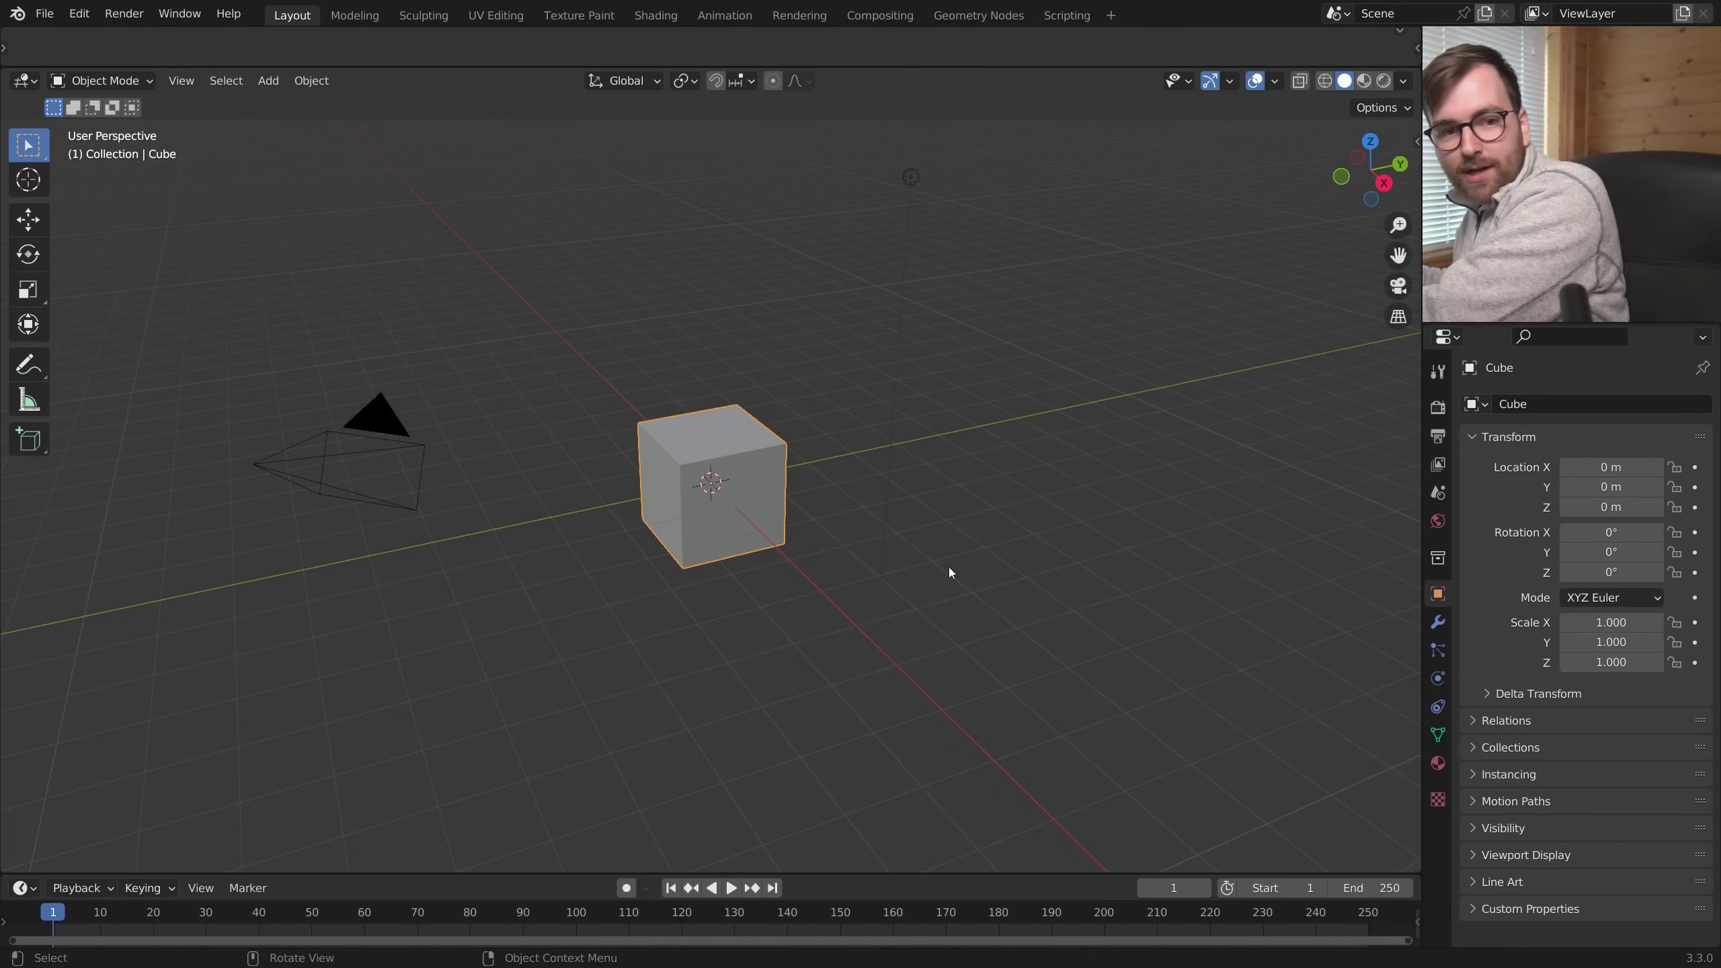
- Switch the scene's Render Engine to Cycles in the render properties
{"action": "key", "text": "shift+KP_1"}
{"action": "middle_click", "coordinate": [1014, 382]}
{"action": "left_click", "coordinate": [1445, 409]}
{"action": "left_click", "coordinate": [1633, 406]}
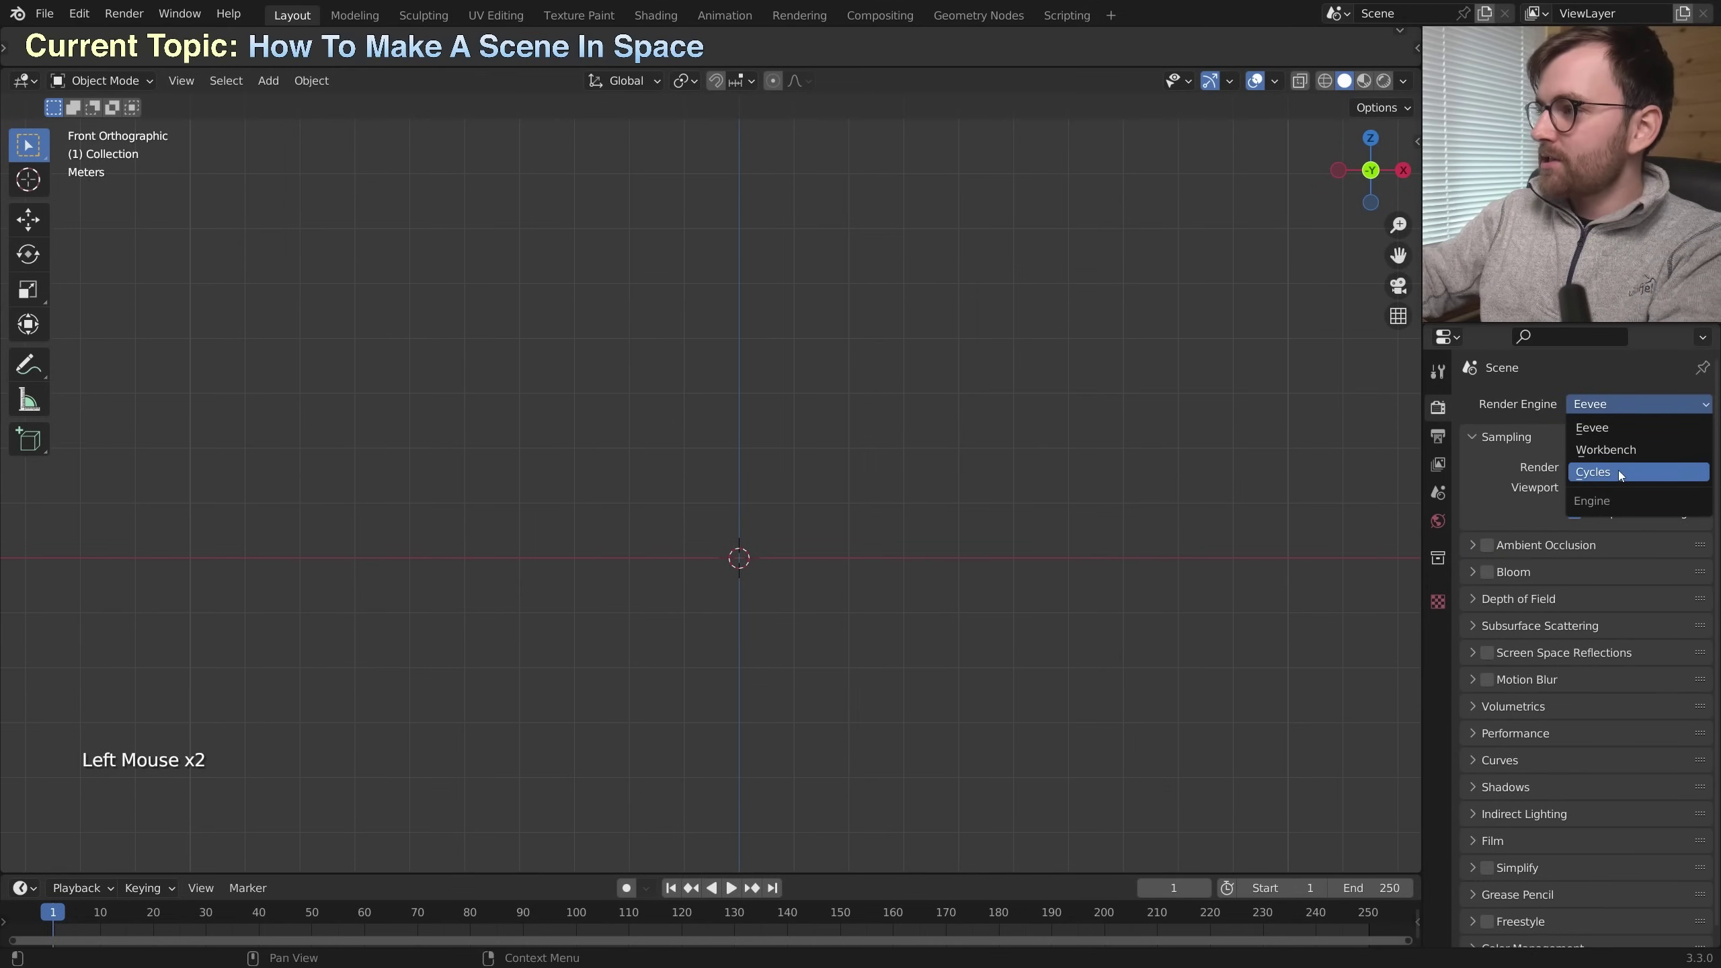
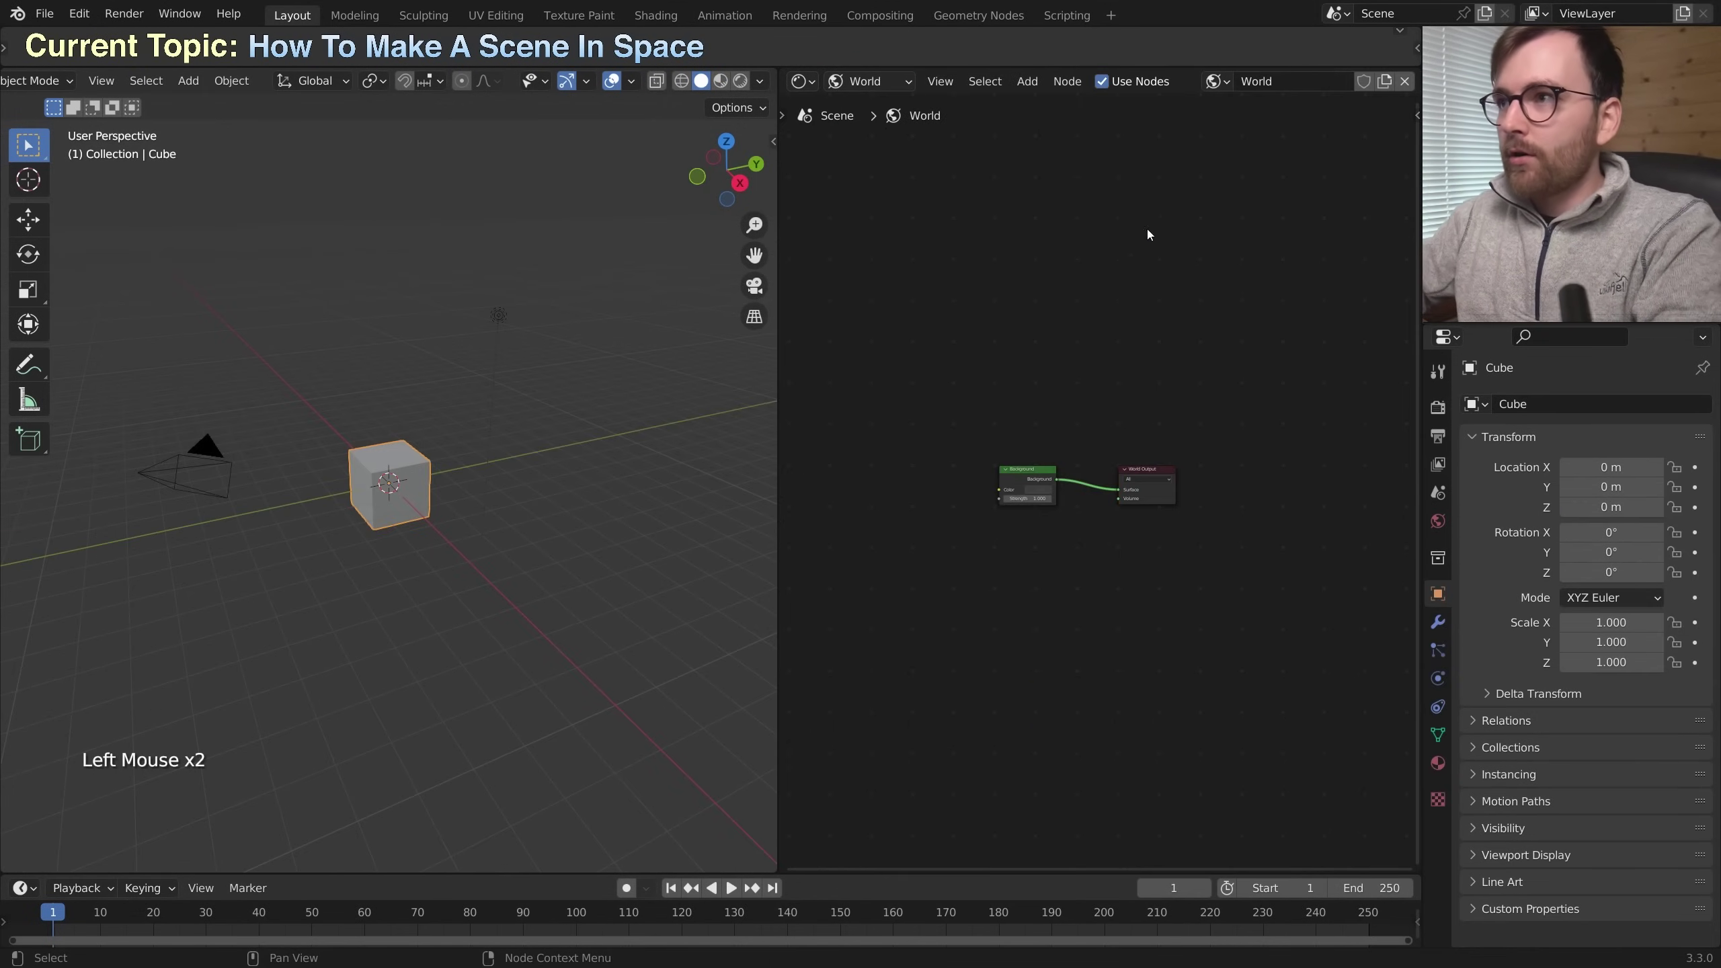
- Lower the World Background Strength and preview the dim world in Rendered shading
{"action": "middle_click", "coordinate": [604, 636]}
{"action": "middle_click", "coordinate": [521, 503]}
{"action": "middle_click", "coordinate": [492, 619]}
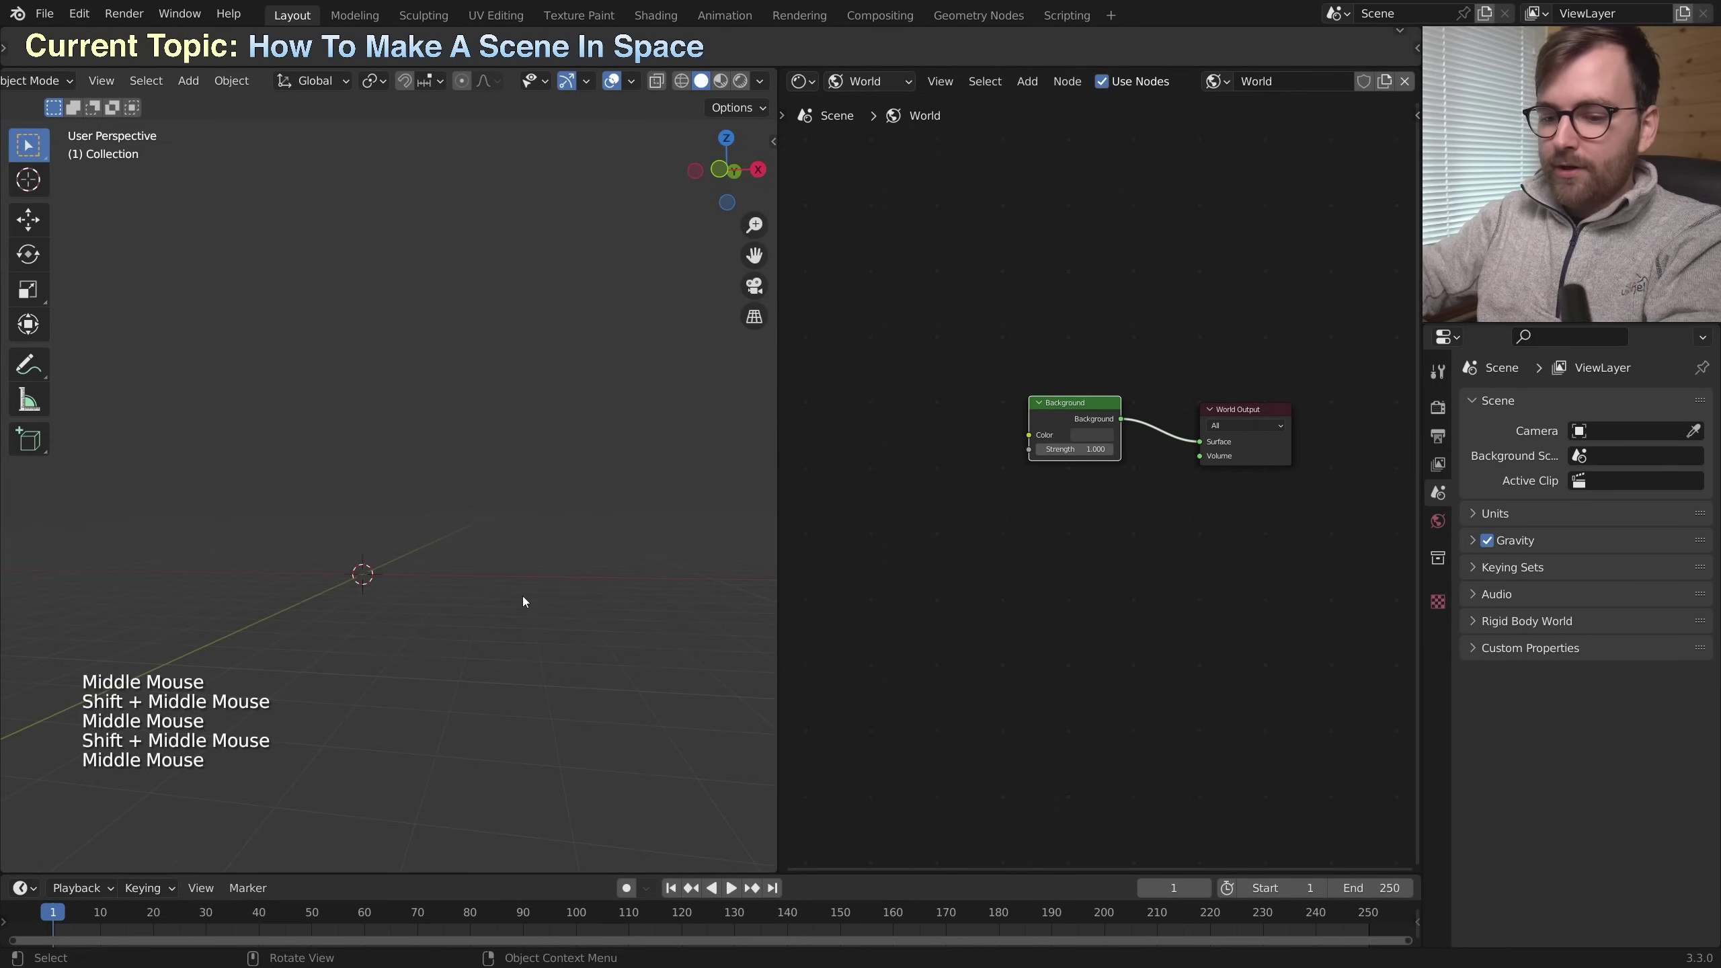
{"action": "key", "text": "z"}
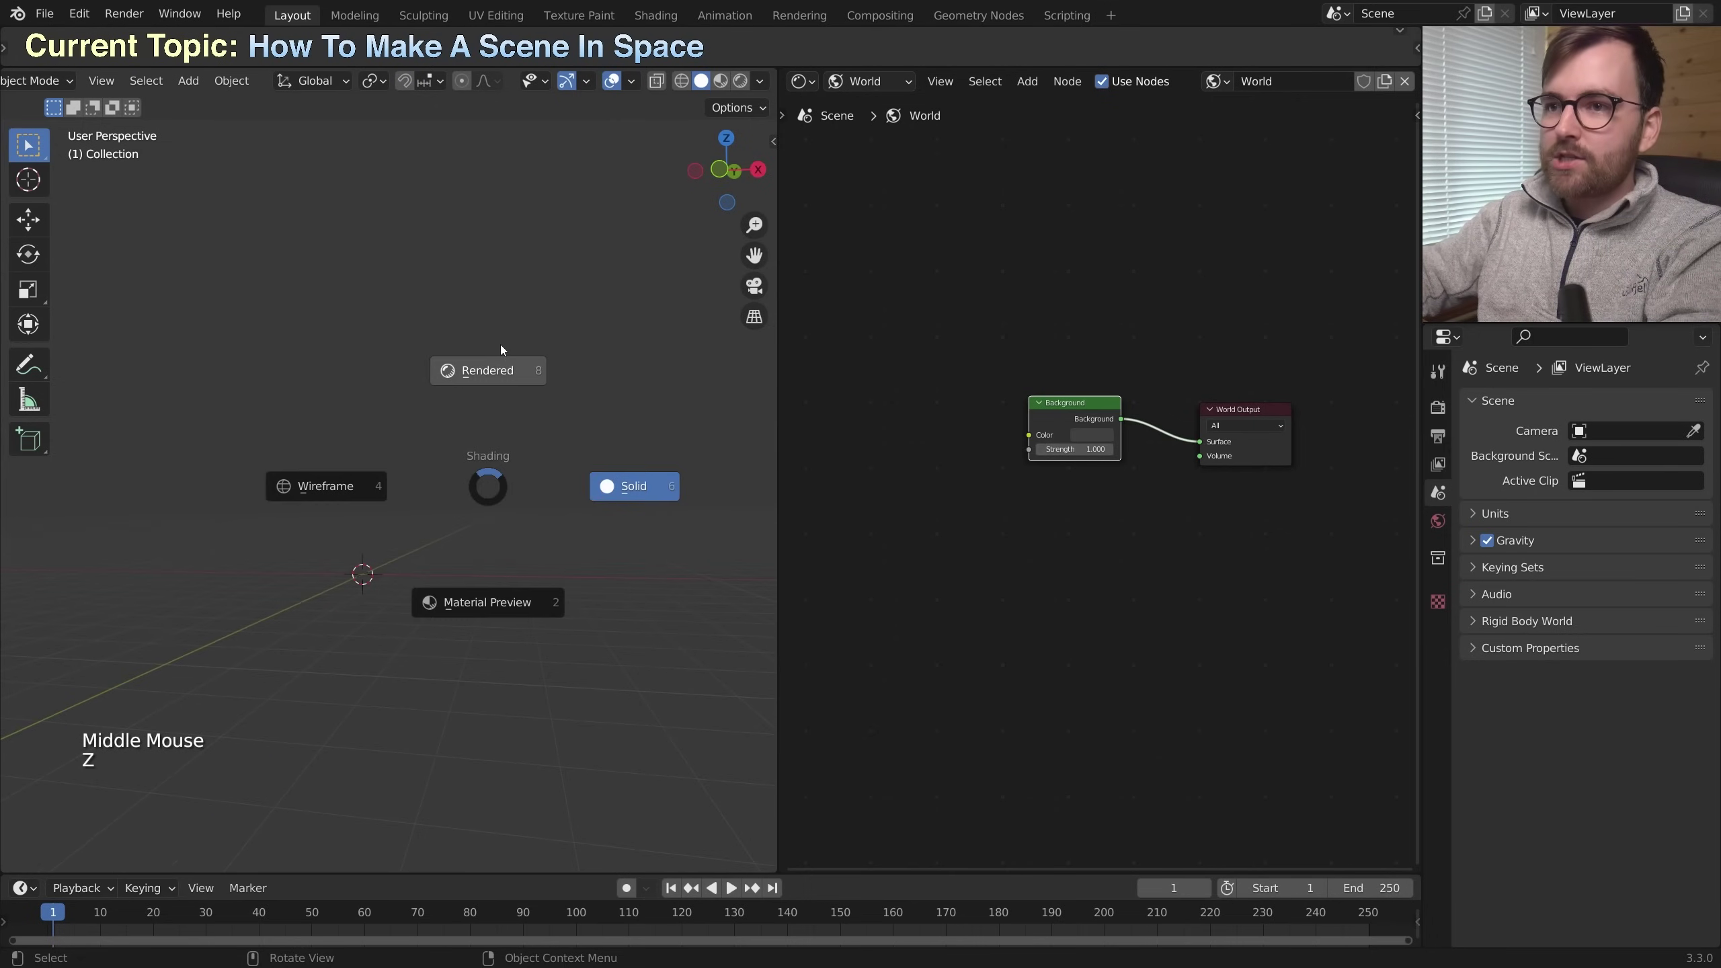
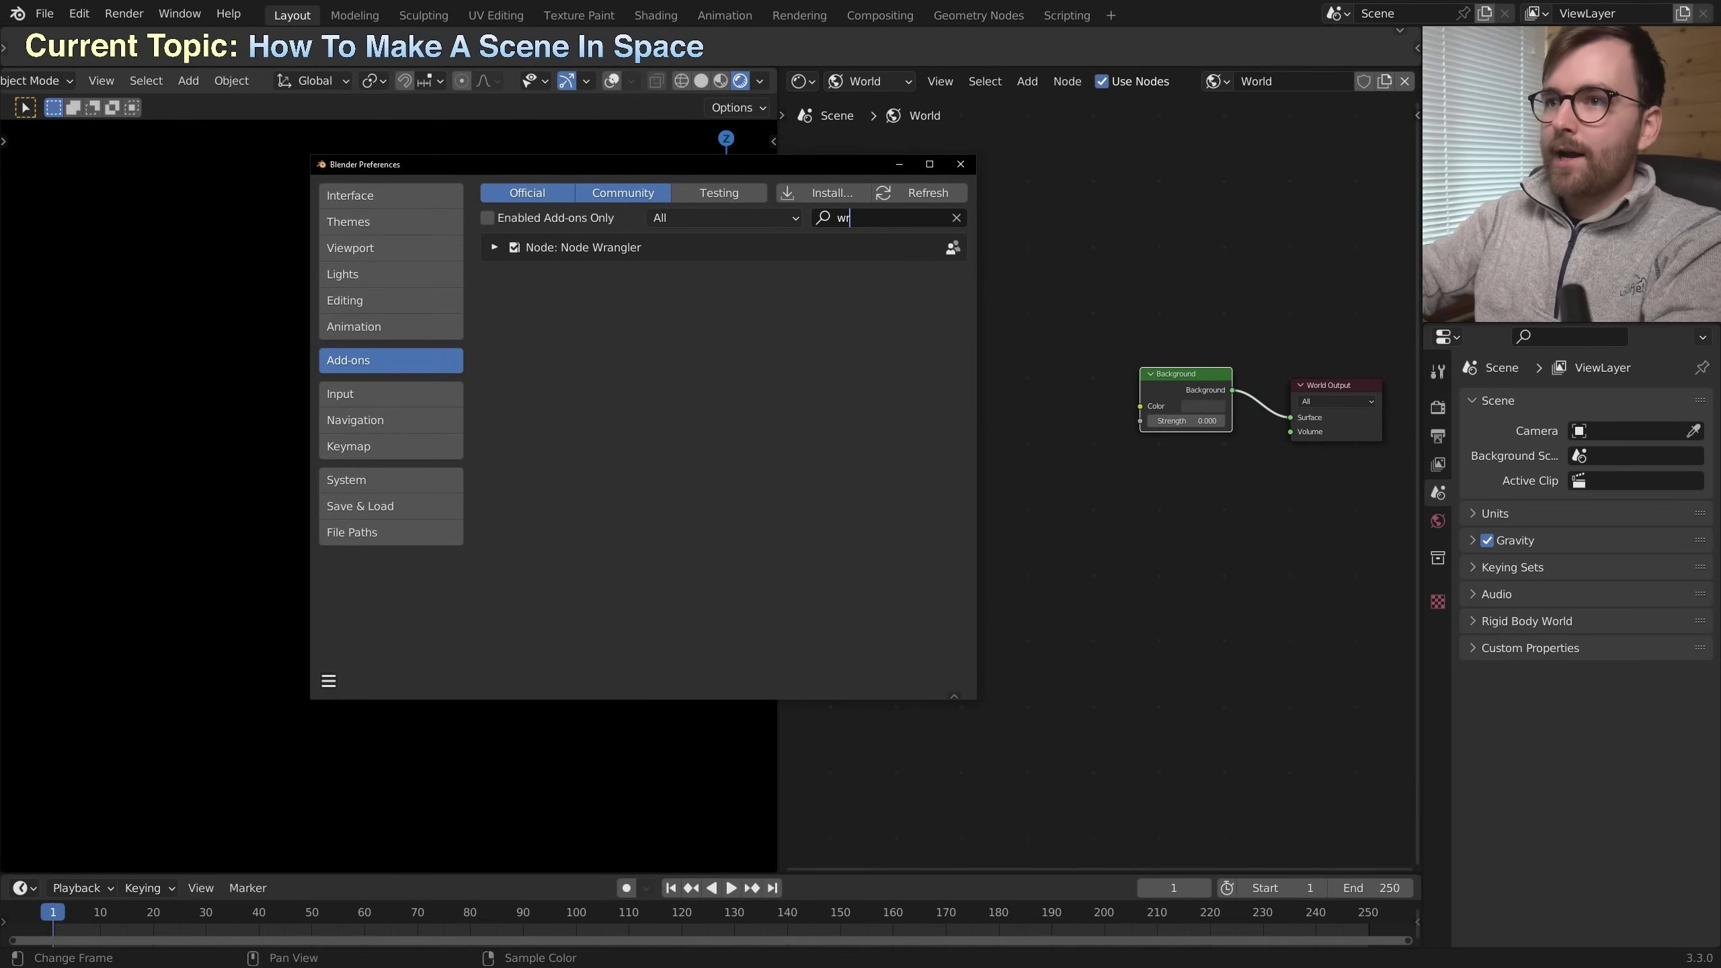
- Enable Node Wrangler and add Texture Coordinate, Mapping and Environment Texture nodes feeding Background via Ctrl+T
{"action": "left_click", "coordinate": [1220, 217]}
{"action": "left_click", "coordinate": [1179, 390]}
{"action": "key", "text": "ctrl+t"}
{"action": "key", "text": "g"}
{"action": "left_click", "coordinate": [852, 468]}
{"action": "key", "text": "g"}
{"action": "middle_click", "coordinate": [920, 301]}
{"action": "left_click", "coordinate": [1124, 533]}
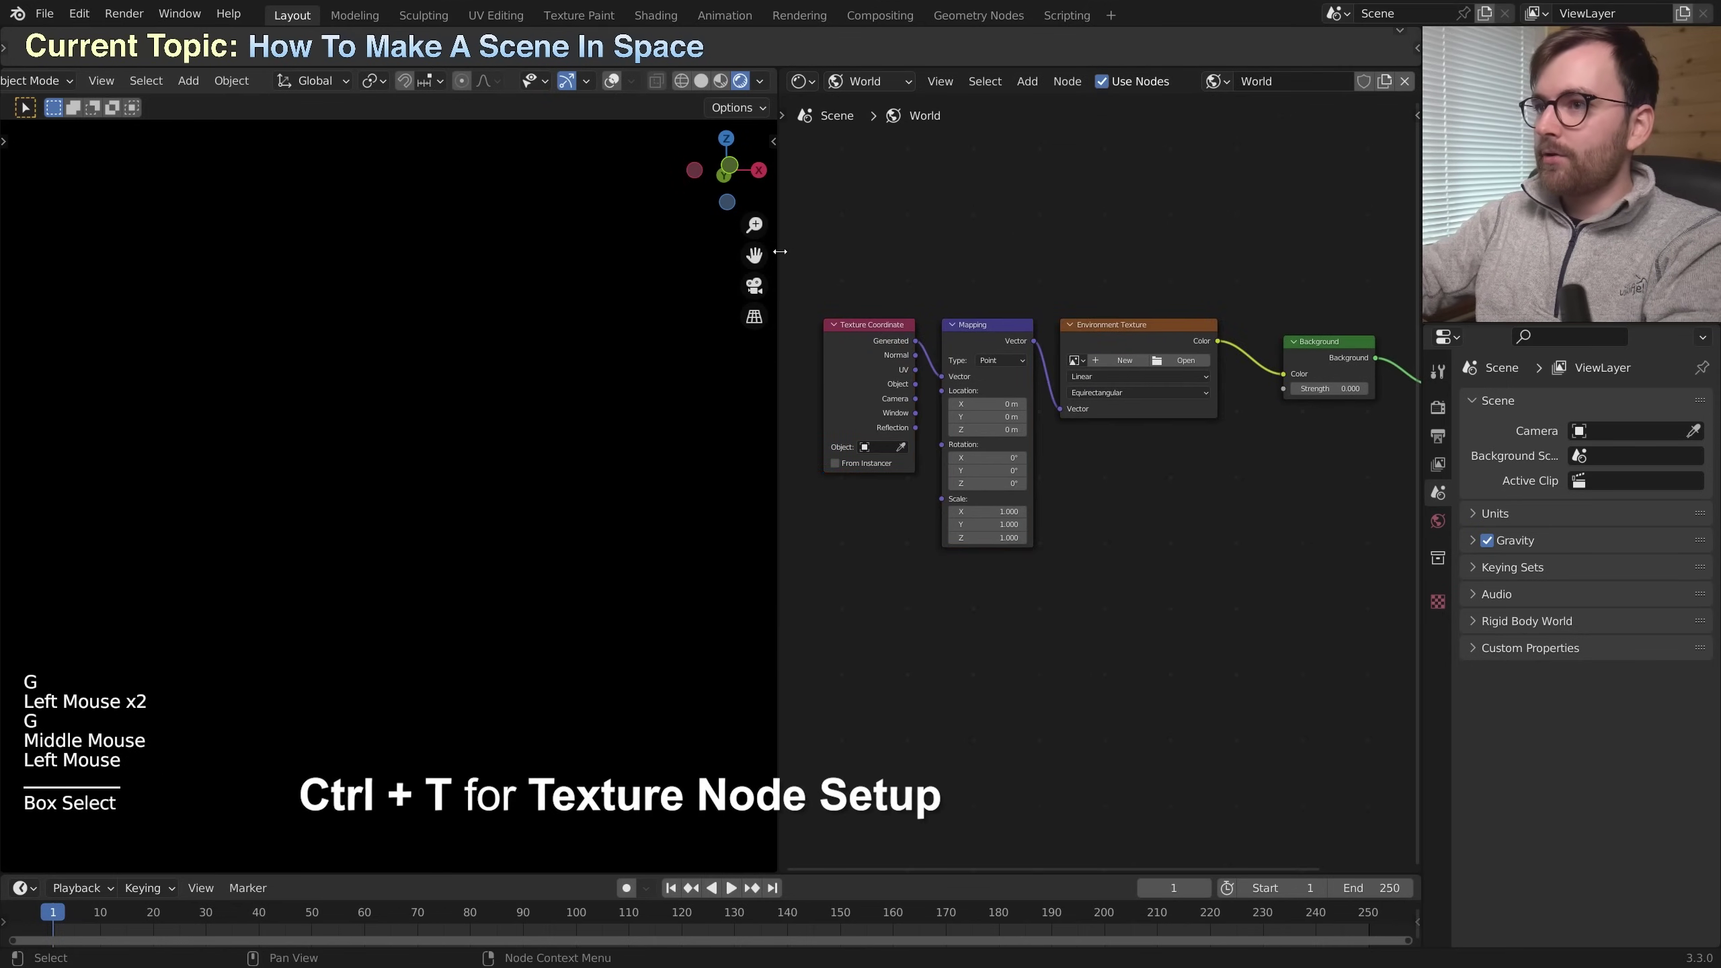
{"action": "double_click", "coordinate": [970, 315]}
{"action": "middle_click", "coordinate": [969, 315]}
{"action": "left_click", "coordinate": [1012, 339]}
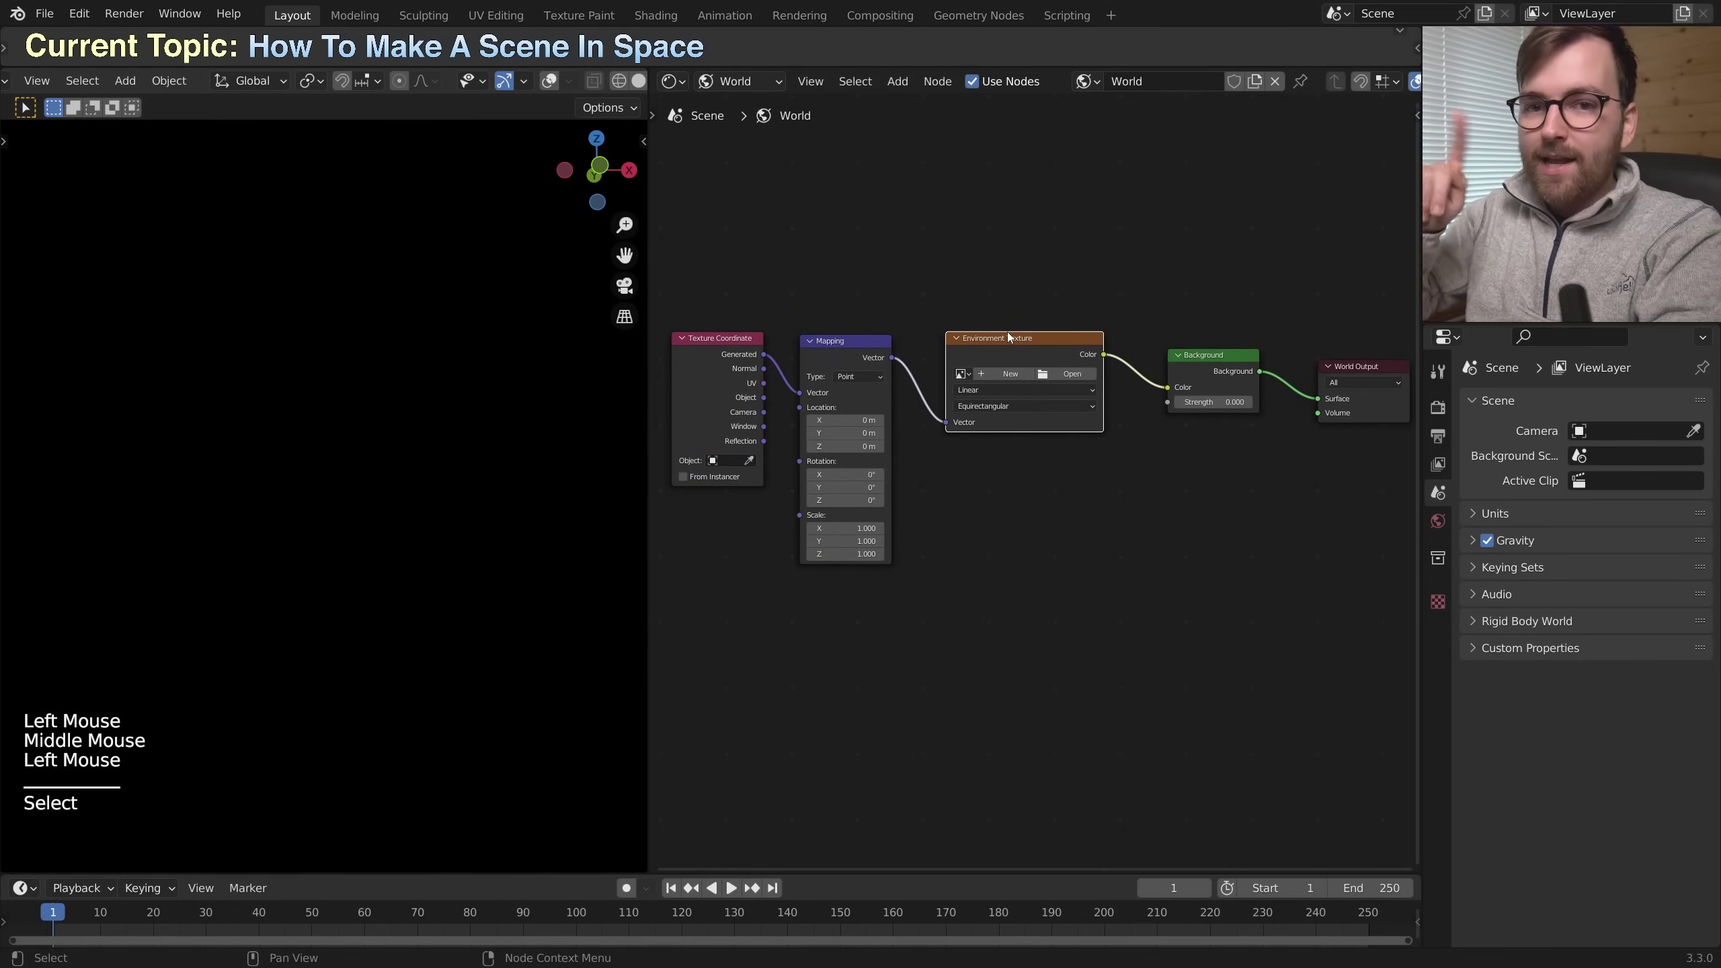
{"action": "double_click", "coordinate": [1017, 347]}
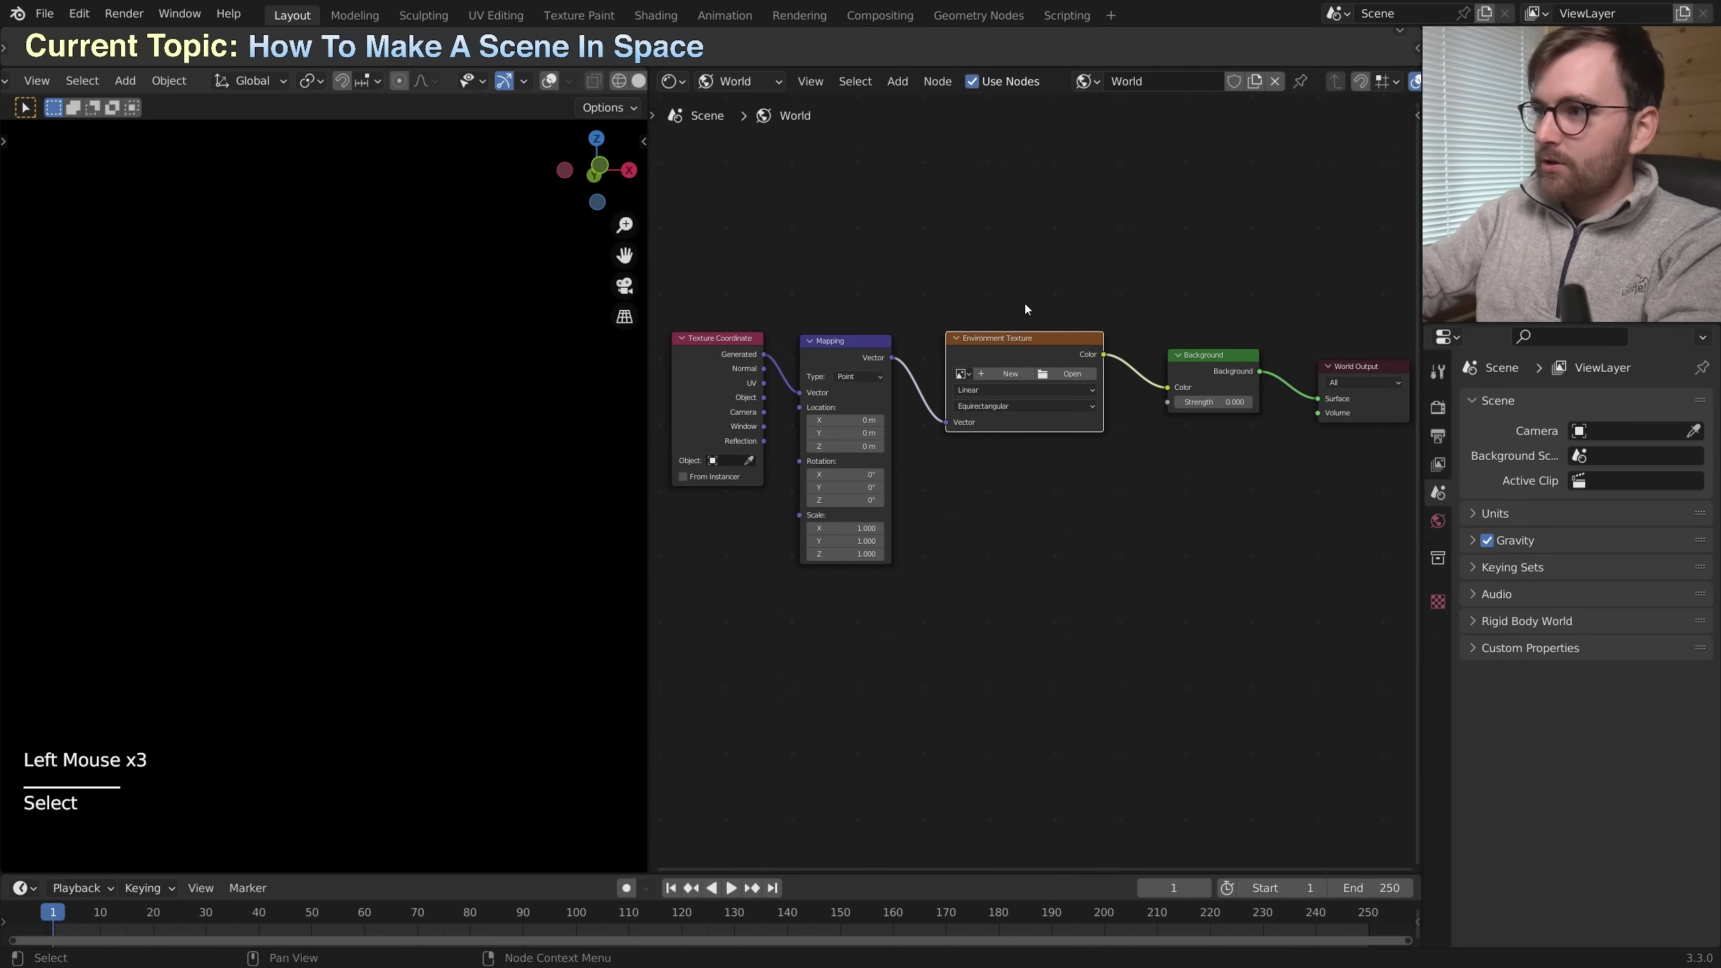
- Swap the Environment Texture for a Noise Texture and insert a ColorRamp before Background
{"action": "key", "text": "shift+s"}
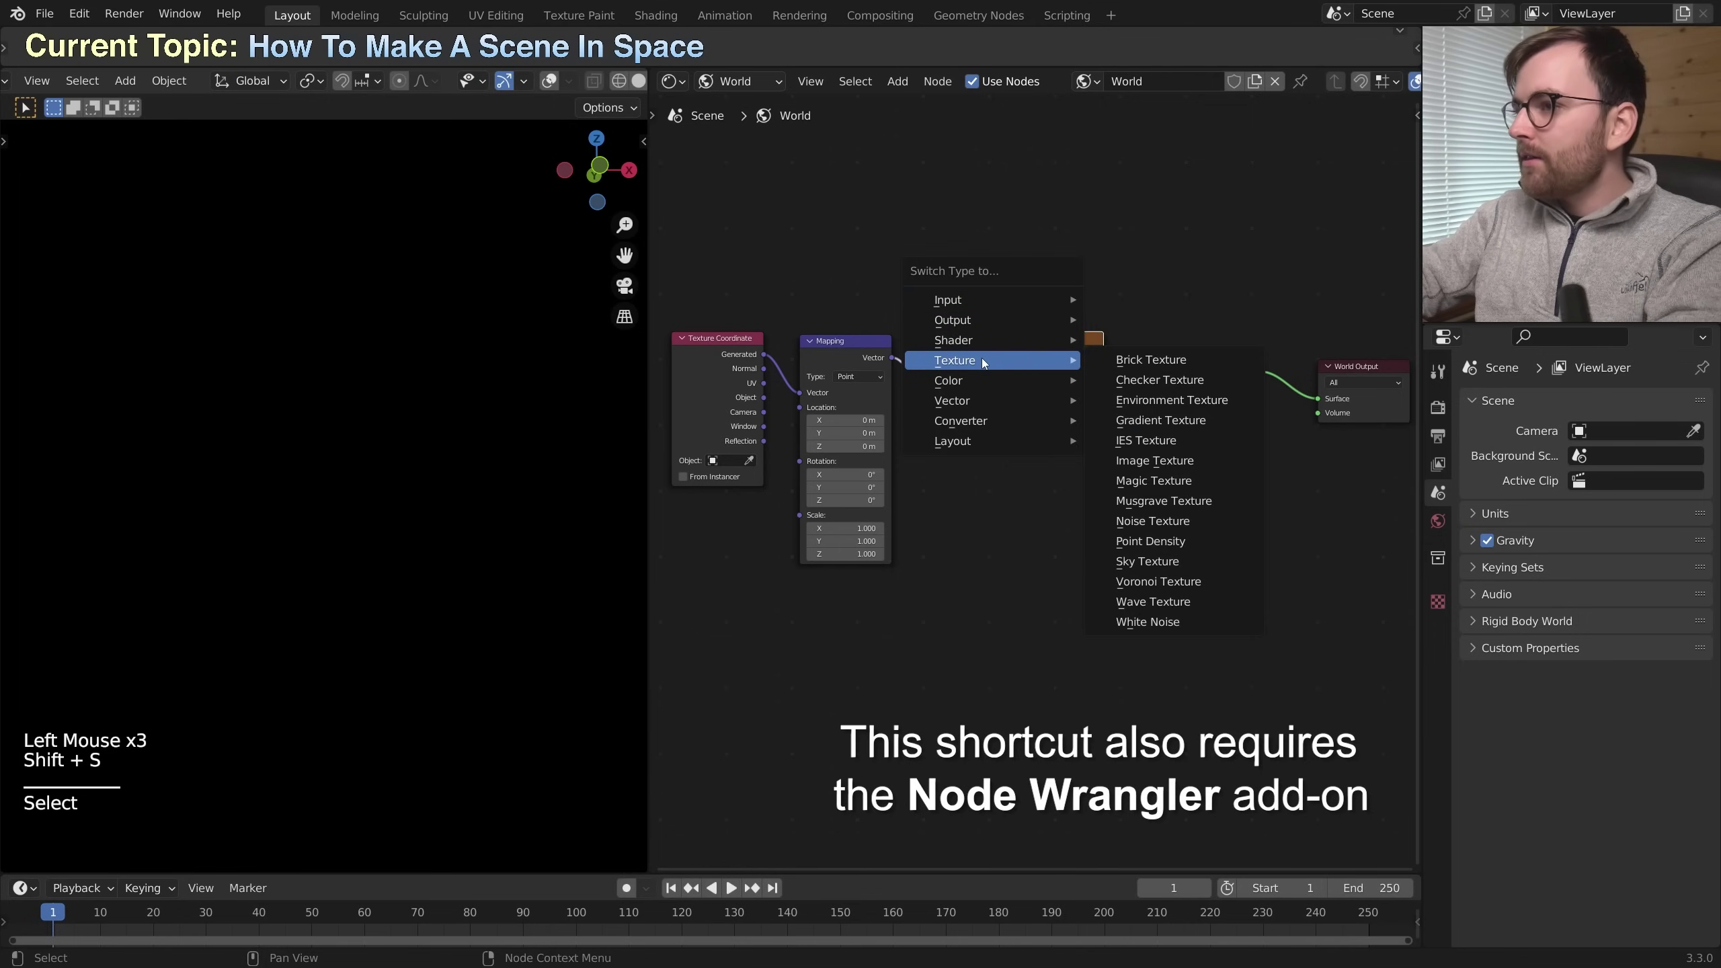
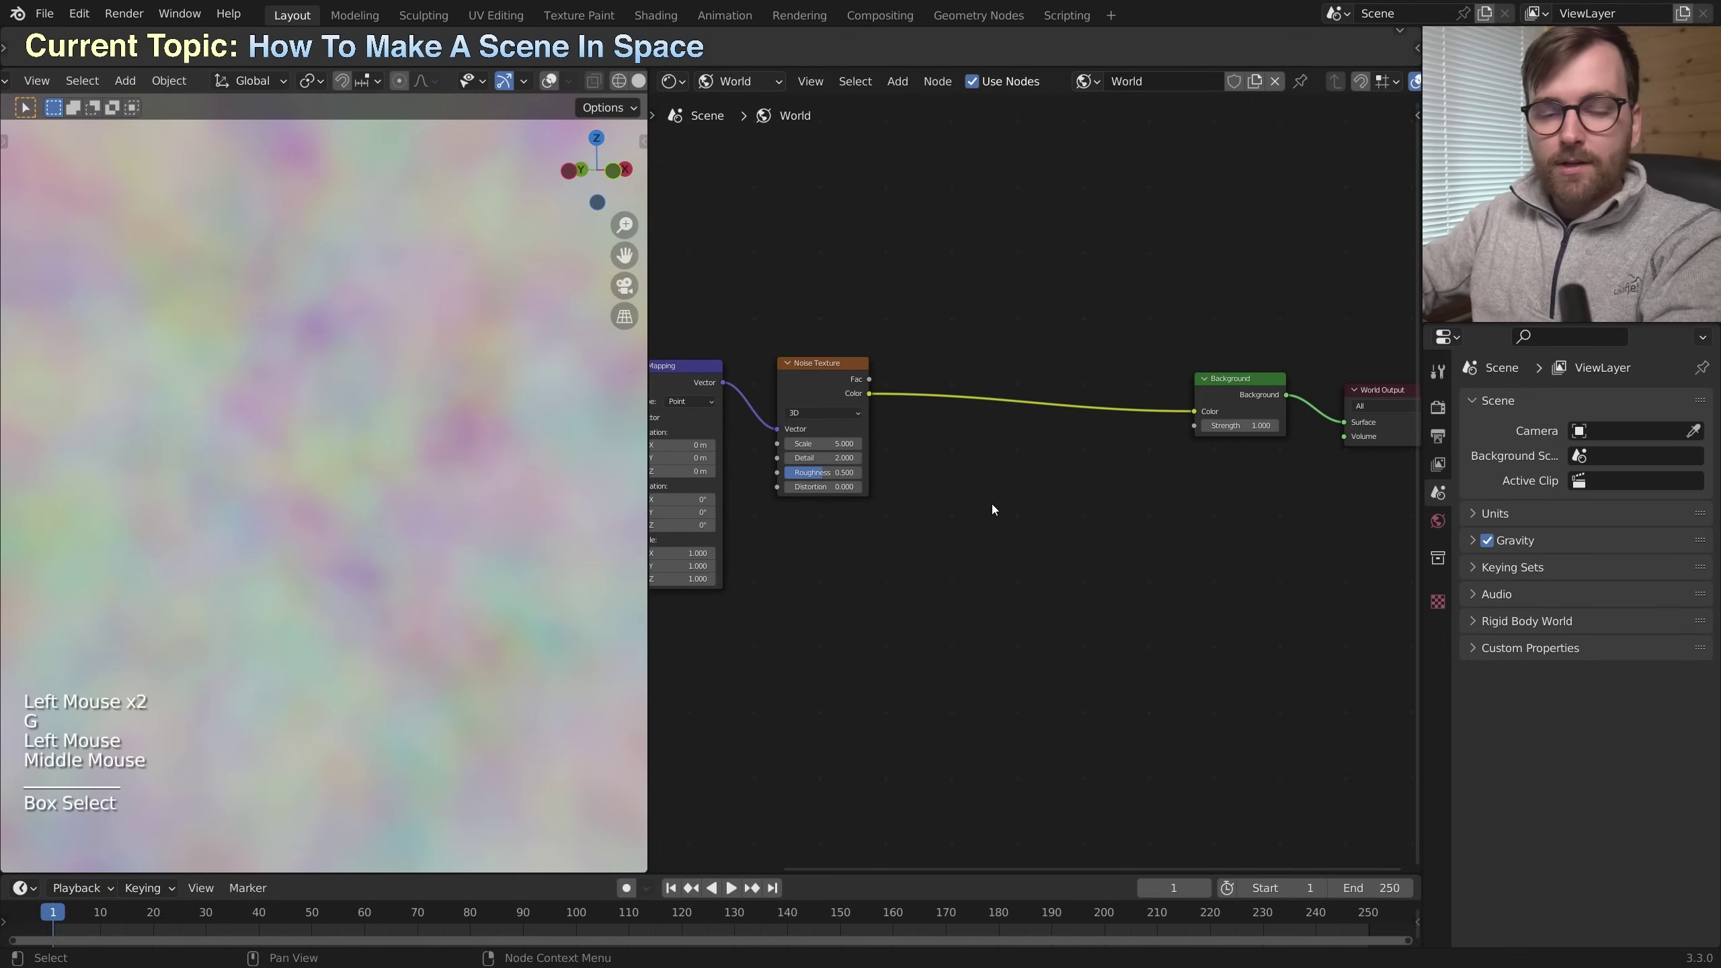
{"action": "key", "text": "shift+a"}
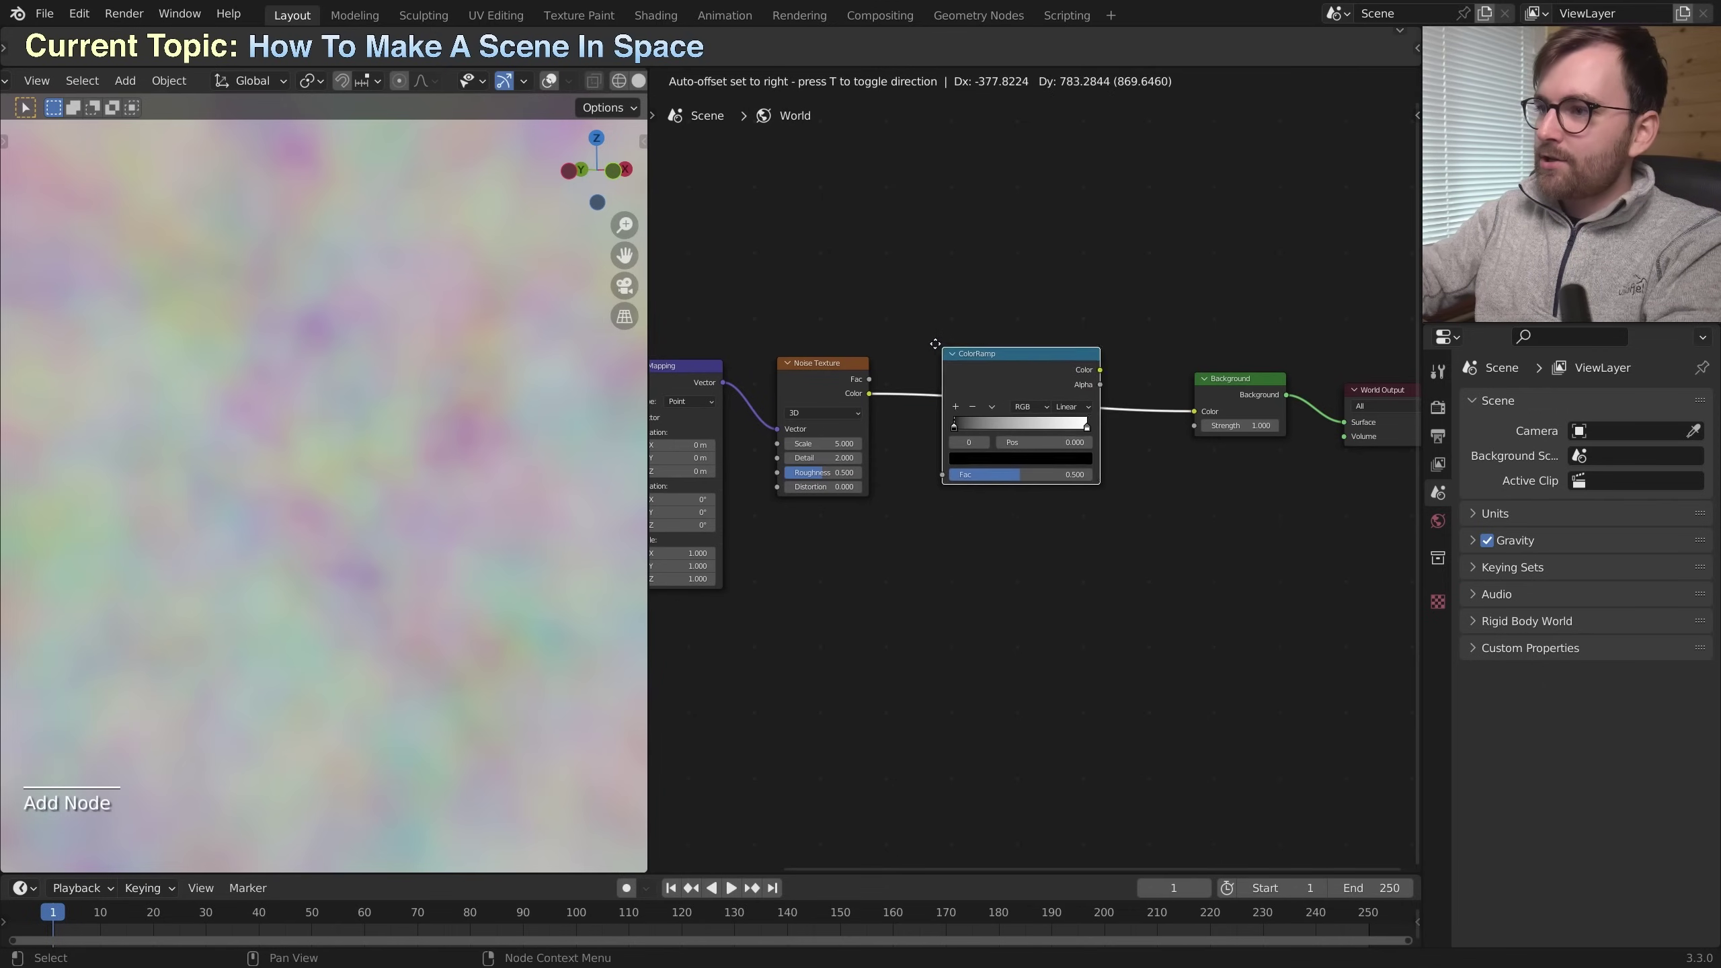
{"action": "middle_click", "coordinate": [960, 341]}
{"action": "scroll", "scroll_direction": "down", "scroll_amount": 3}
{"action": "middle_click", "coordinate": [382, 519]}
- Move the ColorRamp stops together so the sky shows black with white blotches
{"action": "left_click", "coordinate": [976, 417]}
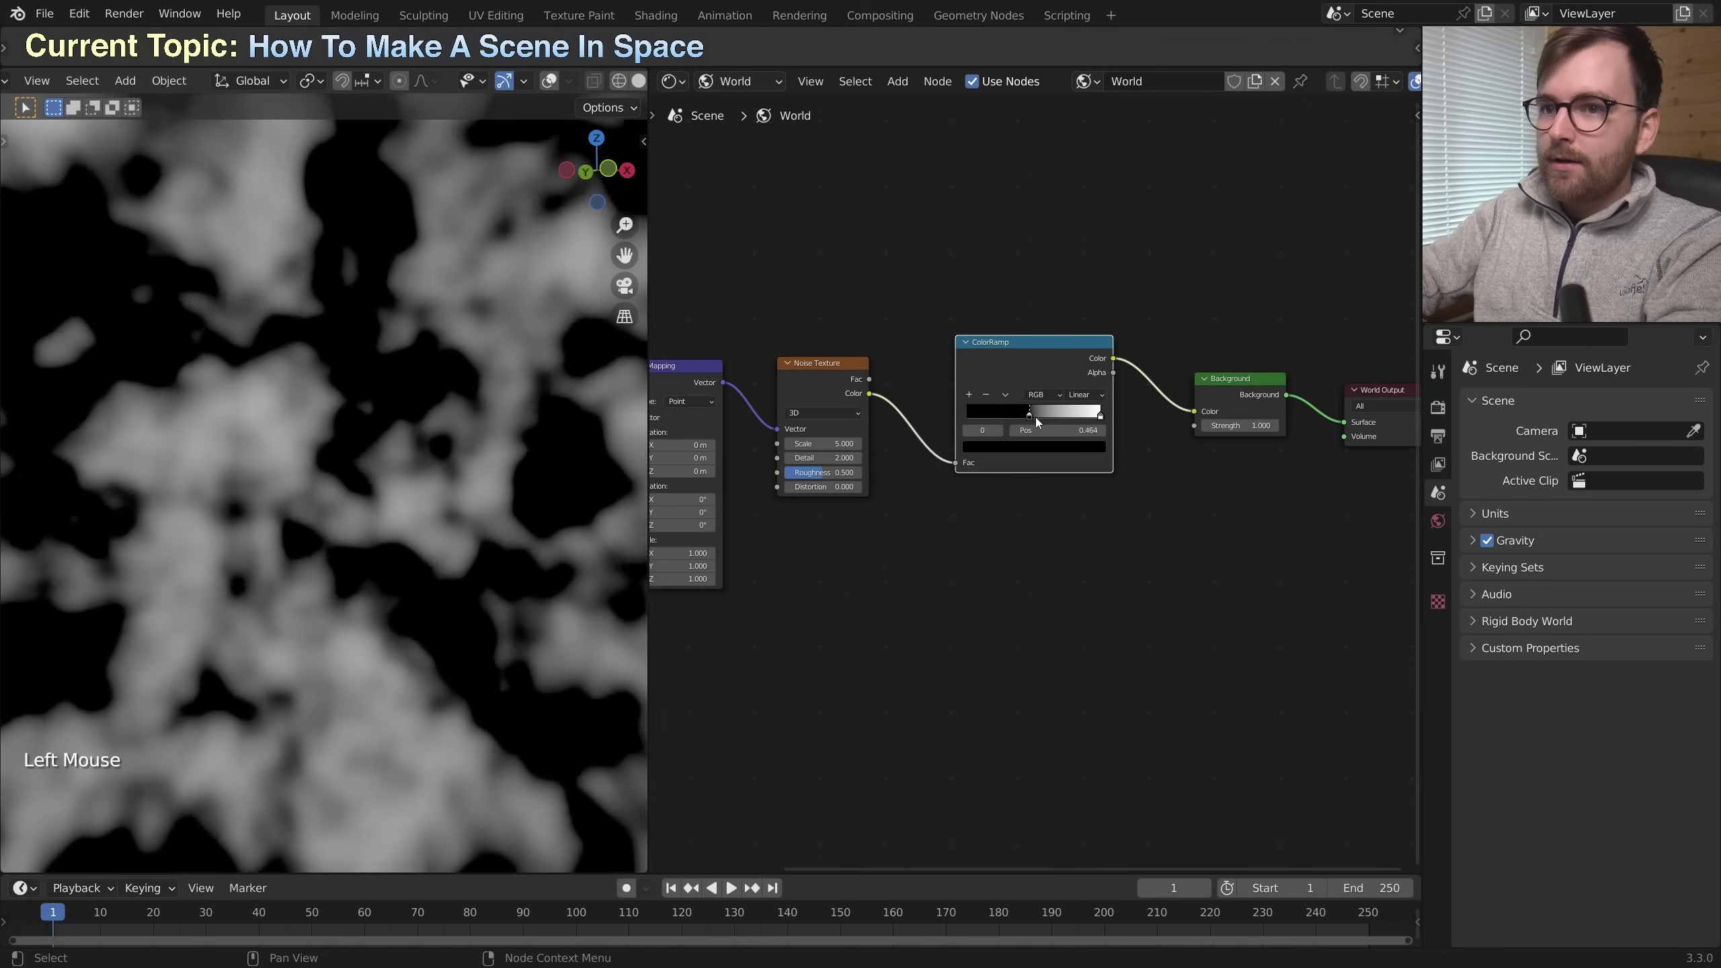
{"action": "left_click", "coordinate": [1098, 420]}
{"action": "left_click", "coordinate": [1038, 420]}
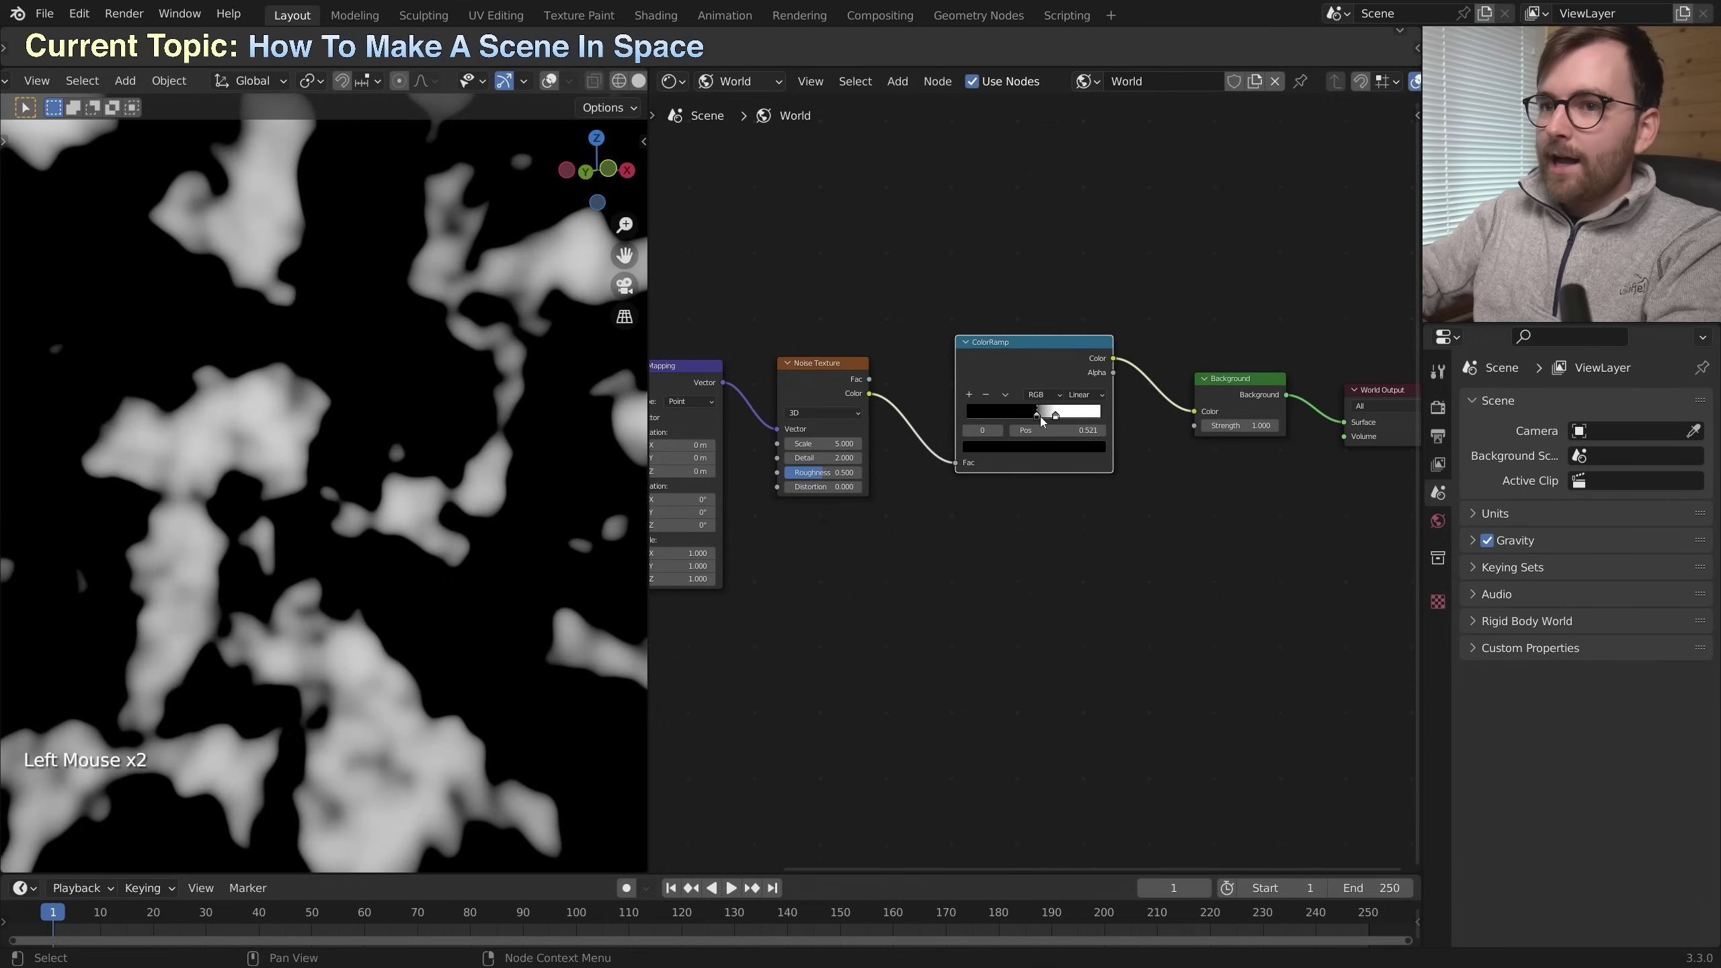
{"action": "middle_click", "coordinate": [733, 604]}
{"action": "middle_click", "coordinate": [959, 341]}
{"action": "left_click", "coordinate": [858, 341]}
{"action": "left_click", "coordinate": [959, 663]}
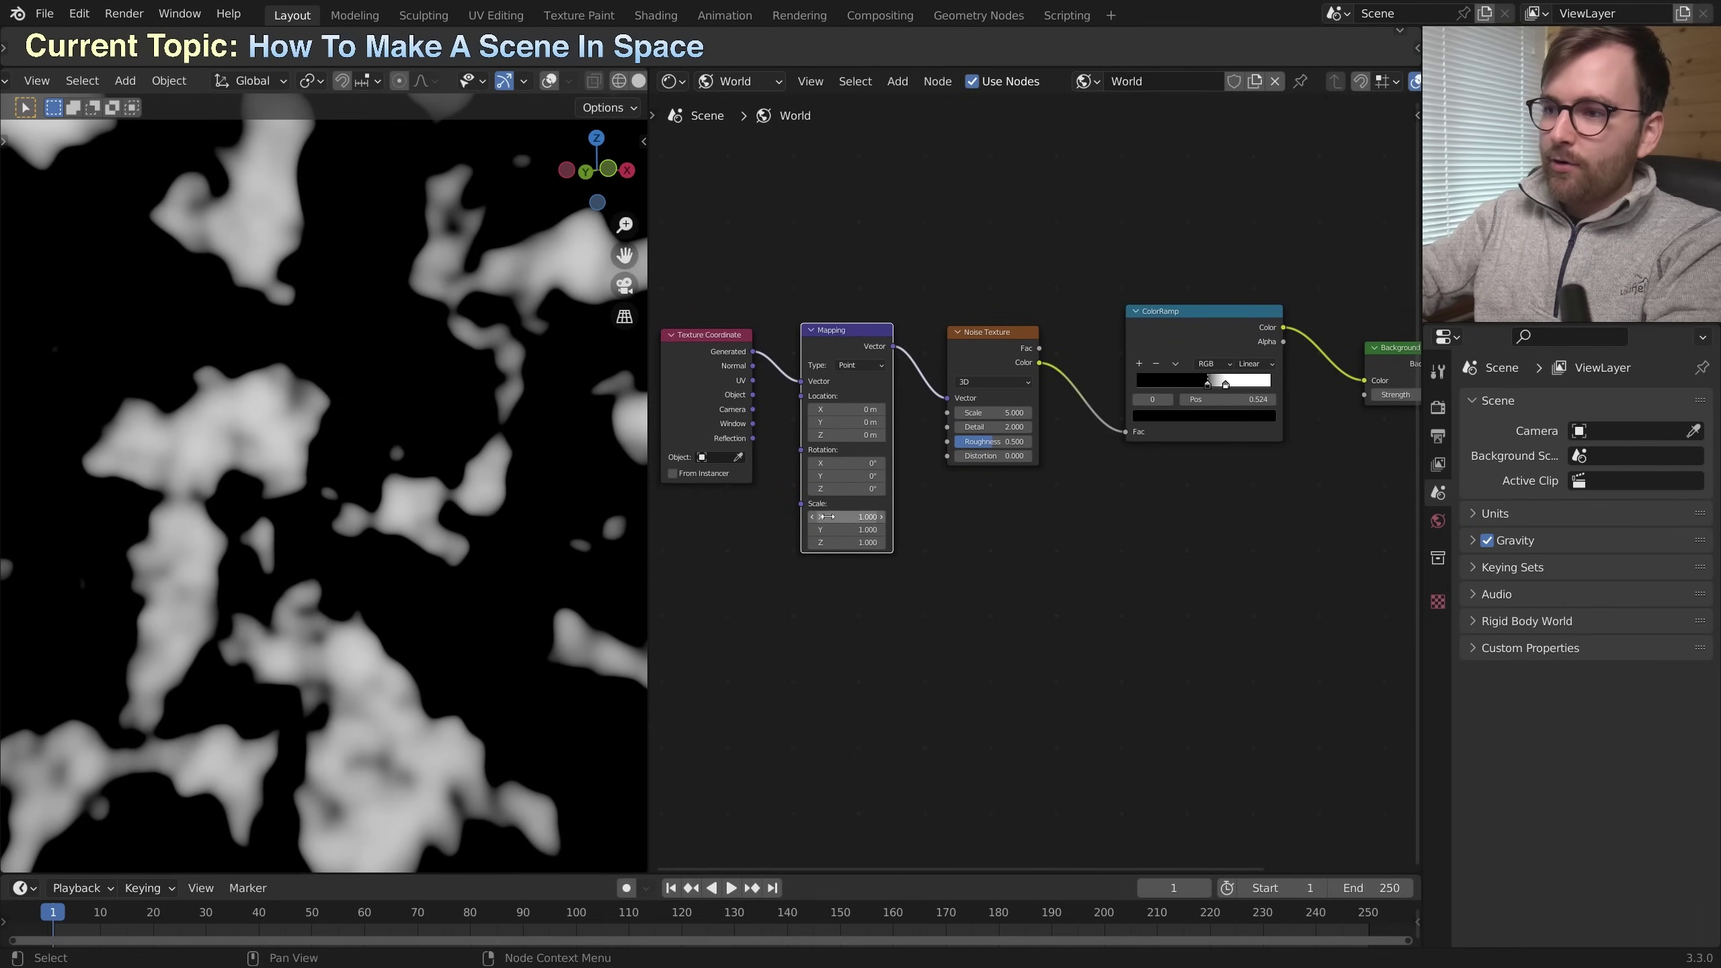
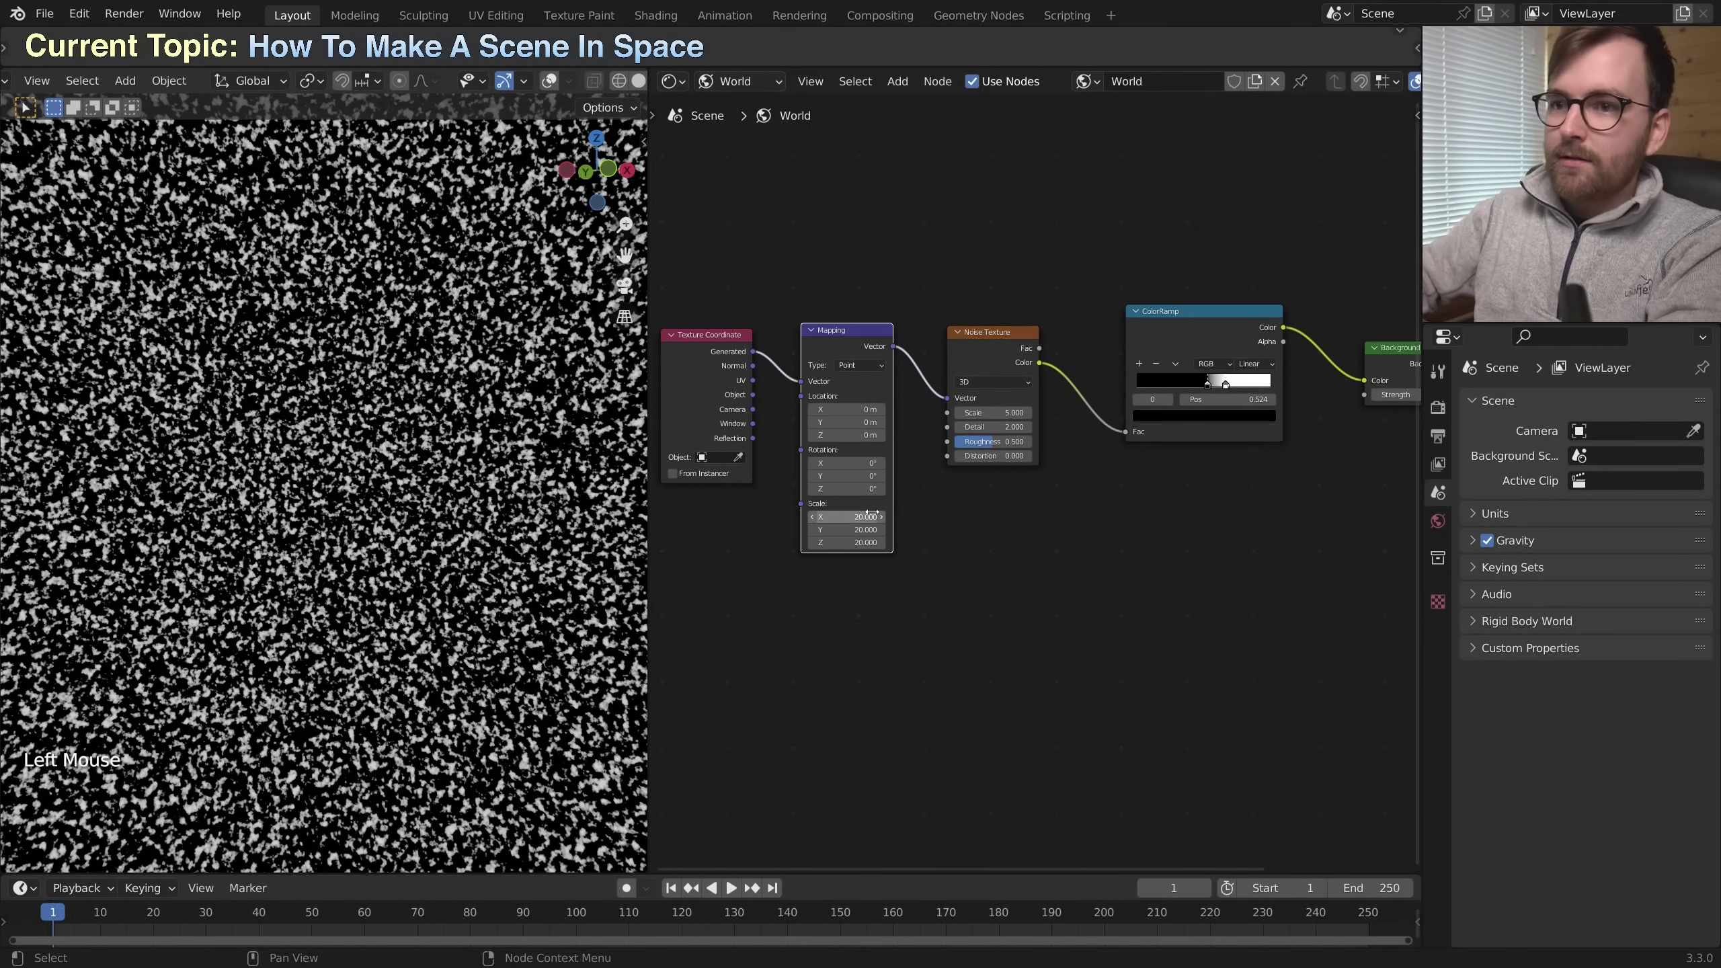
- Set the Mapping node Scale to 20 and the Noise Texture Detail to 0
{"action": "middle_click", "coordinate": [360, 582]}
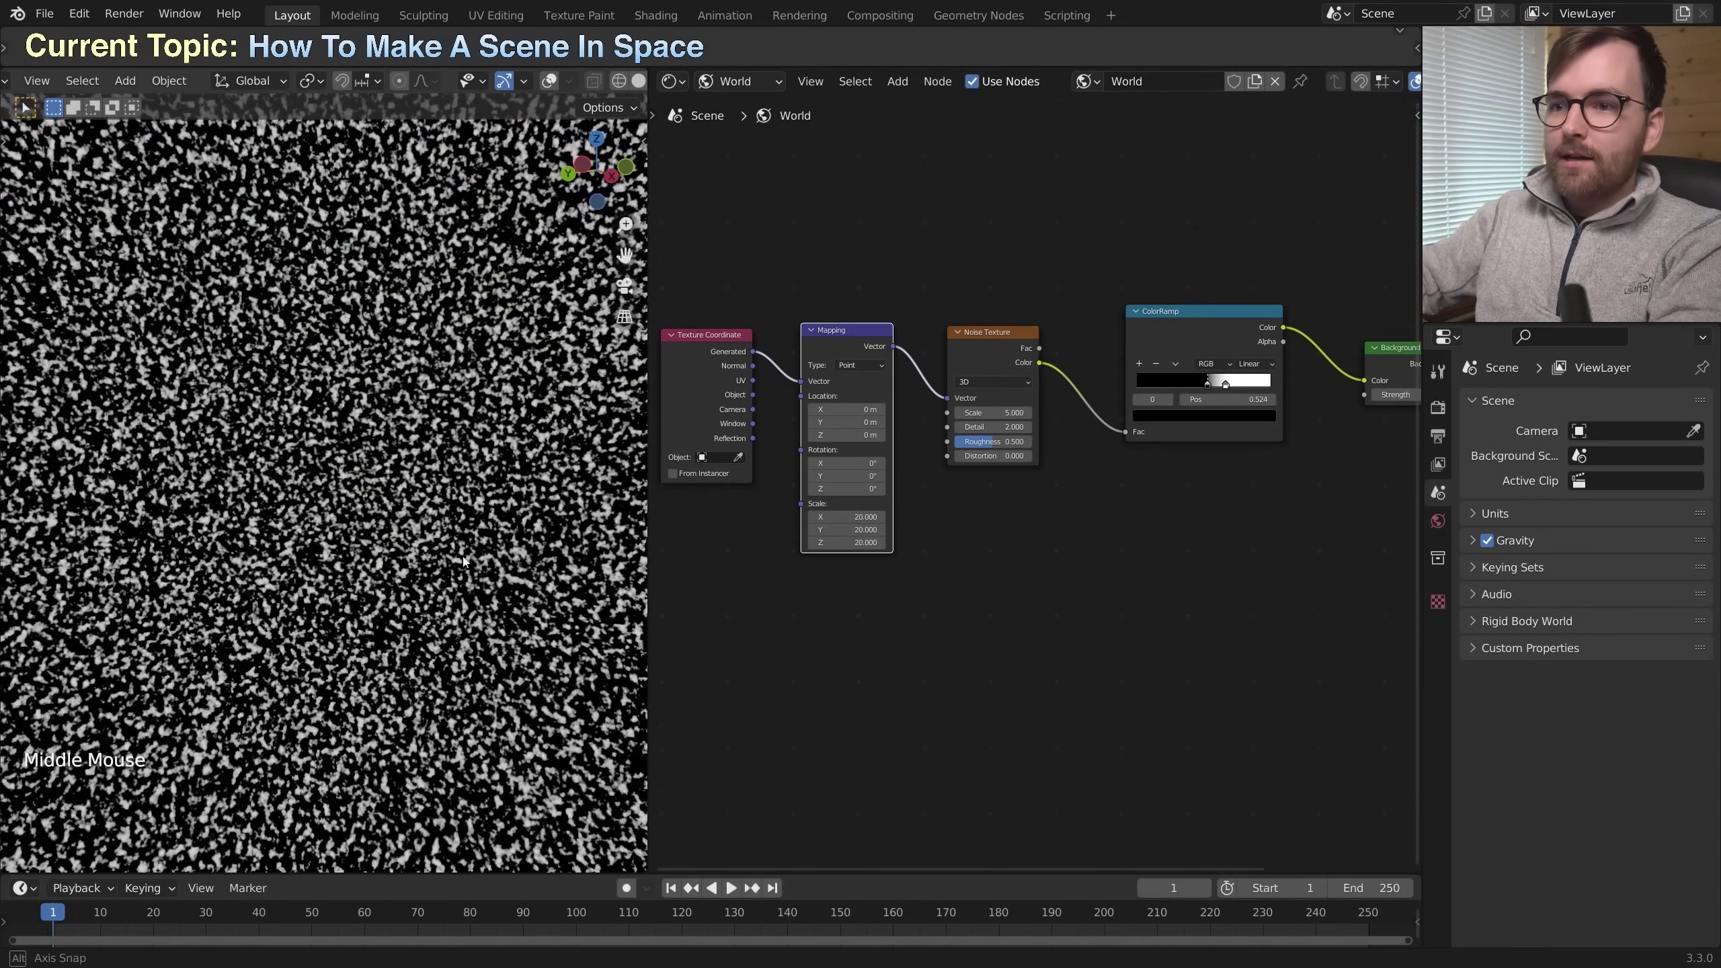
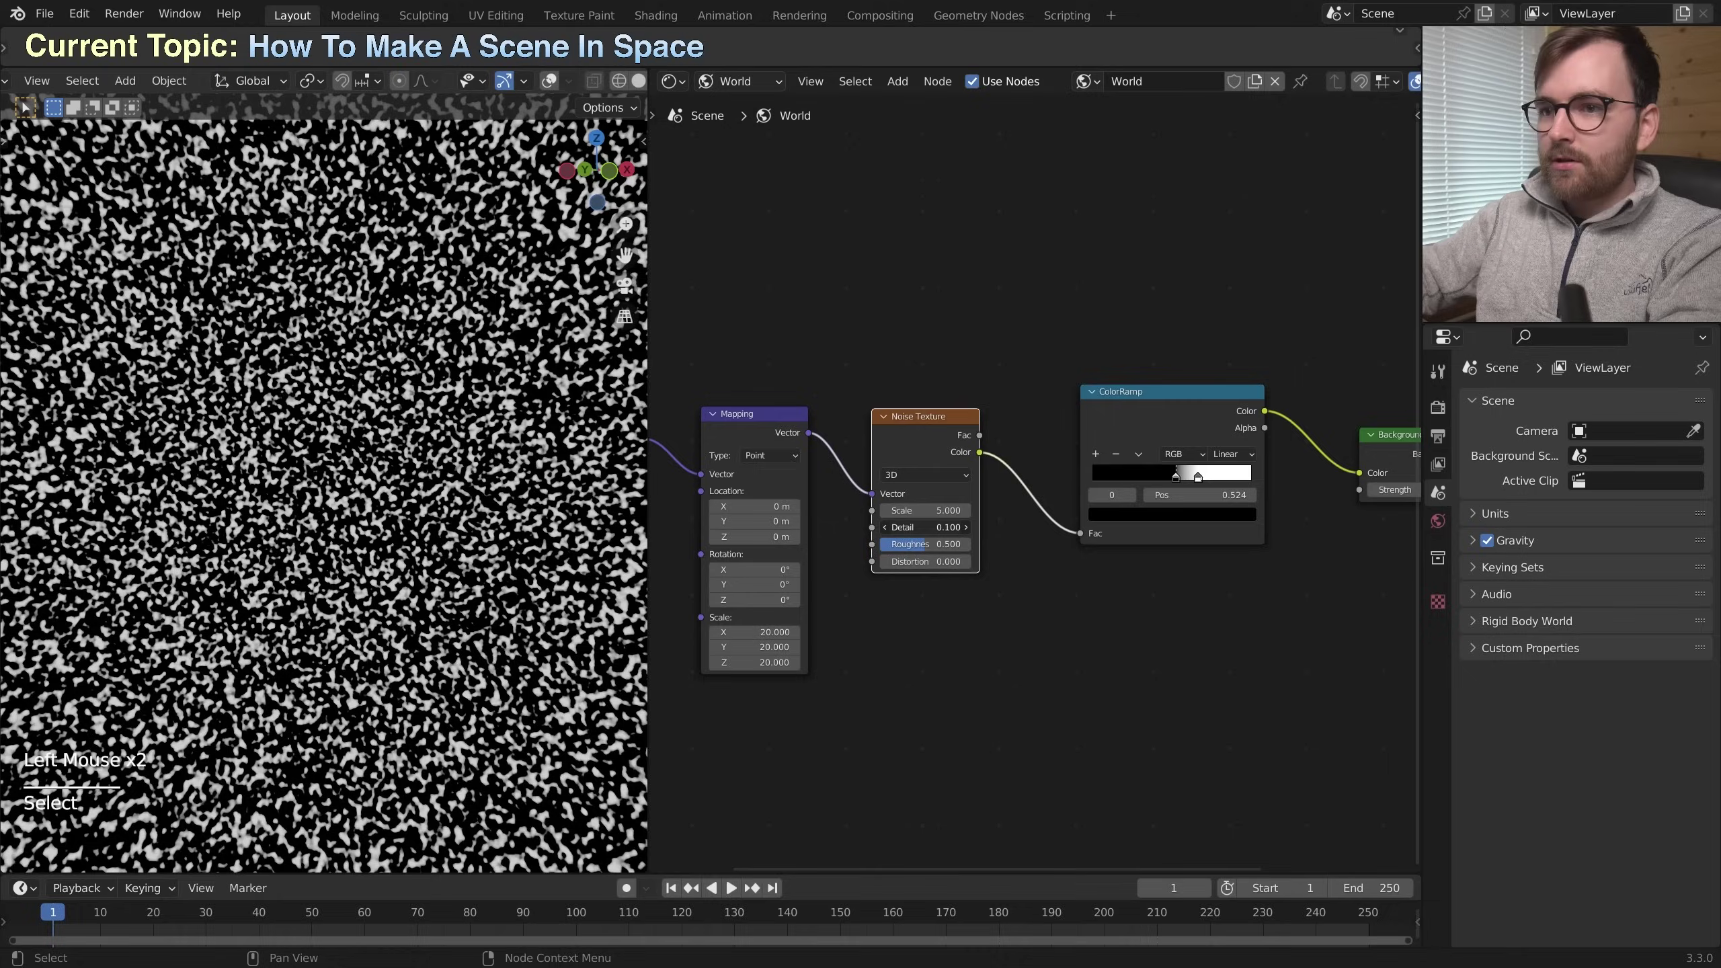
{"action": "left_click", "coordinate": [798, 469]}
{"action": "middle_click", "coordinate": [799, 469]}
{"action": "left_click", "coordinate": [1137, 482]}
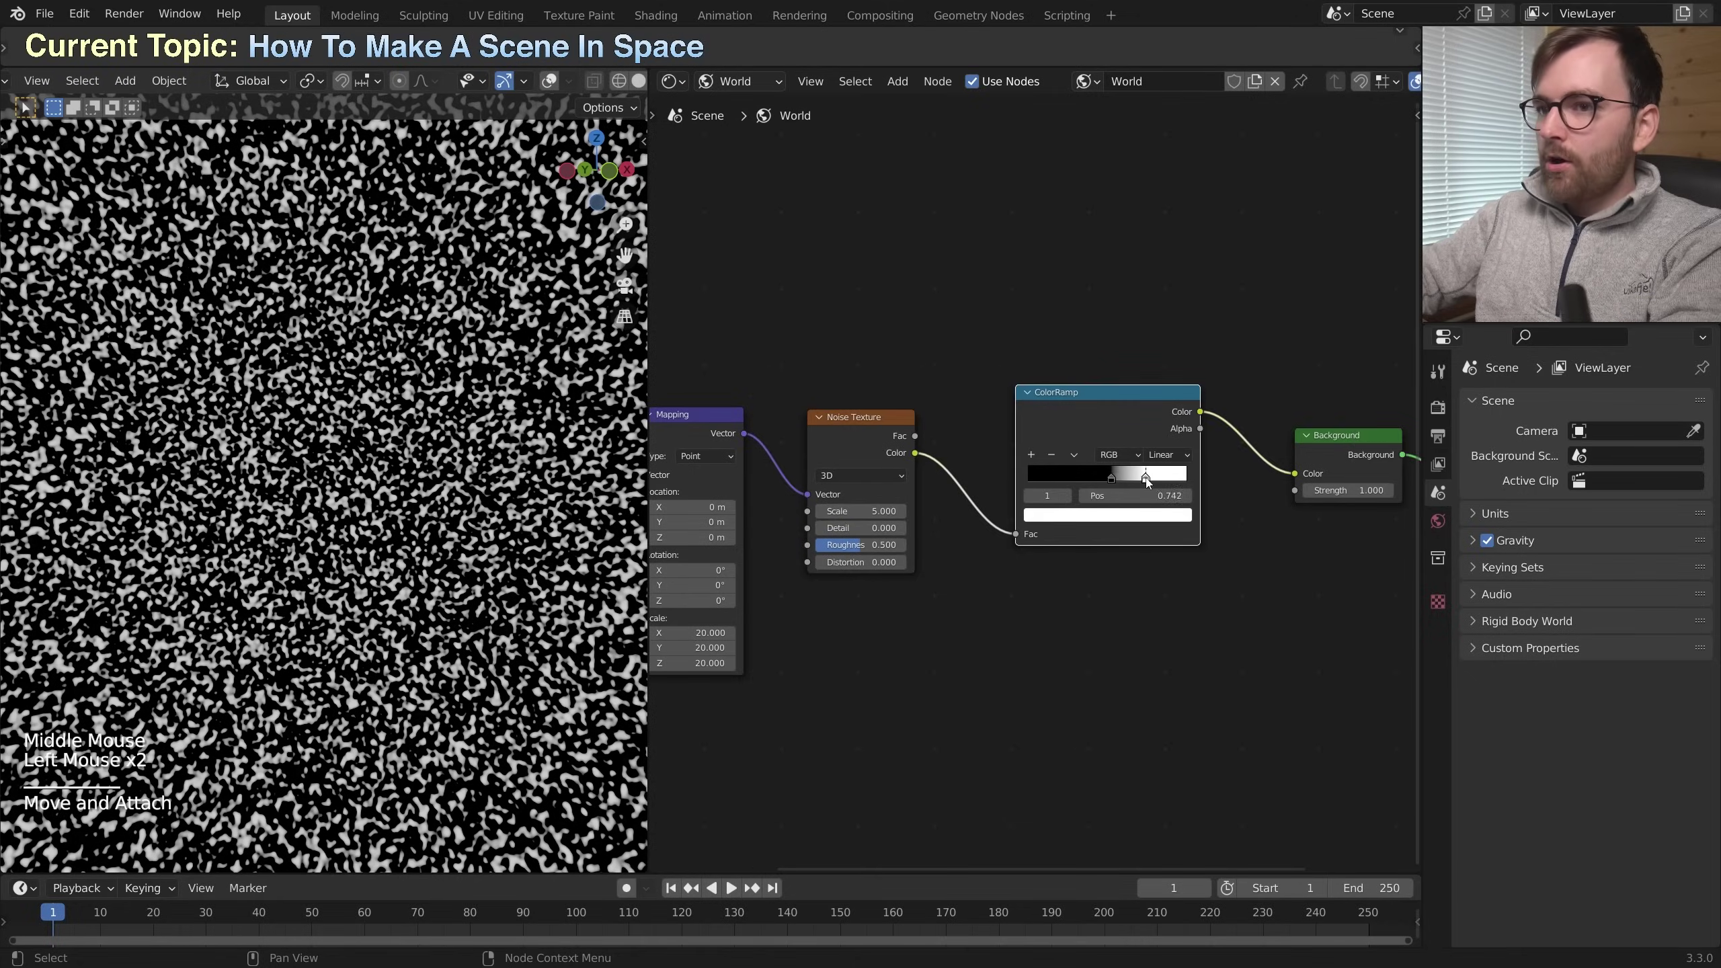
- Slide the ColorRamp white stop right until only small white star dots remain
{"action": "left_click", "coordinate": [1119, 481]}
{"action": "left_click", "coordinate": [1163, 478]}
{"action": "left_click", "coordinate": [1132, 480]}
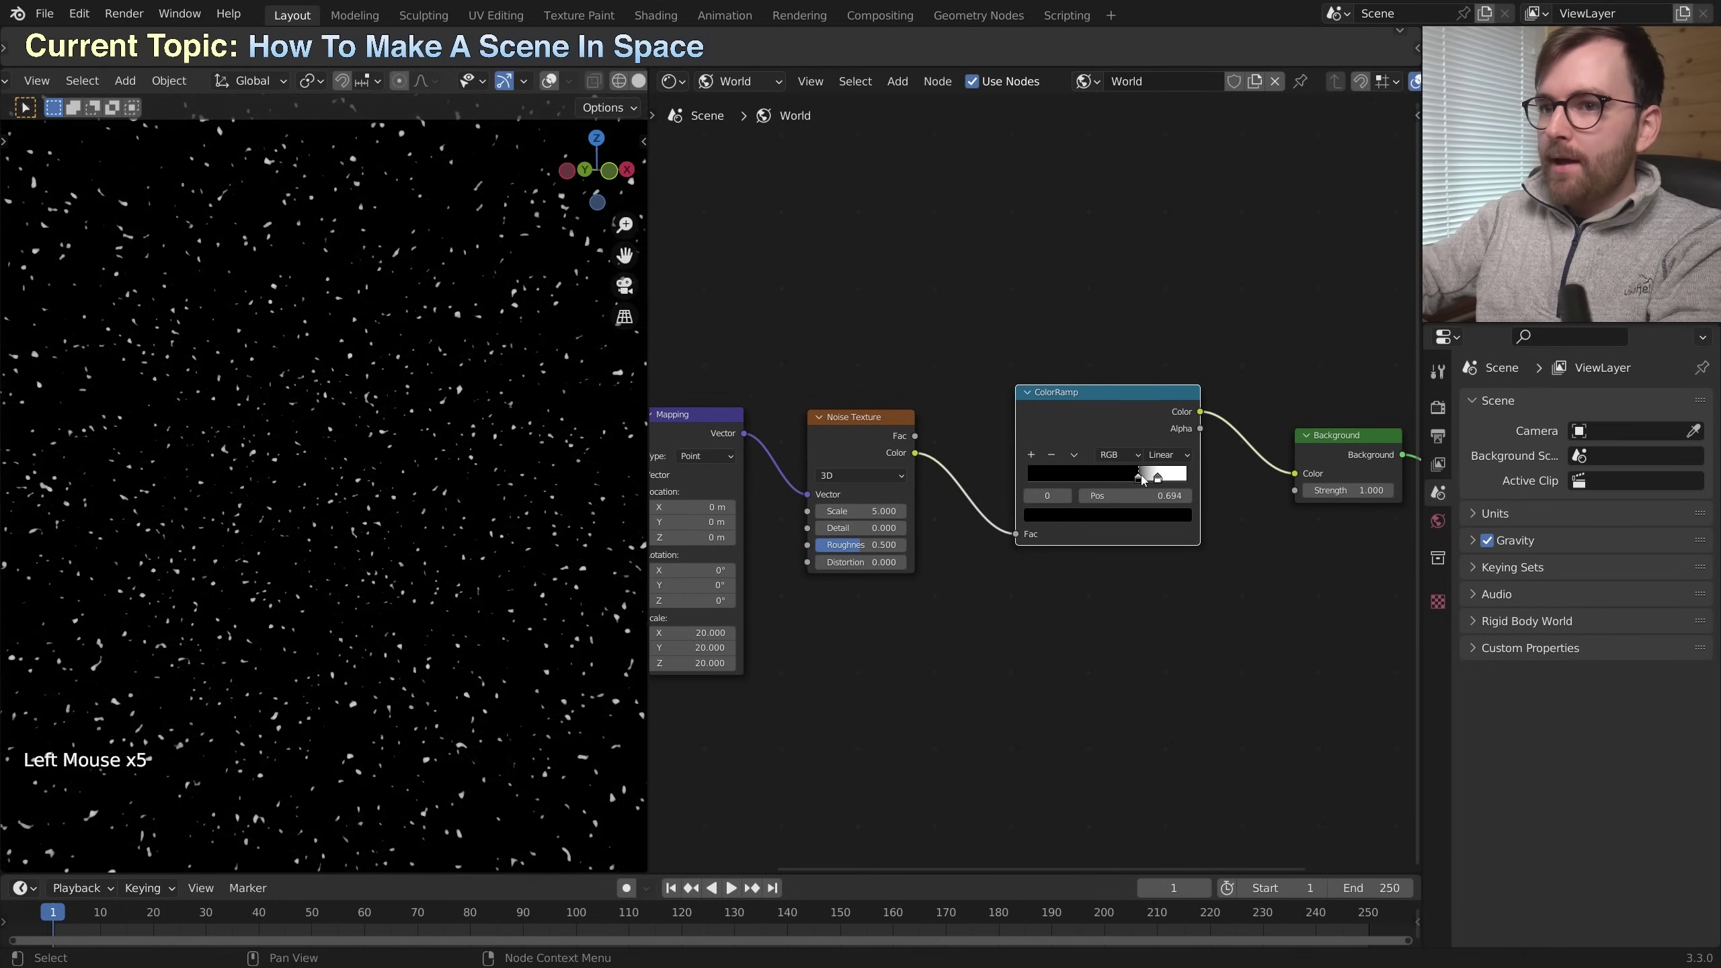
{"action": "left_click", "coordinate": [1162, 480]}
{"action": "left_click", "coordinate": [1148, 480]}
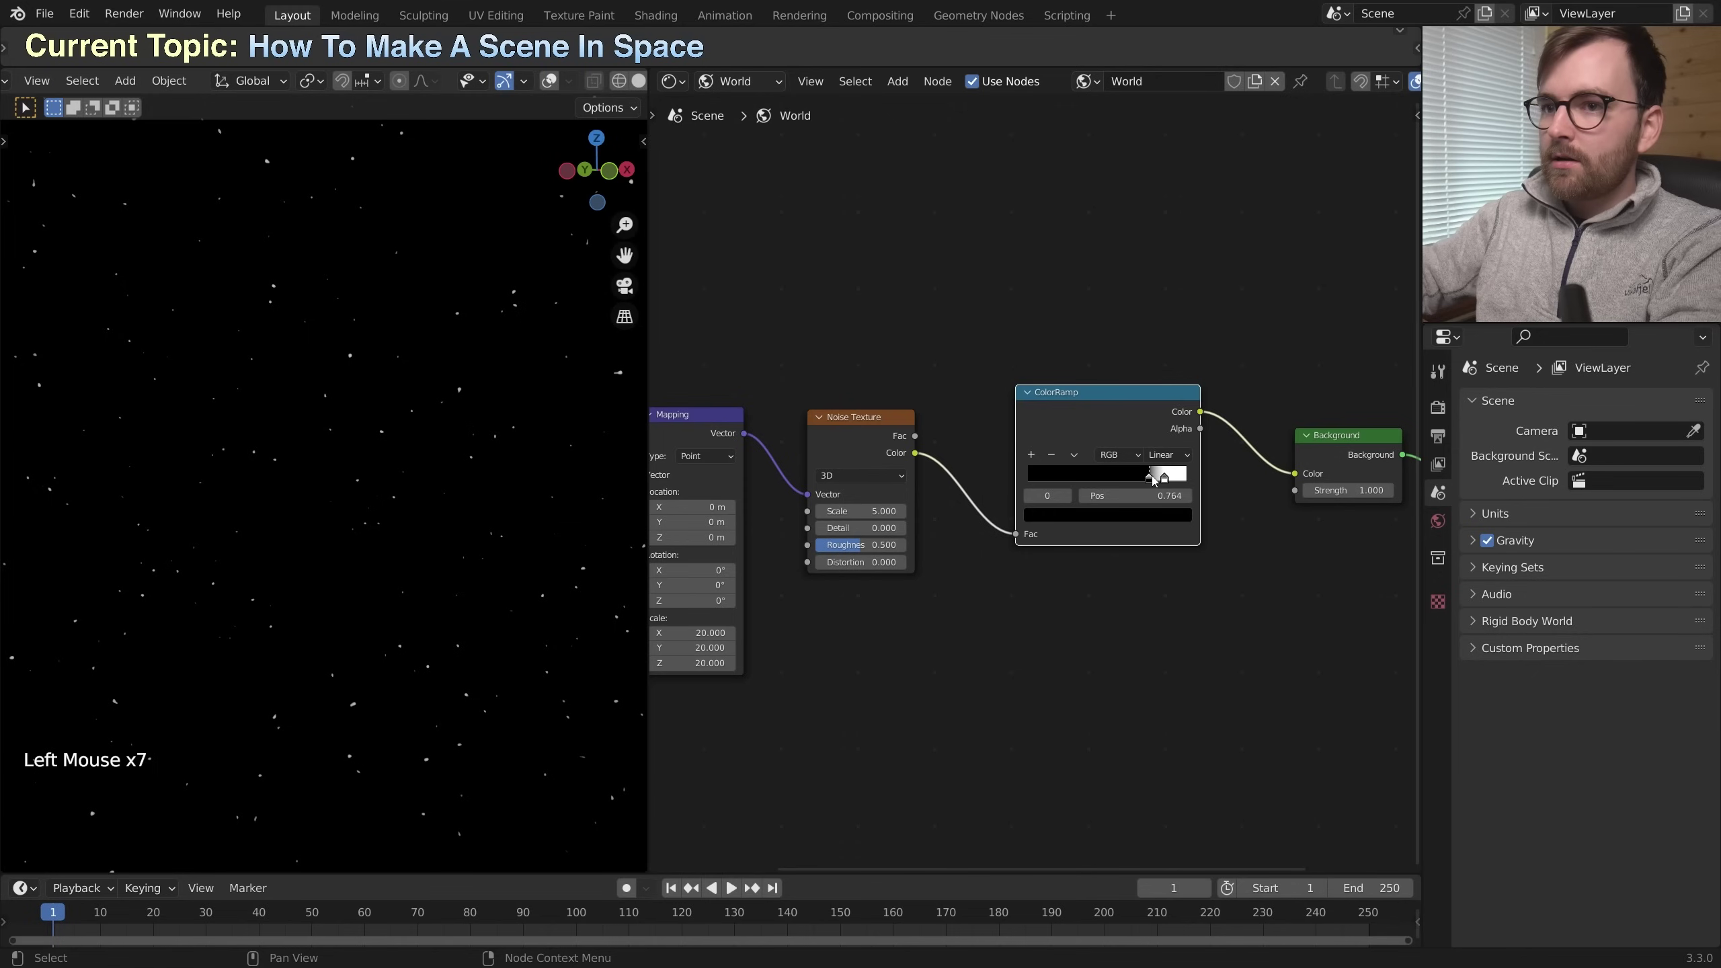
{"action": "left_click", "coordinate": [1171, 482]}
{"action": "scroll", "scroll_direction": "down", "scroll_amount": 3}
- Add a Sun light and rotate and move it to aim at the scene
{"action": "middle_click", "coordinate": [412, 522]}
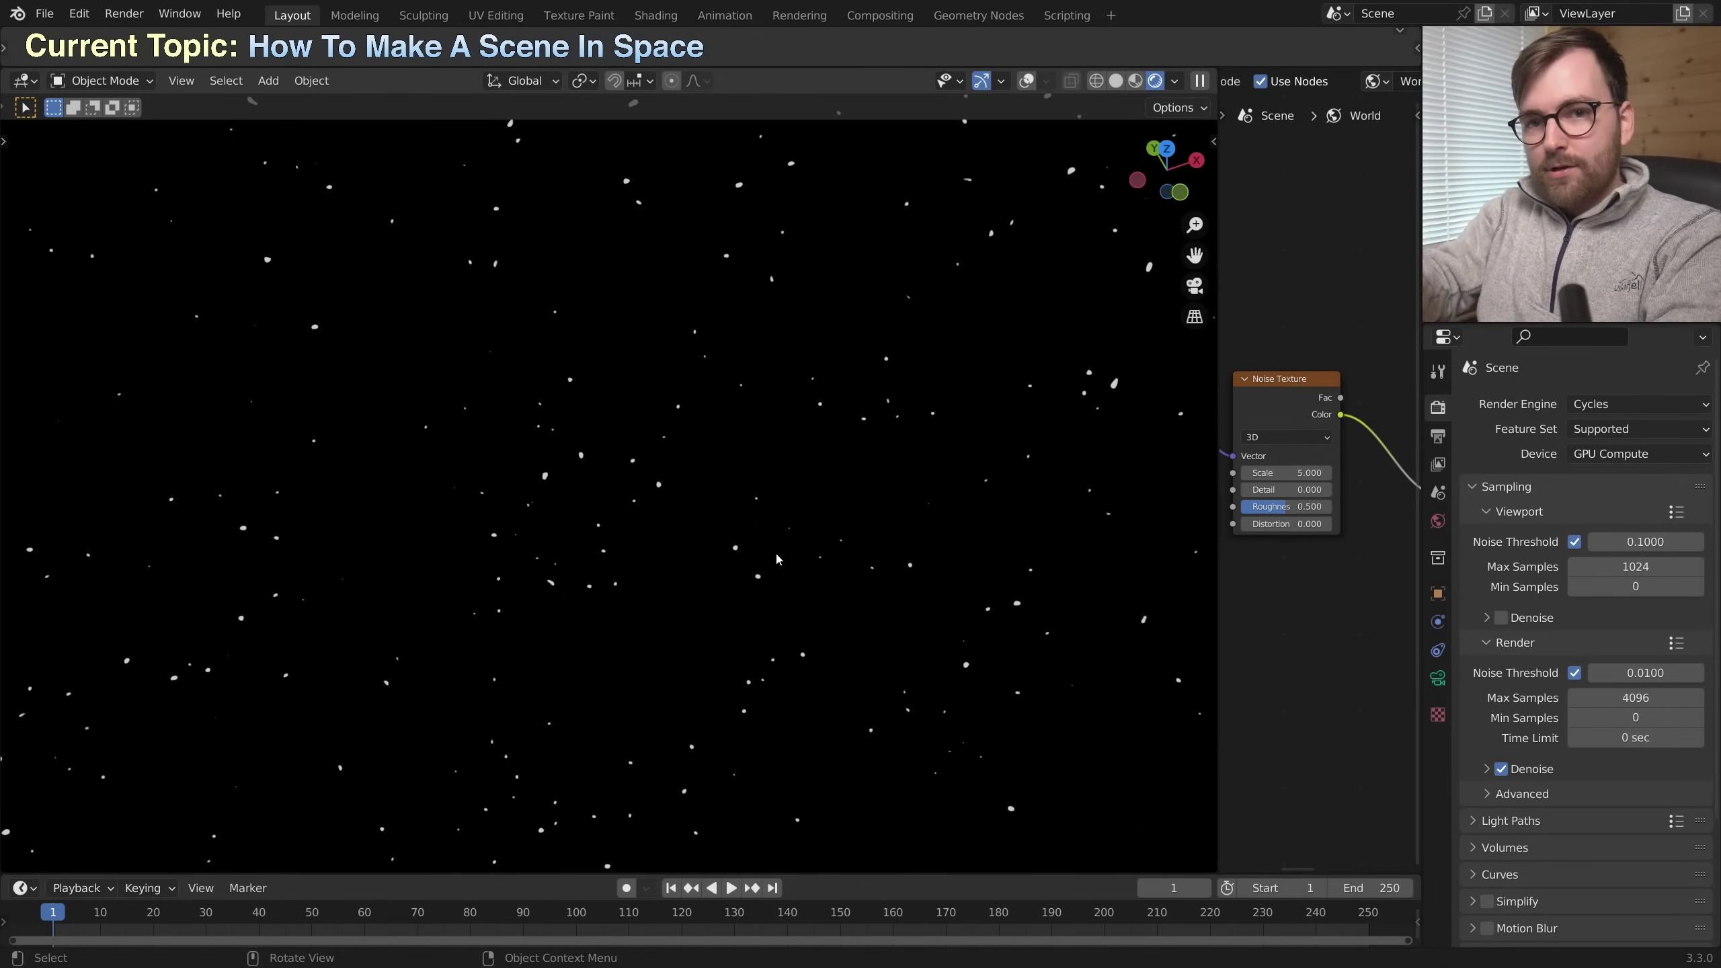
{"action": "key", "text": "shift+a"}
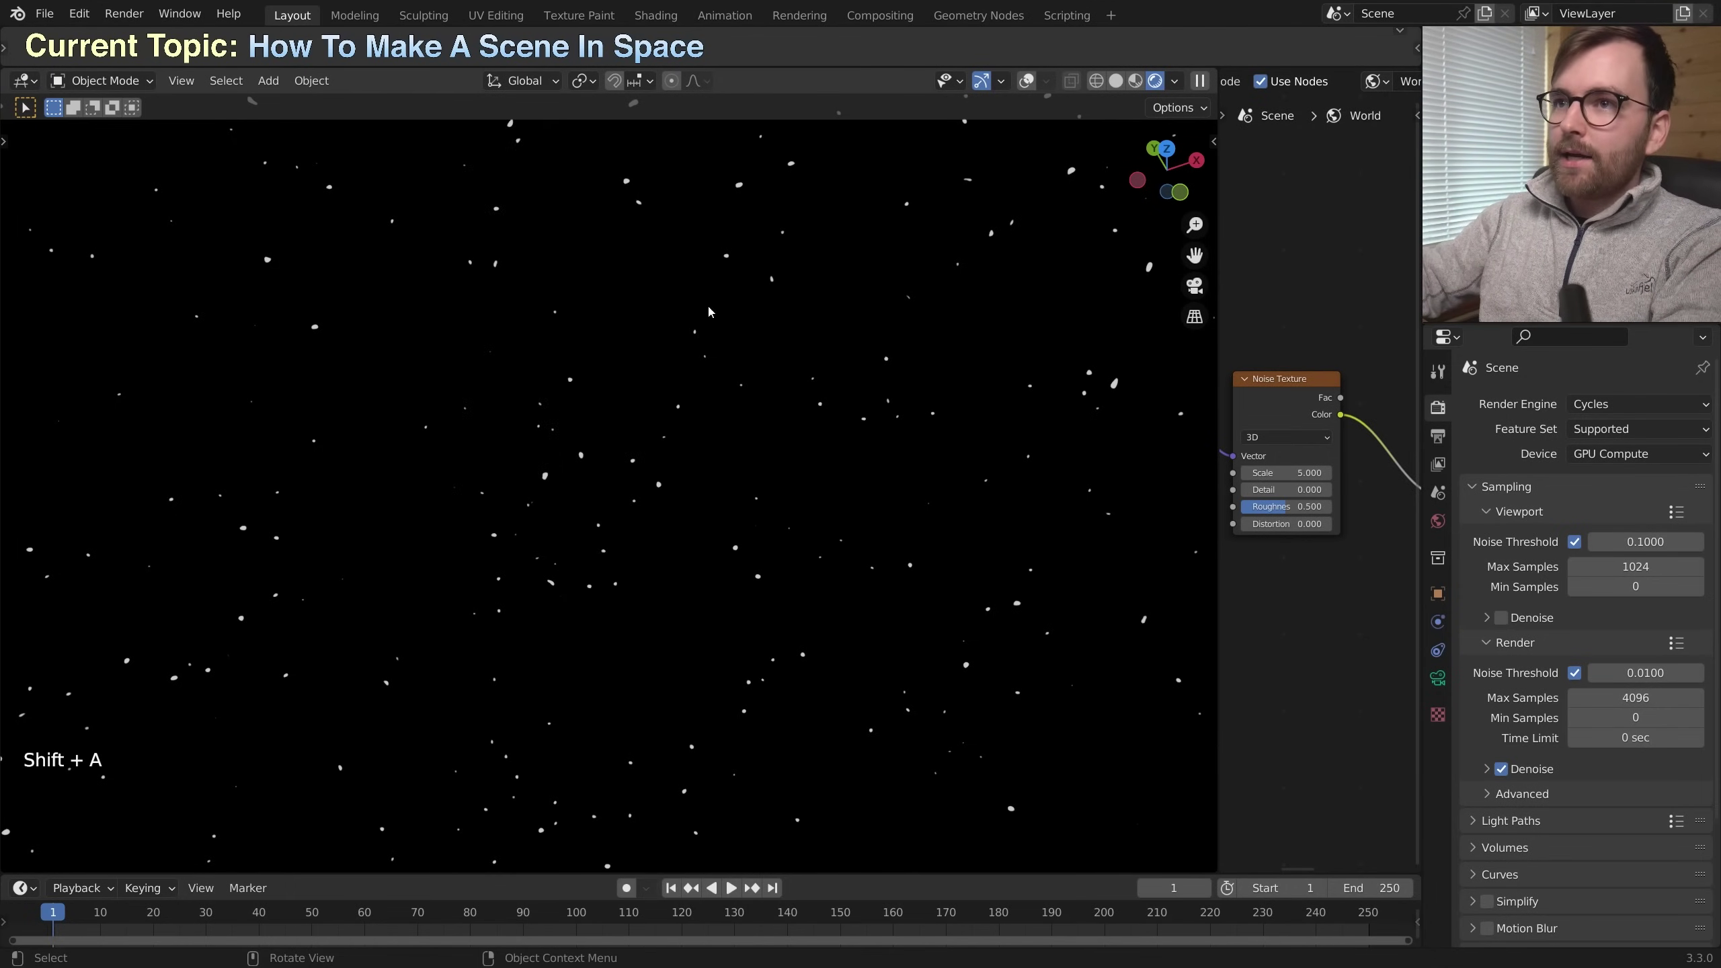
{"action": "key", "text": "s"}
{"action": "middle_click", "coordinate": [552, 756]}
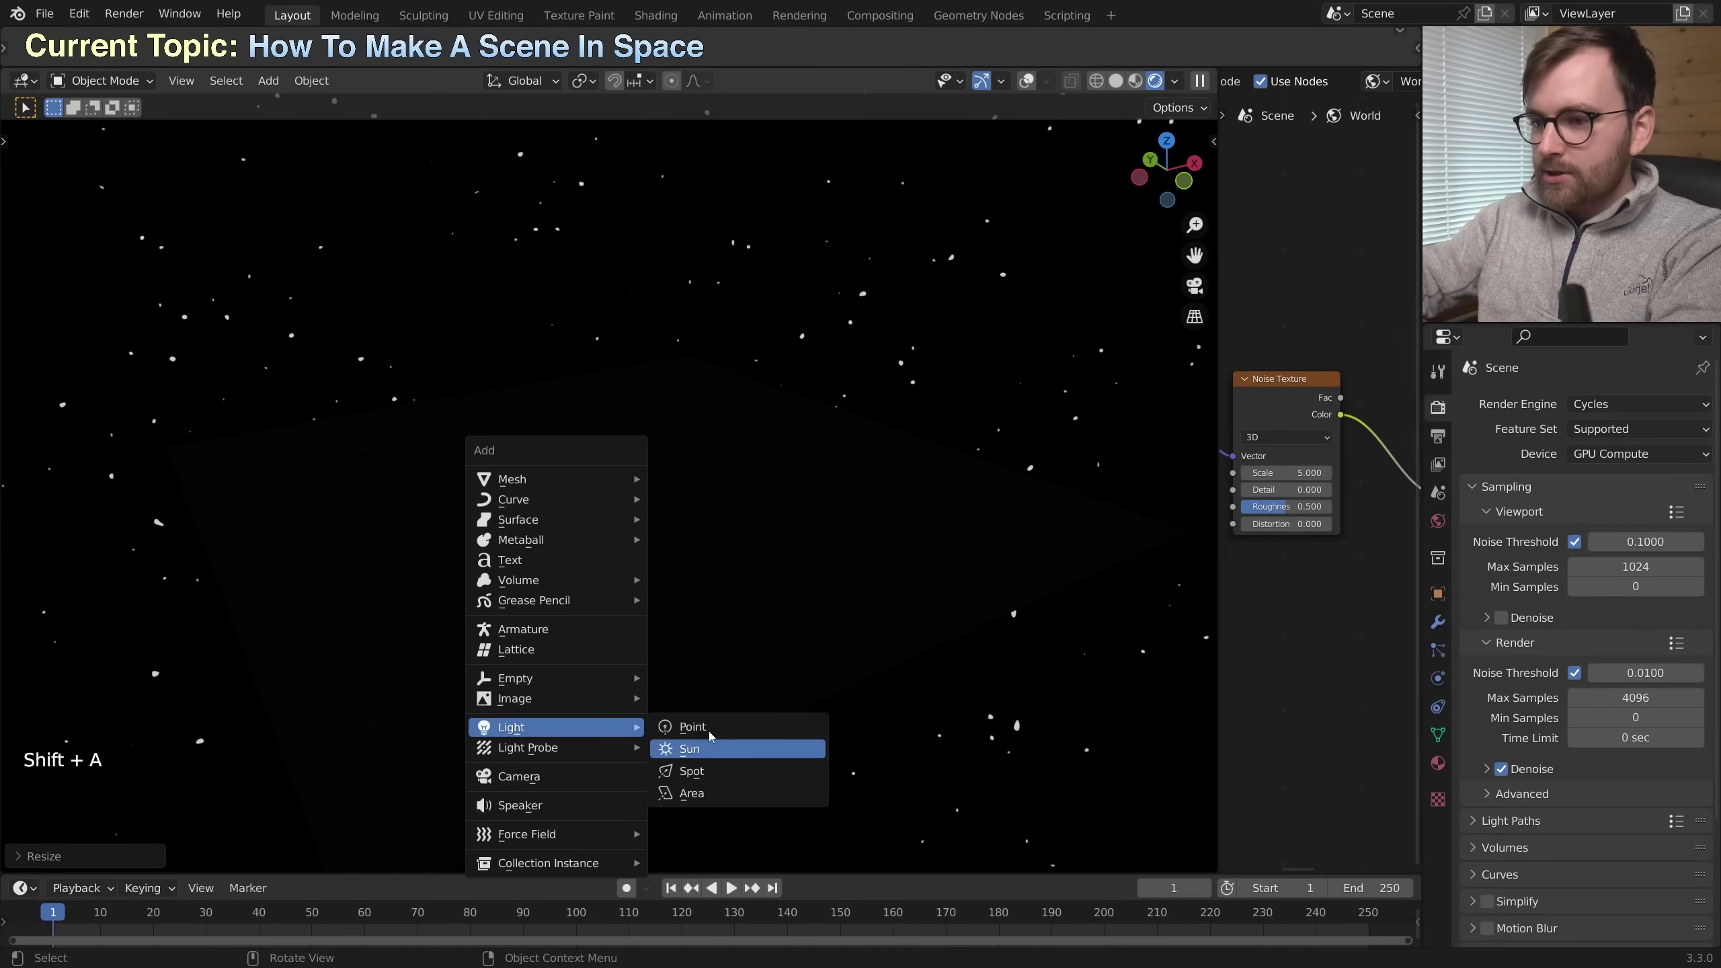
{"action": "key", "text": "shift+alt+z"}
{"action": "key", "text": "r"}
{"action": "middle_click", "coordinate": [861, 551]}
{"action": "key", "text": "g"}
- Add a ground plane and a cube and move them into place under the sky
{"action": "key", "text": "shift+a"}
{"action": "scroll", "scroll_direction": "up", "scroll_amount": 3}
{"action": "key", "text": "g"}
{"action": "middle_click", "coordinate": [833, 539]}
{"action": "scroll", "scroll_direction": "up", "scroll_amount": 3}
{"action": "key", "text": "g"}
{"action": "middle_click", "coordinate": [595, 581]}
{"action": "scroll", "scroll_direction": "down", "scroll_amount": 3}
{"action": "middle_click", "coordinate": [901, 519]}
- Scale the objects and check their cast shadows against the stars in Rendered shading
{"action": "left_click", "coordinate": [746, 559]}
{"action": "middle_click", "coordinate": [837, 563]}
{"action": "key", "text": "s"}
{"action": "key", "text": "alt+a"}
{"action": "middle_click", "coordinate": [837, 534]}
{"action": "key", "text": "shift+alt+z"}
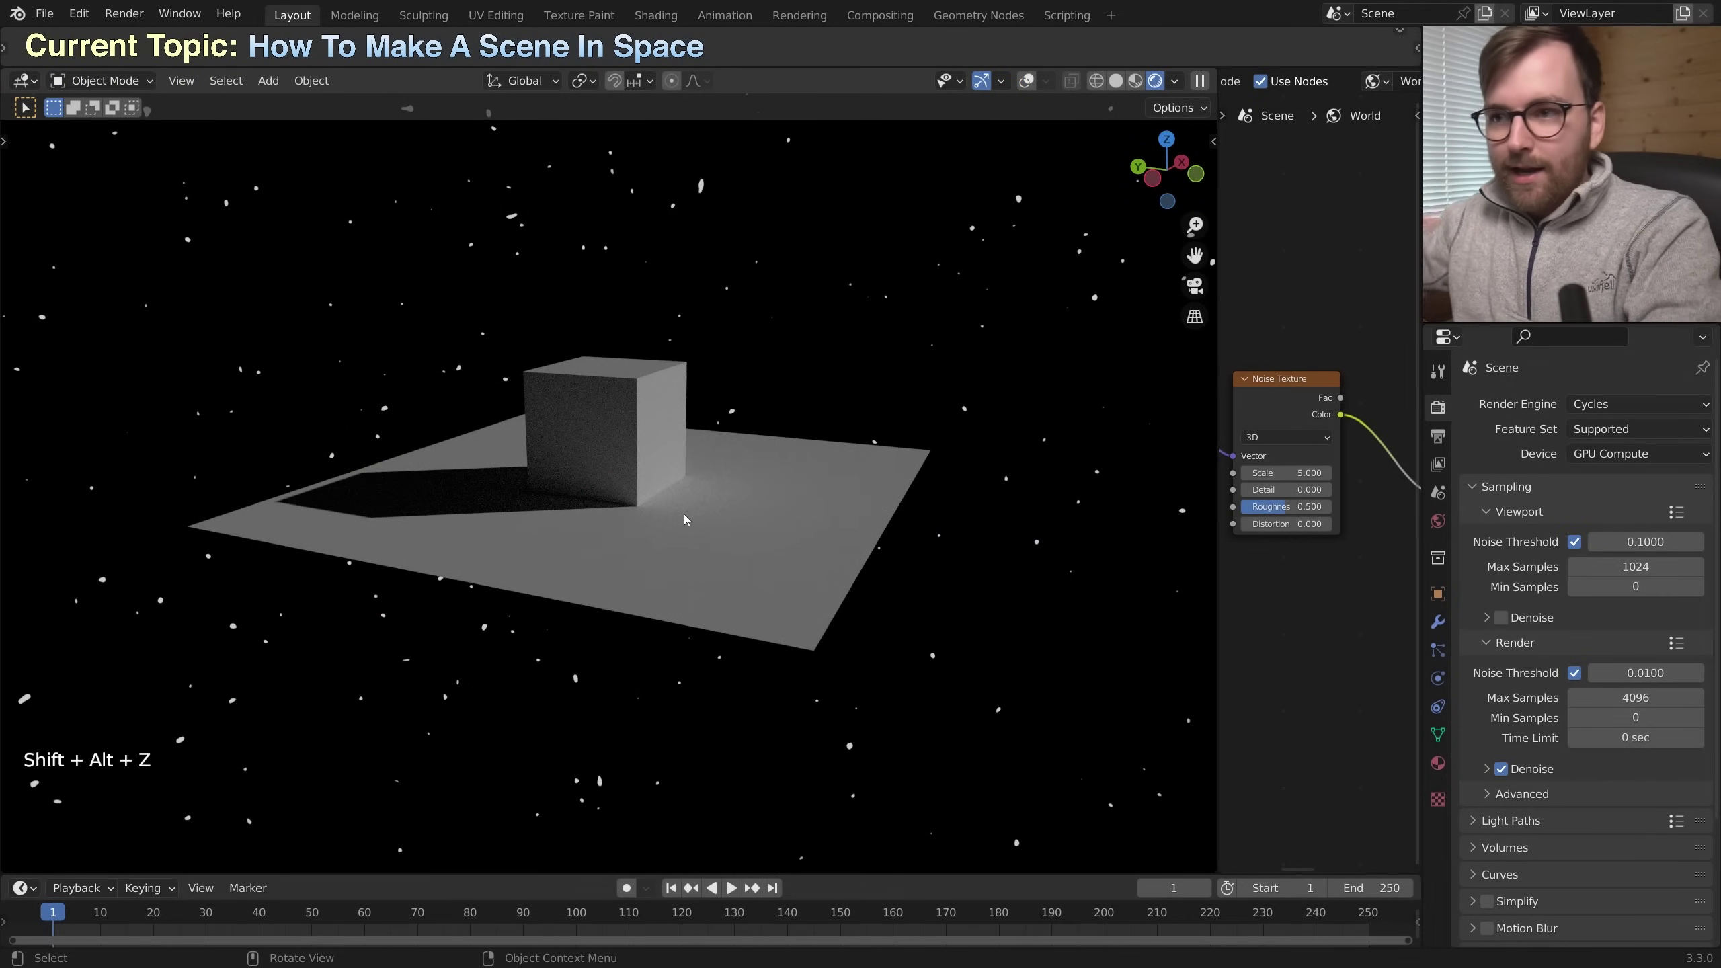
{"action": "middle_click", "coordinate": [853, 374]}
{"action": "left_click", "coordinate": [853, 374]}
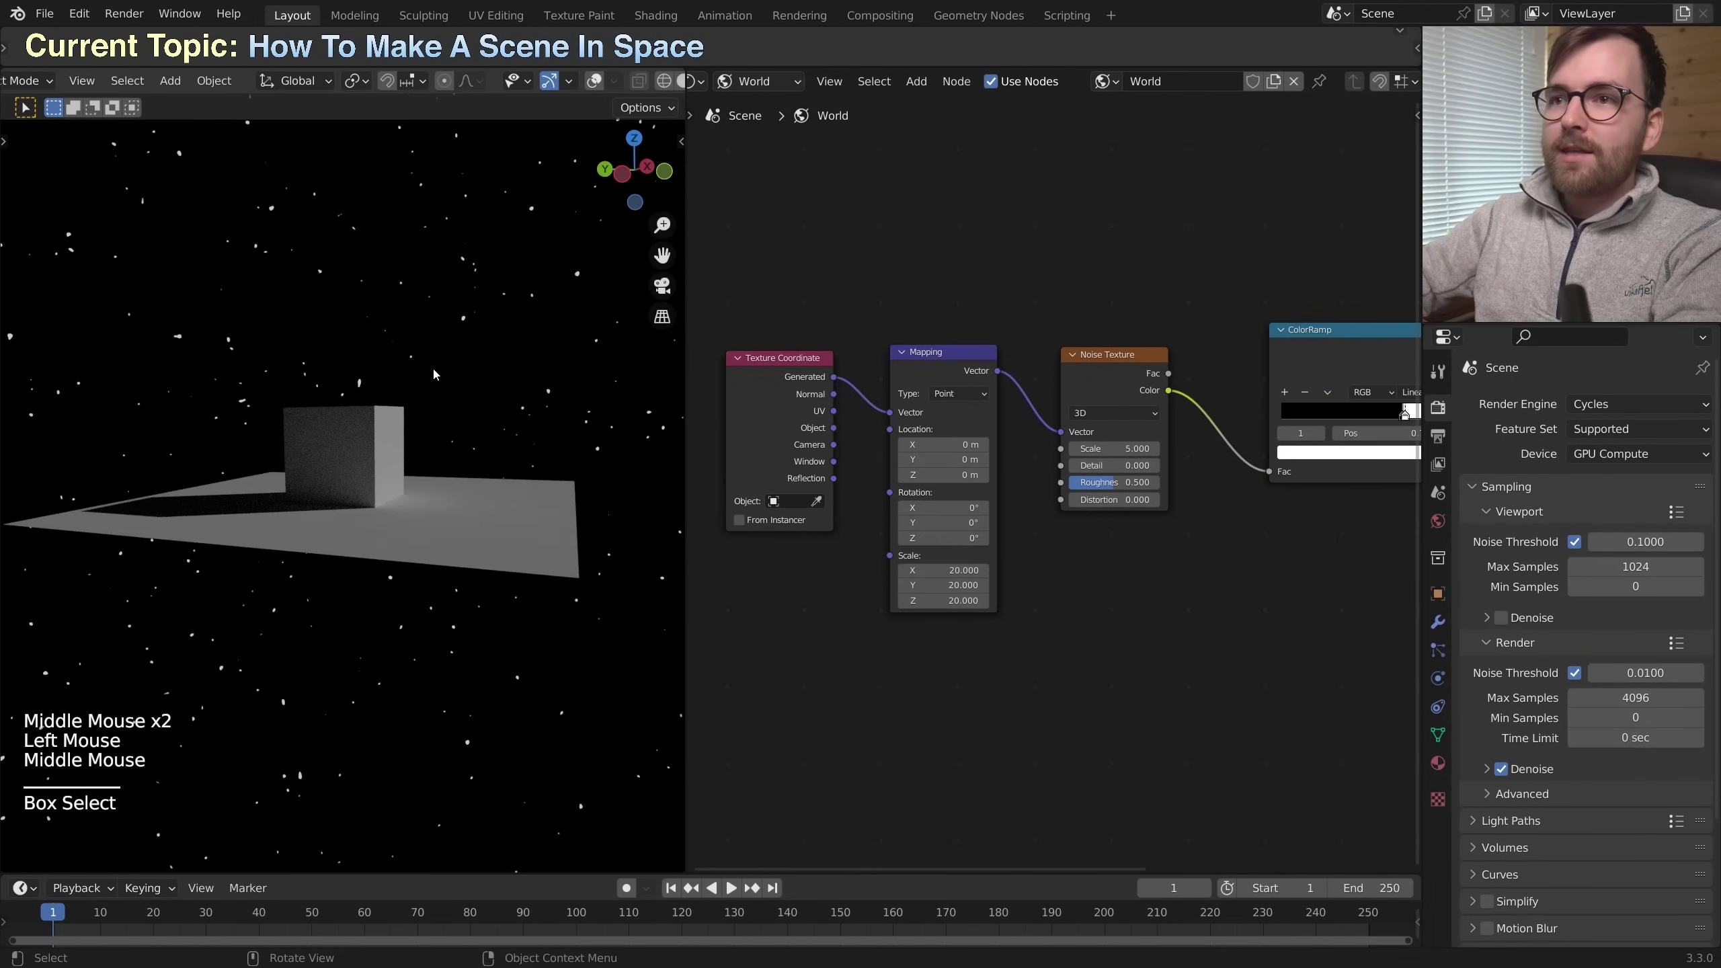
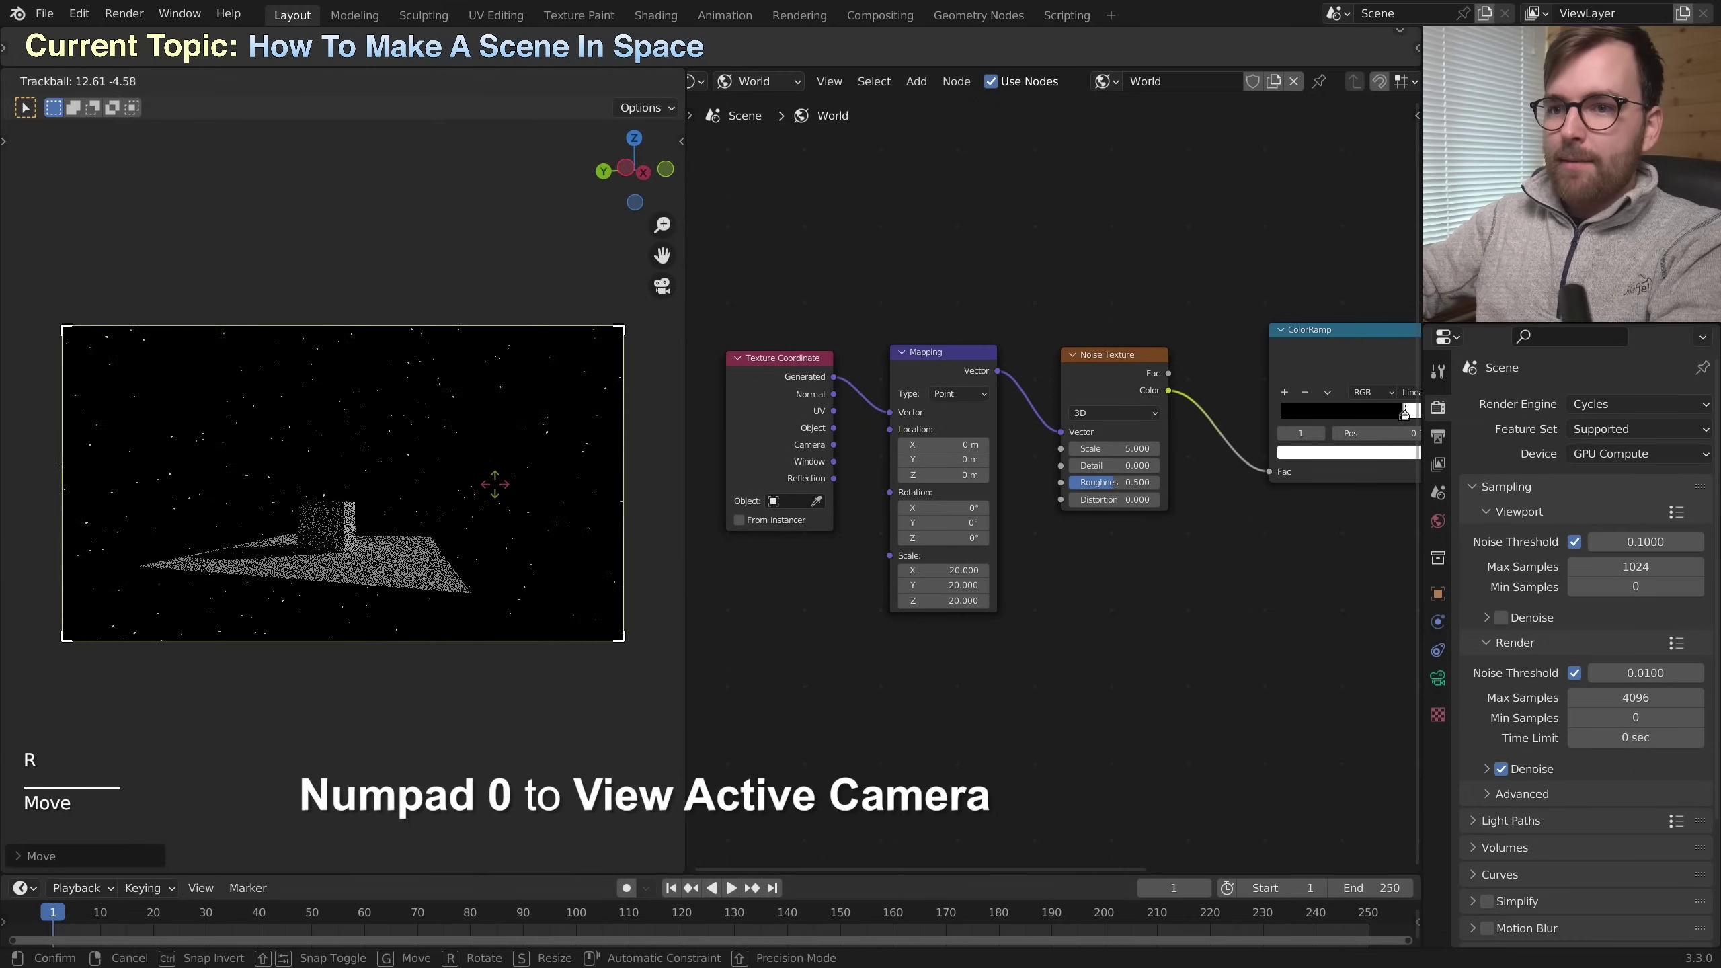
- View through the camera with Depth of Field at F-Stop 0.1 and orbit to inspect the blurred stars
{"action": "scroll", "scroll_direction": "up", "scroll_amount": 3}
{"action": "right_click", "coordinate": [533, 298]}
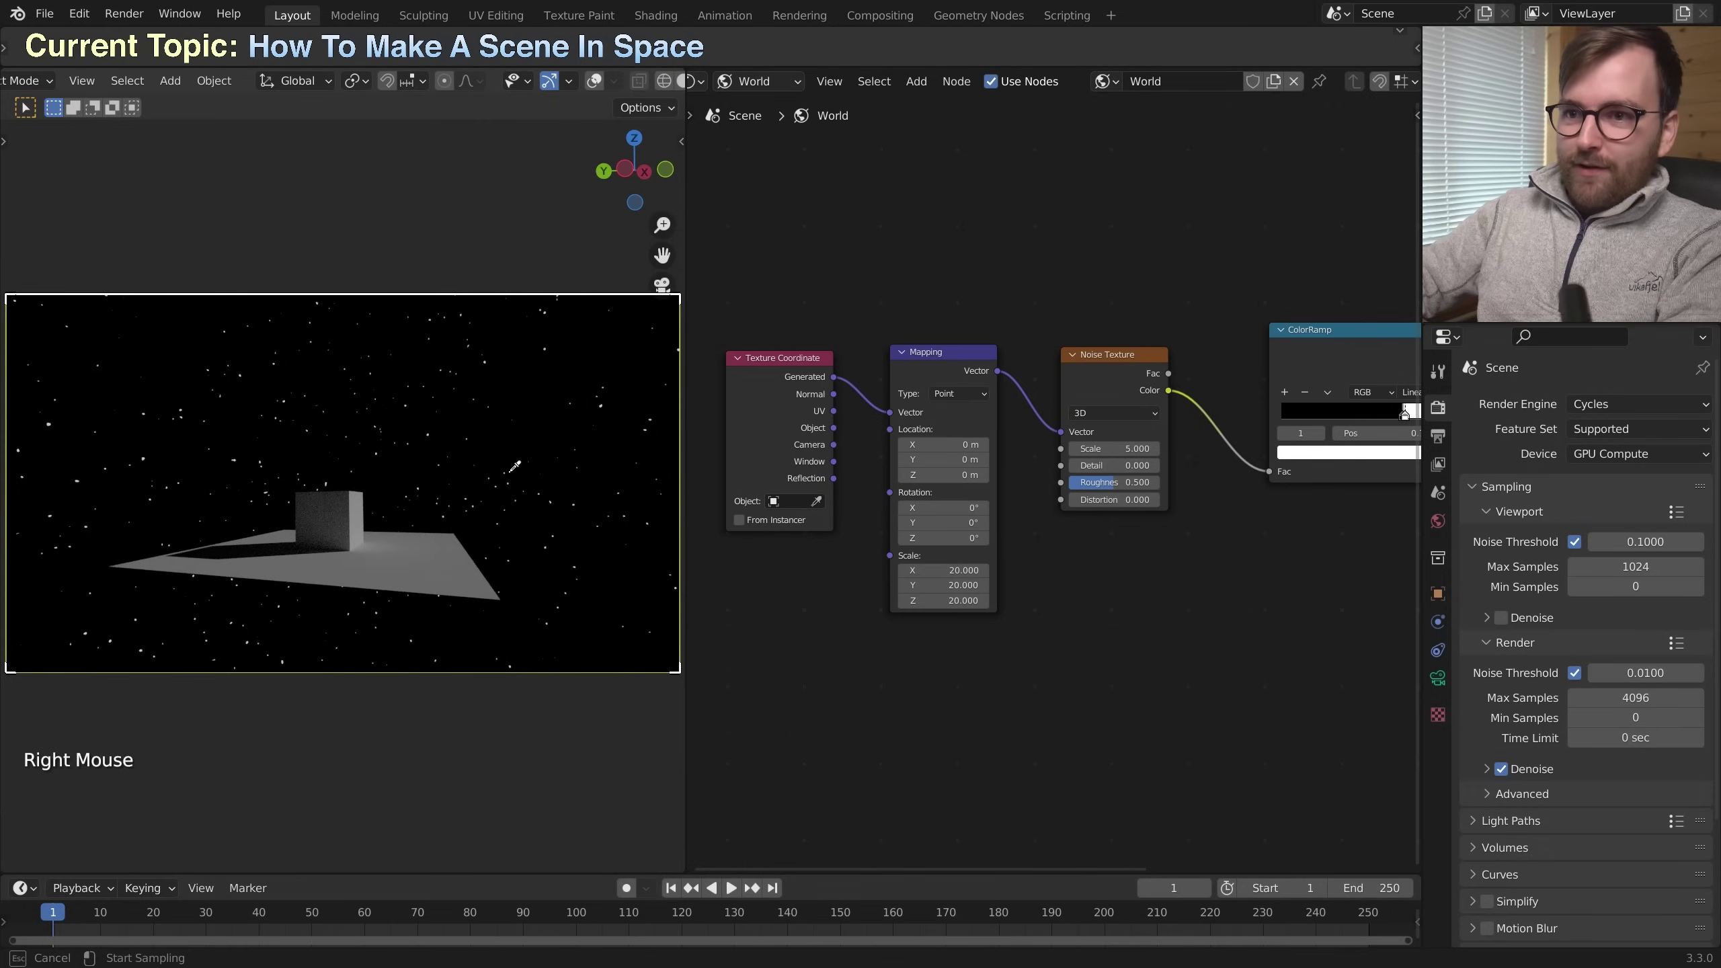
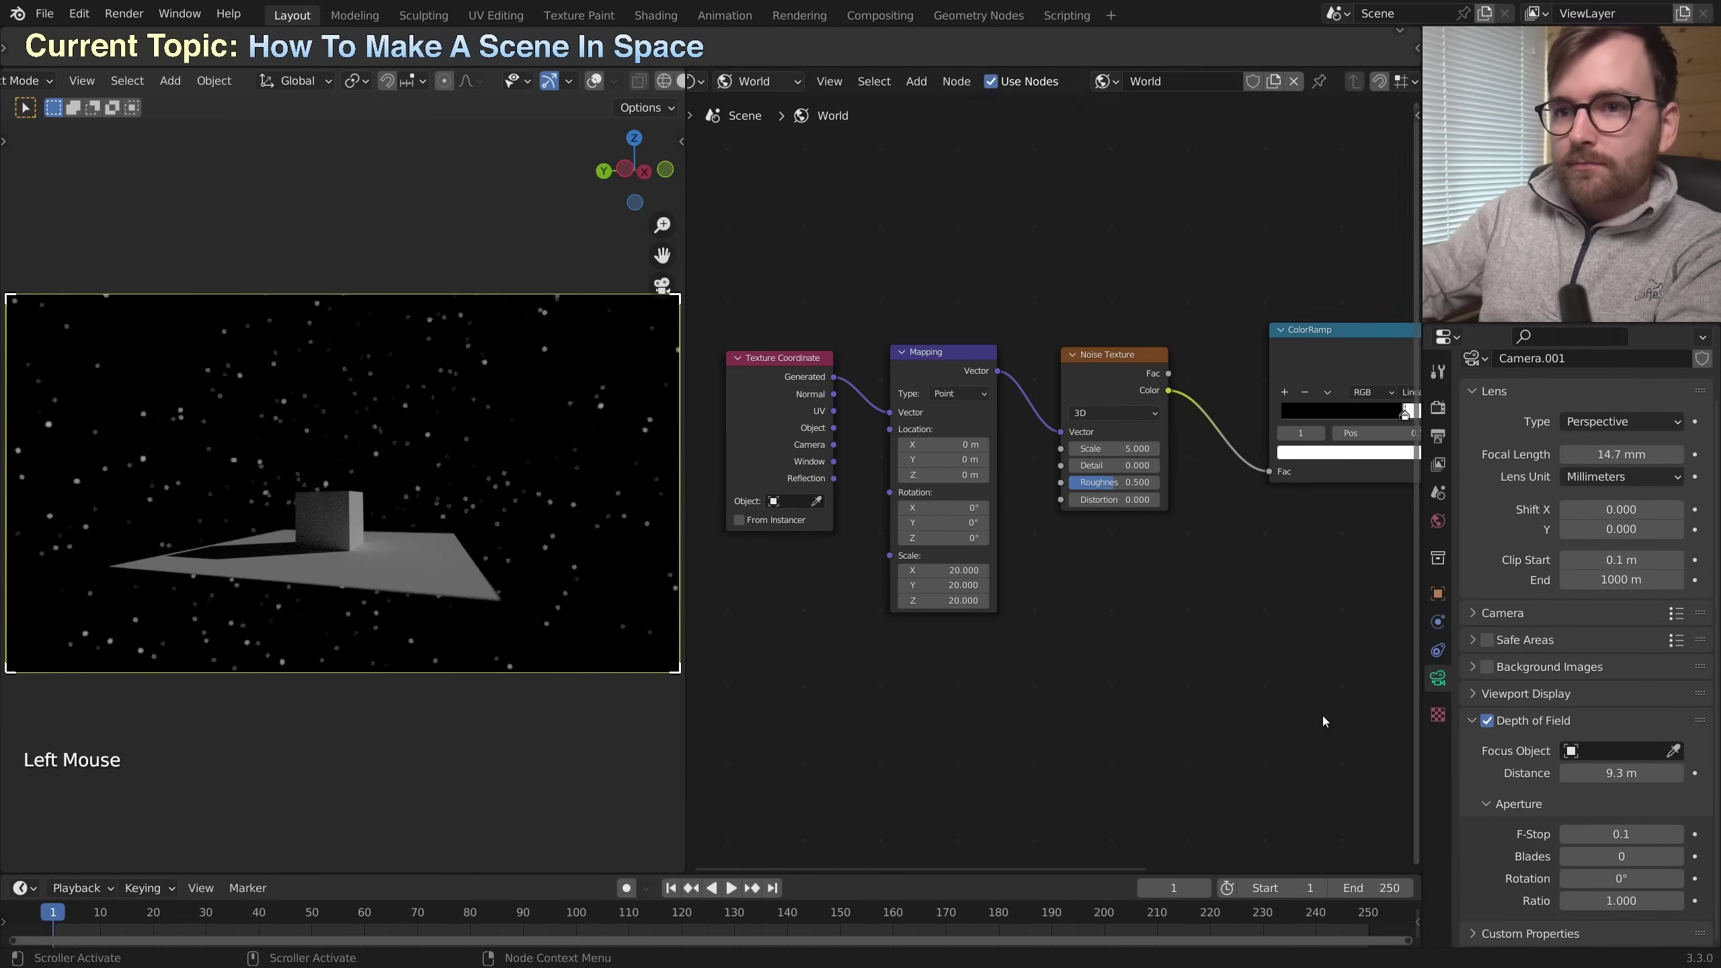
{"action": "scroll", "scroll_direction": "up", "scroll_amount": 3}
{"action": "middle_click", "coordinate": [523, 328]}
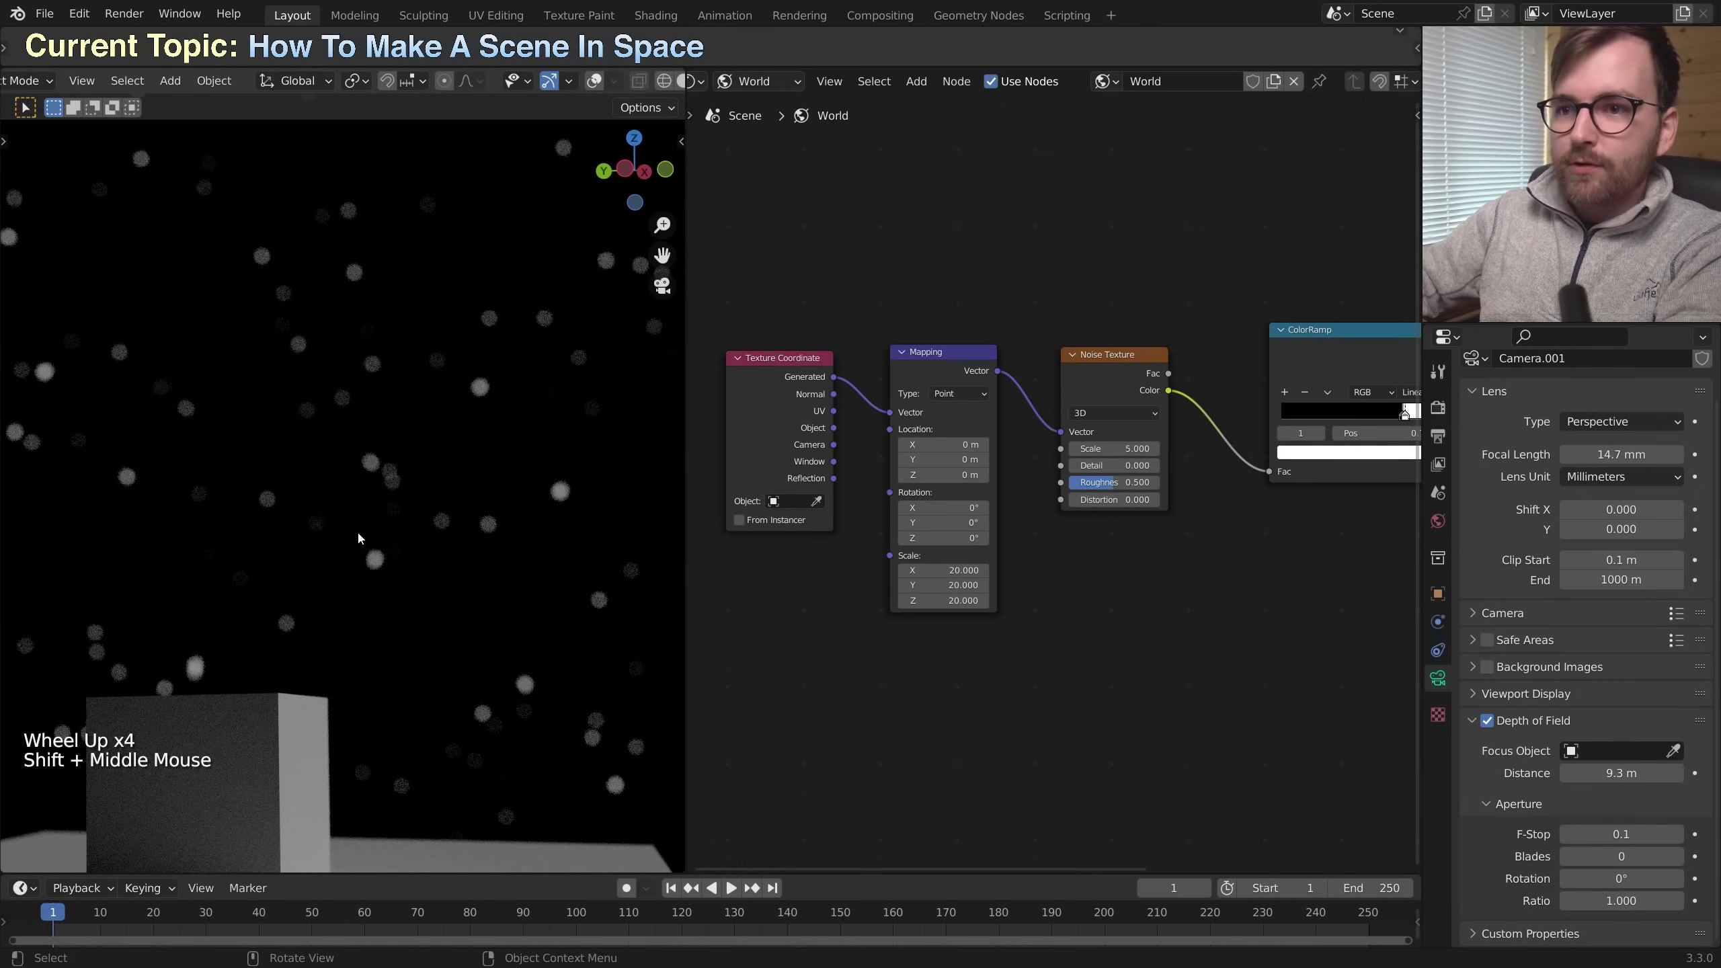
{"action": "scroll", "scroll_direction": "down", "scroll_amount": 3}
{"action": "middle_click", "coordinate": [413, 508]}
{"action": "scroll", "scroll_direction": "up", "scroll_amount": 3}
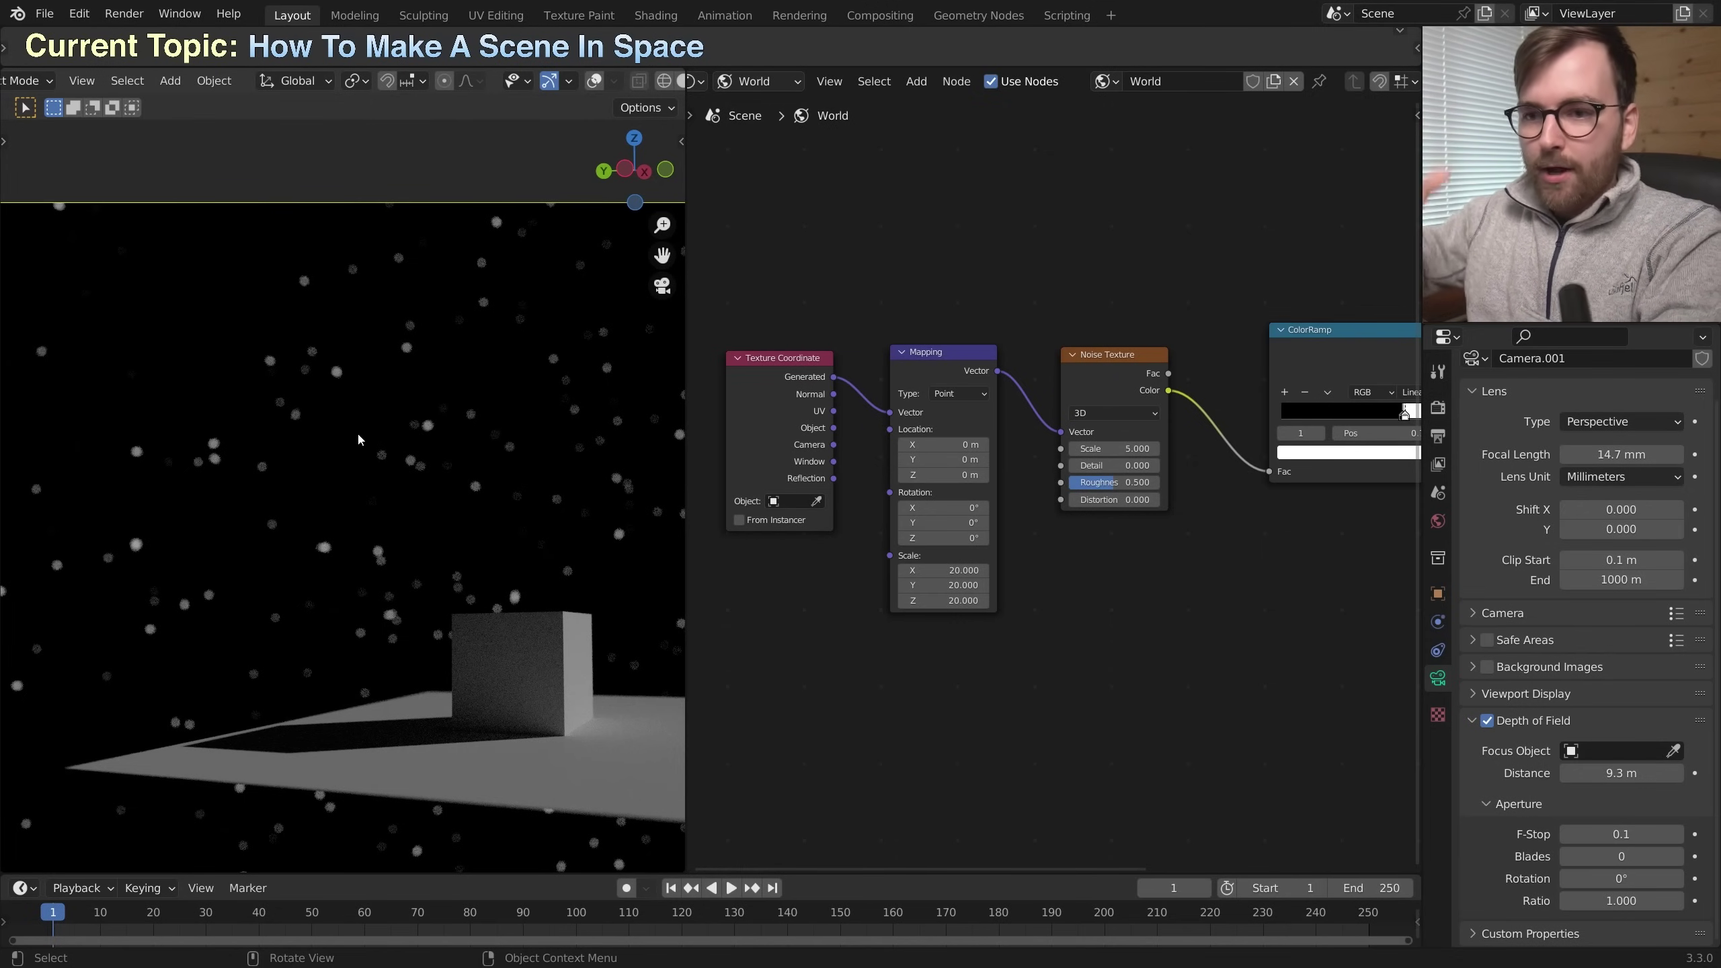
{"action": "middle_click", "coordinate": [421, 486]}
{"action": "scroll", "scroll_direction": "down", "scroll_amount": 3}
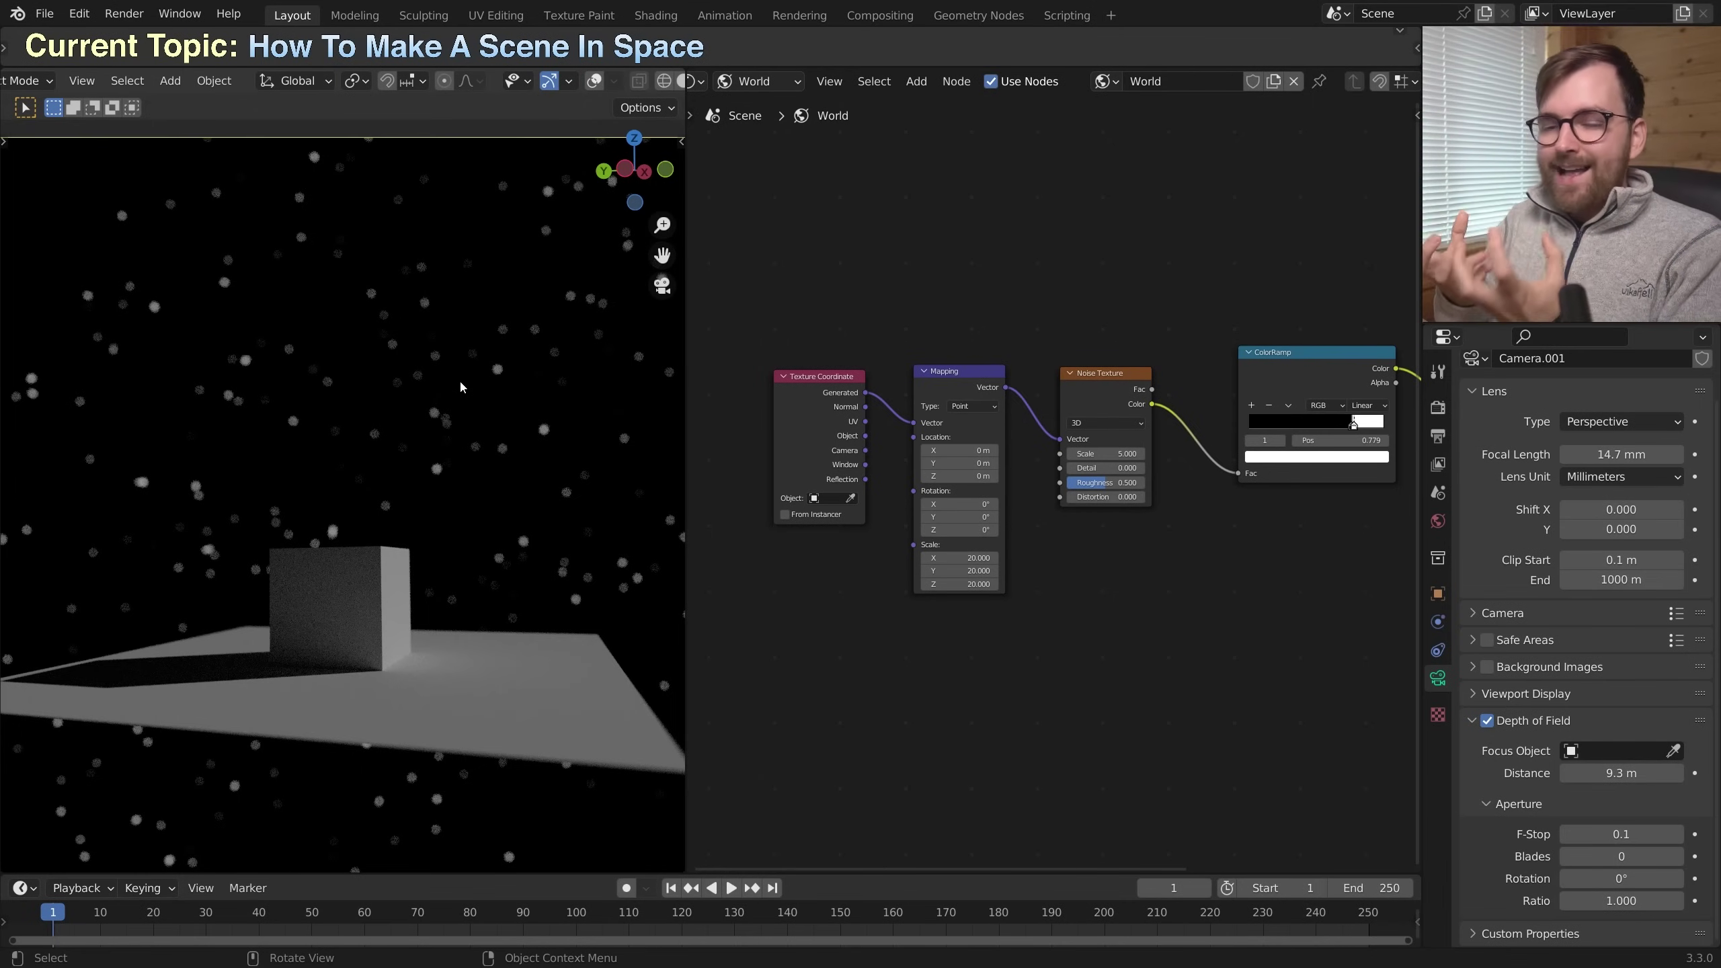
- Duplicate the star noise node chain with Shift+D and place the copy below the originals
{"action": "left_click", "coordinate": [1057, 272]}
{"action": "left_click", "coordinate": [1000, 506]}
{"action": "middle_click", "coordinate": [1001, 507]}
{"action": "scroll", "scroll_direction": "down", "scroll_amount": 3}
{"action": "key", "text": "g"}
{"action": "left_click", "coordinate": [1073, 522]}
{"action": "middle_click", "coordinate": [1195, 542]}
{"action": "left_click", "coordinate": [793, 240]}
{"action": "key", "text": "shift+d"}
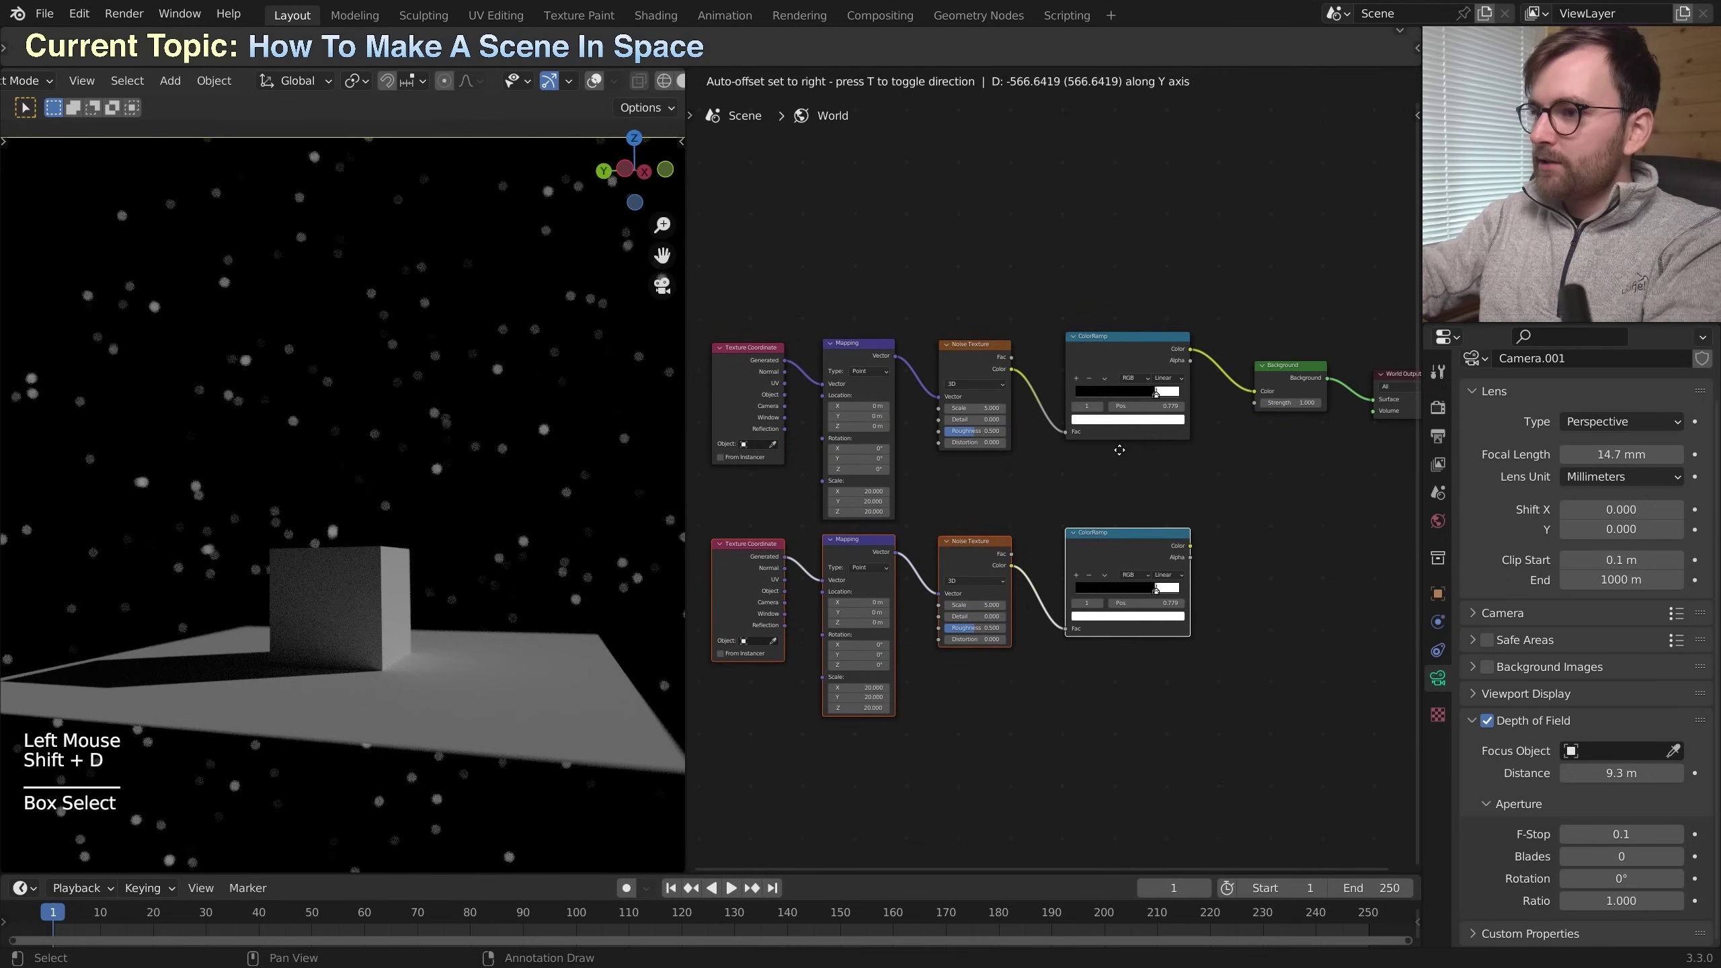
{"action": "scroll", "scroll_direction": "up", "scroll_amount": 3}
{"action": "key", "text": "g"}
{"action": "middle_click", "coordinate": [1226, 525]}
{"action": "left_click", "coordinate": [1227, 525]}
{"action": "middle_click", "coordinate": [986, 515]}
- Insert a MixRGB node set to Add with Fac 1, combining both ColorRamps into Background
{"action": "key", "text": "shift+a"}
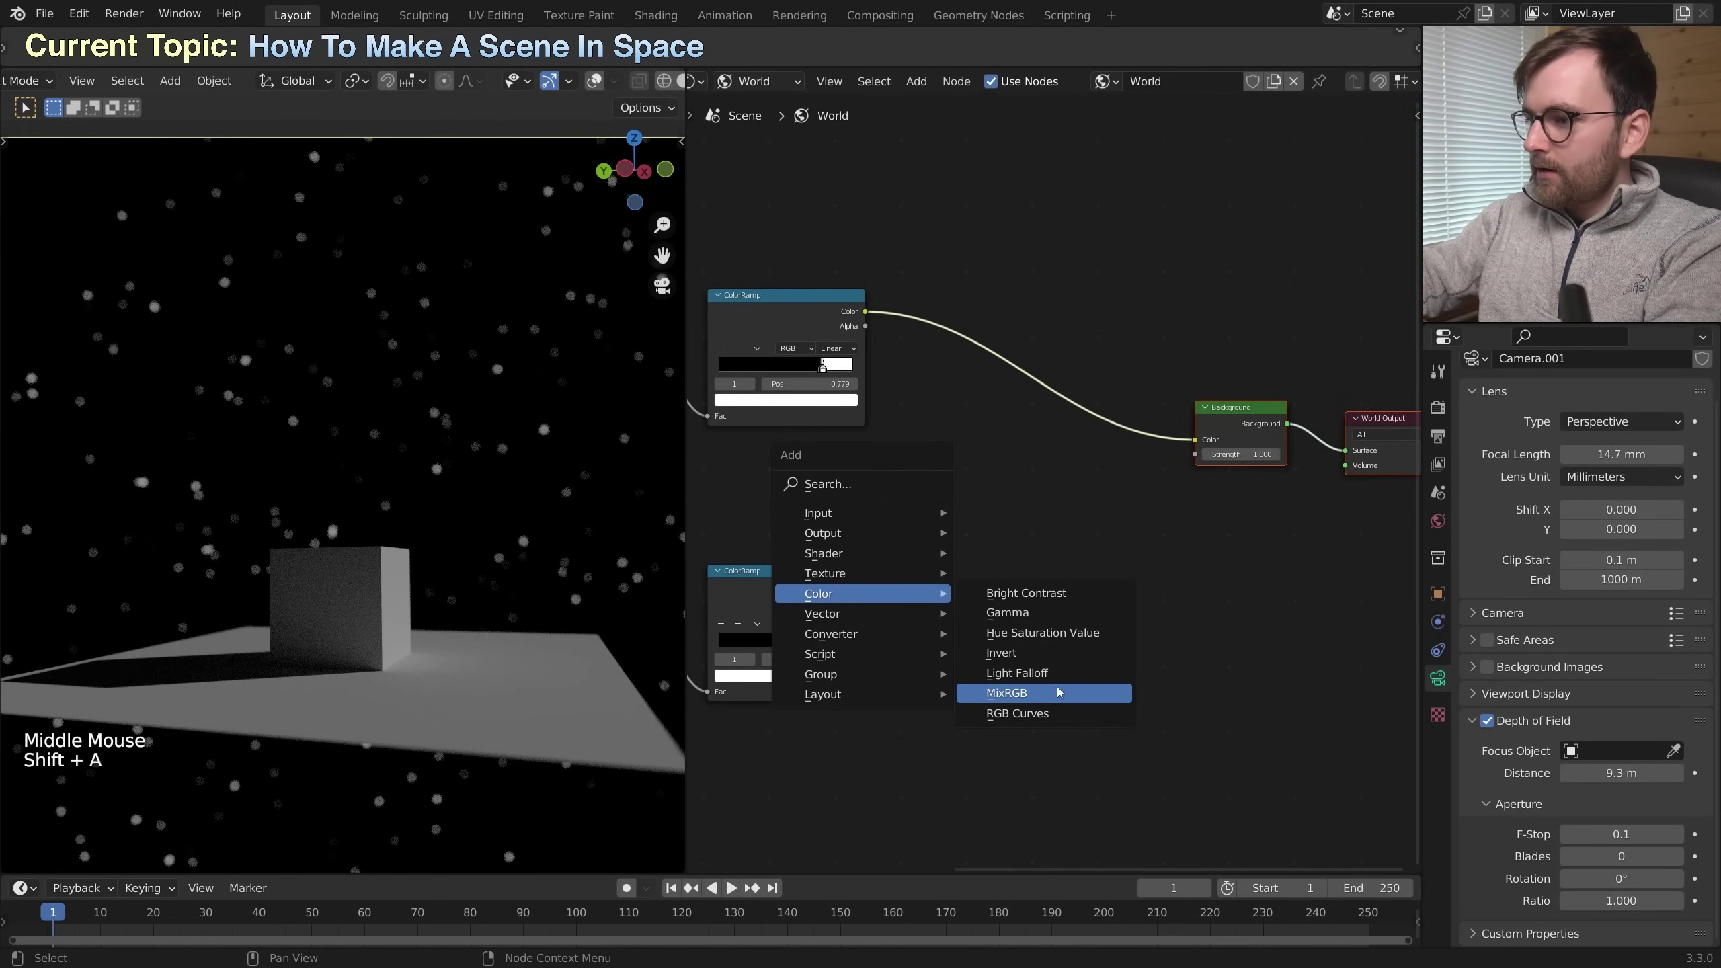
{"action": "left_click", "coordinate": [1024, 502]}
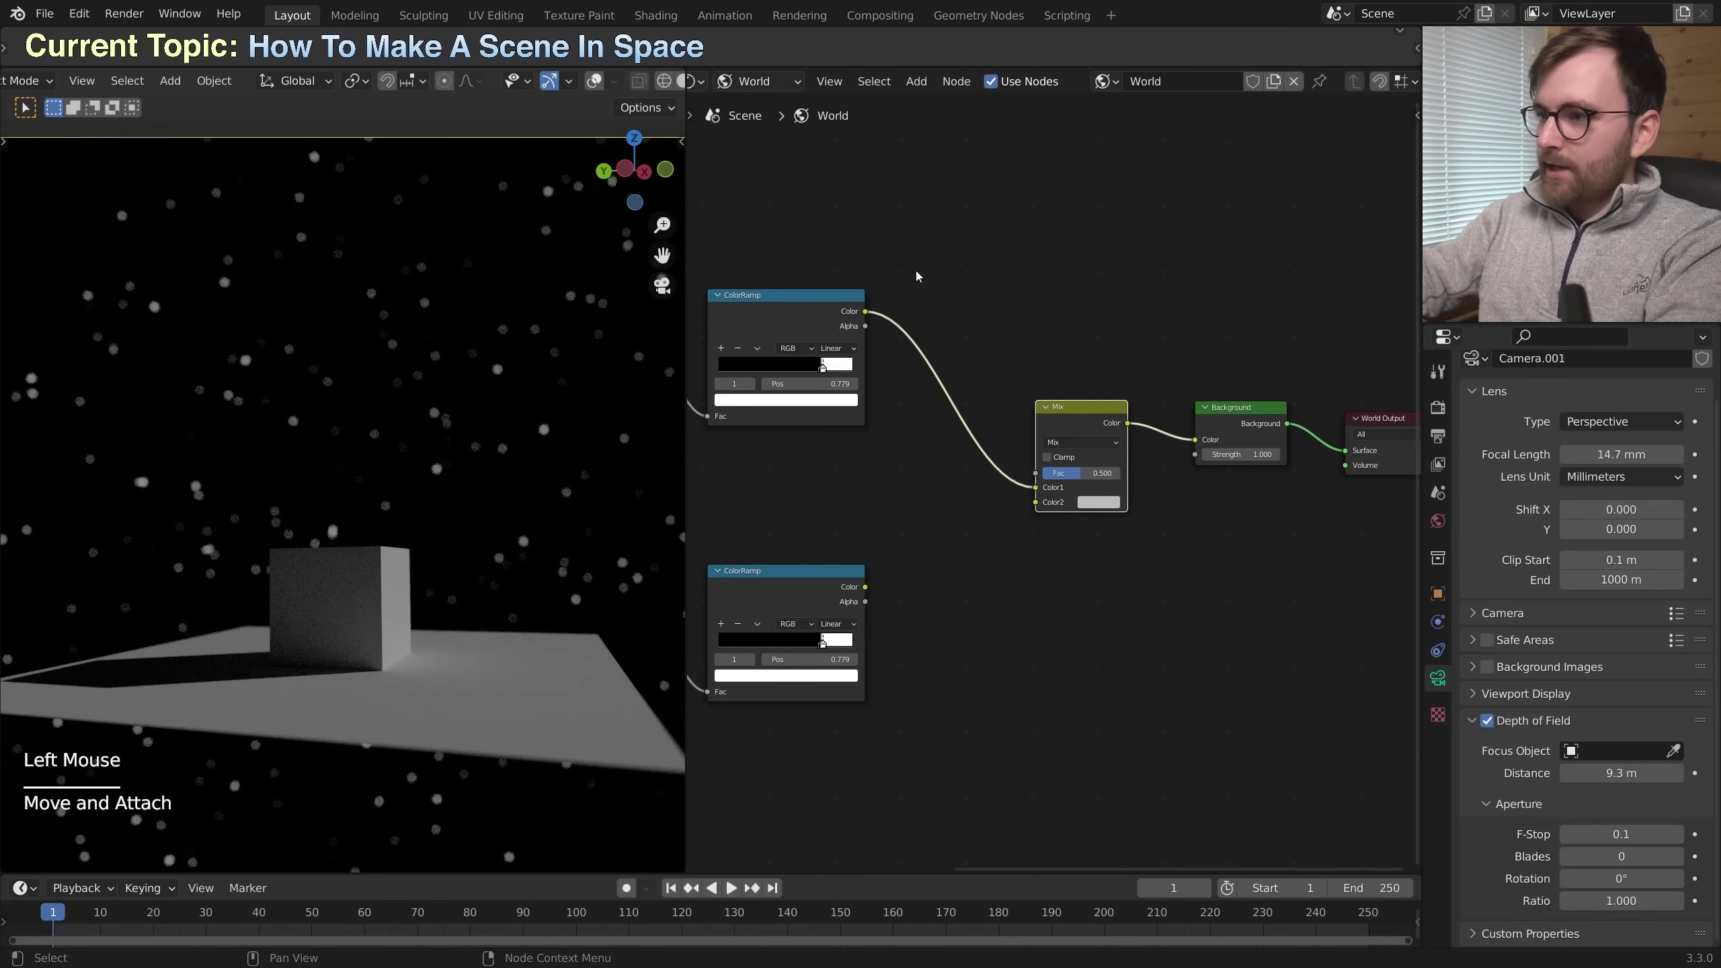
{"action": "left_click", "coordinate": [872, 589]}
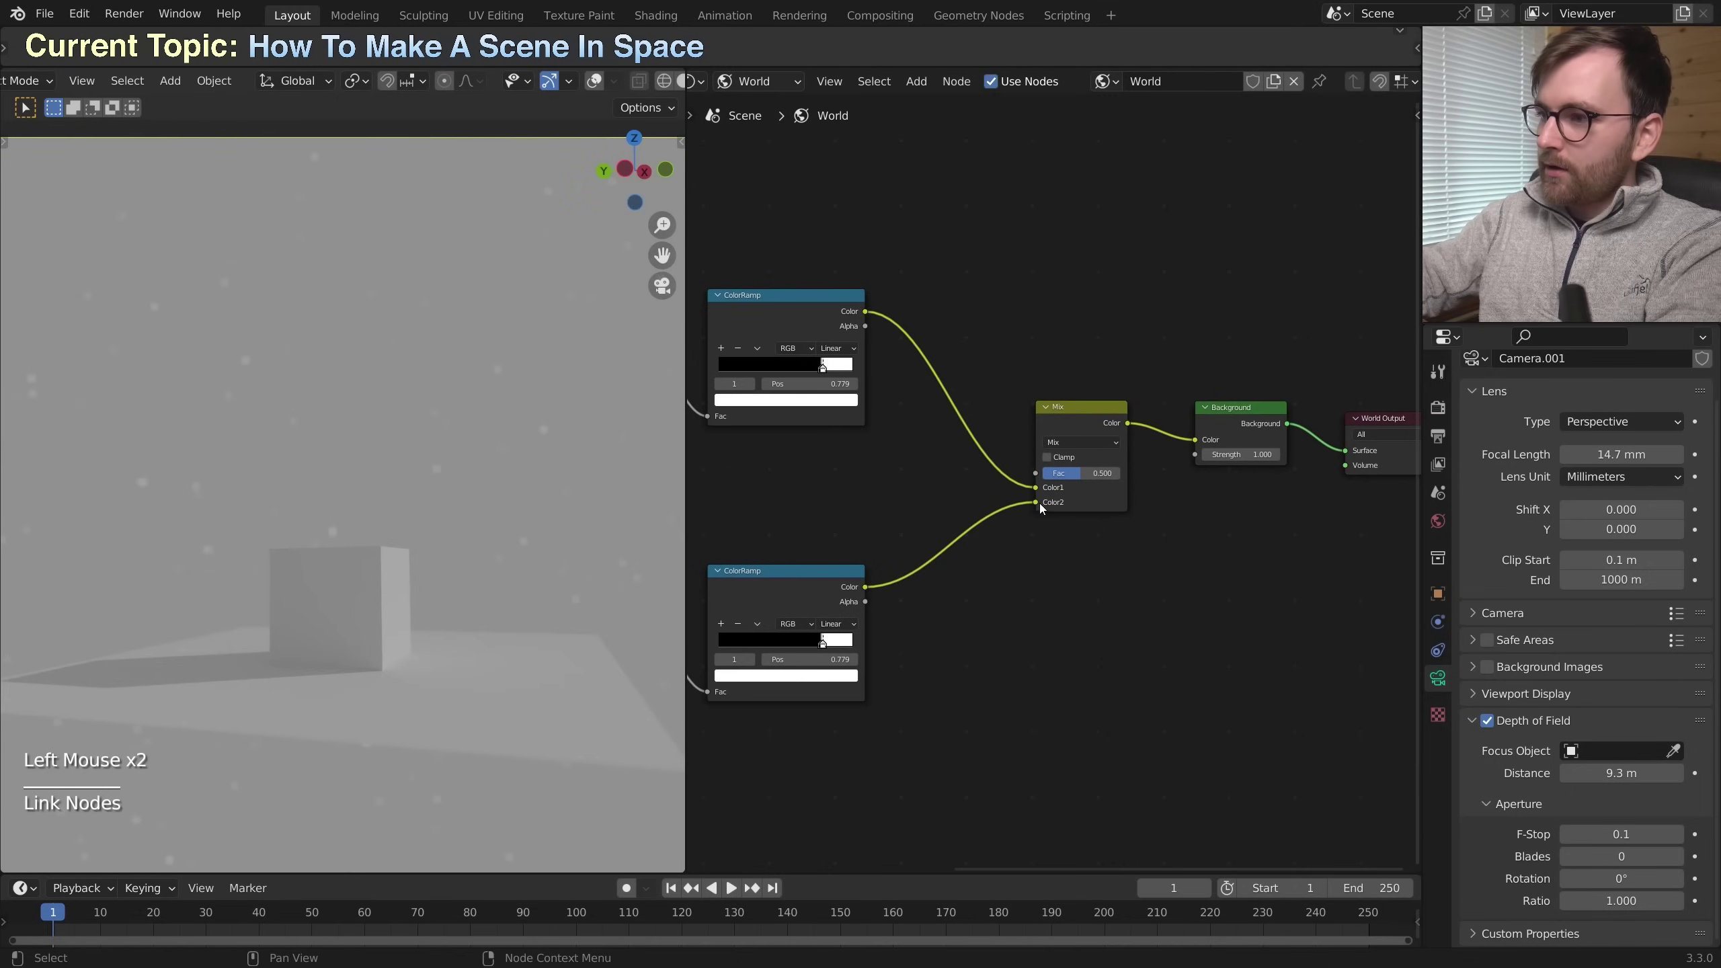
{"action": "middle_click", "coordinate": [823, 508]}
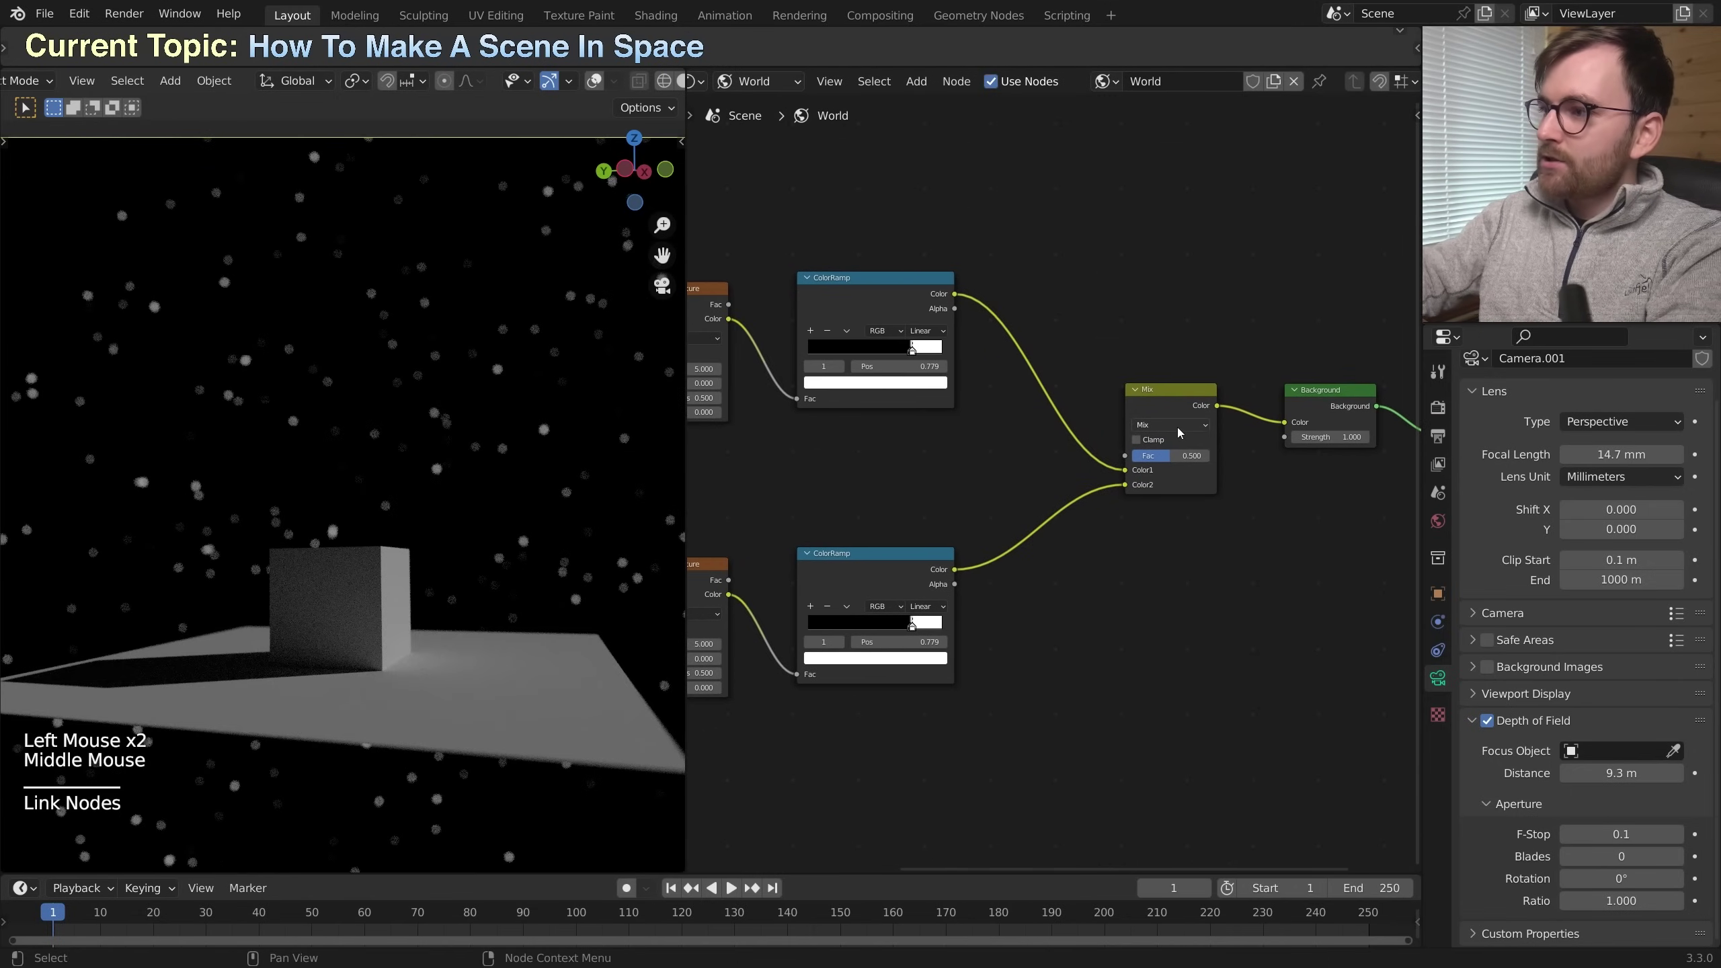
{"action": "left_click", "coordinate": [1180, 430]}
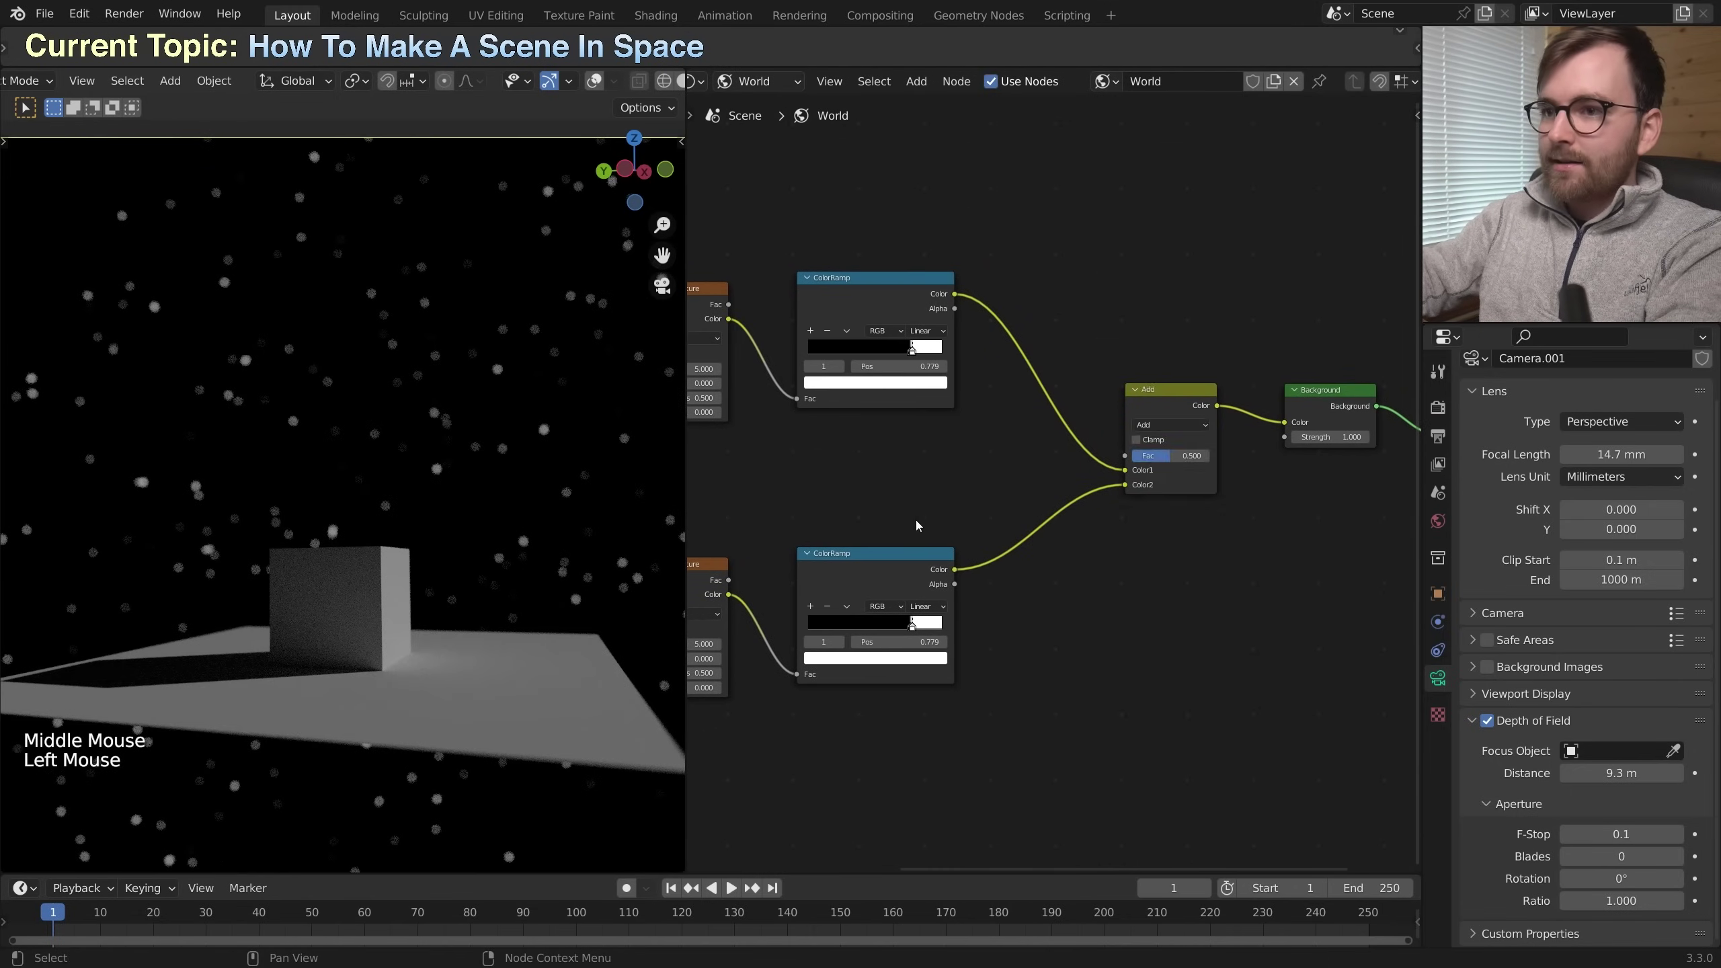
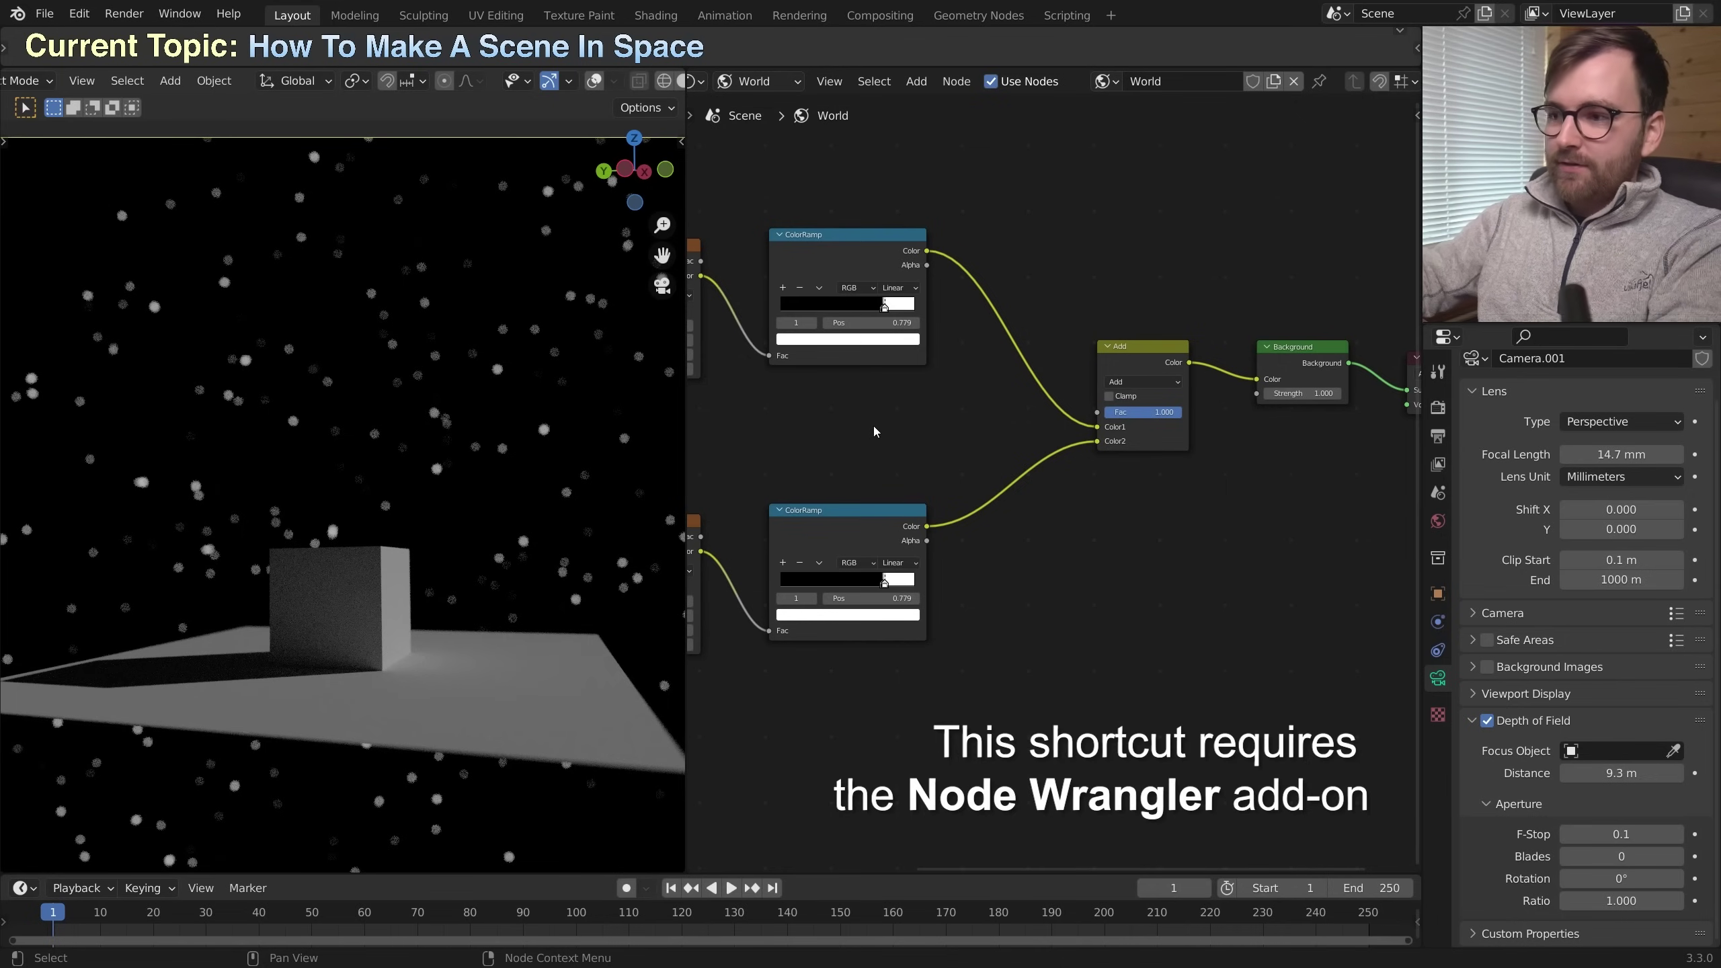
- Preview the second Noise Texture alone and give it Scale 25 for finer stars
{"action": "left_click", "coordinate": [864, 530]}
{"action": "left_click", "coordinate": [970, 214]}
{"action": "middle_click", "coordinate": [971, 214]}
{"action": "left_click", "coordinate": [775, 515]}
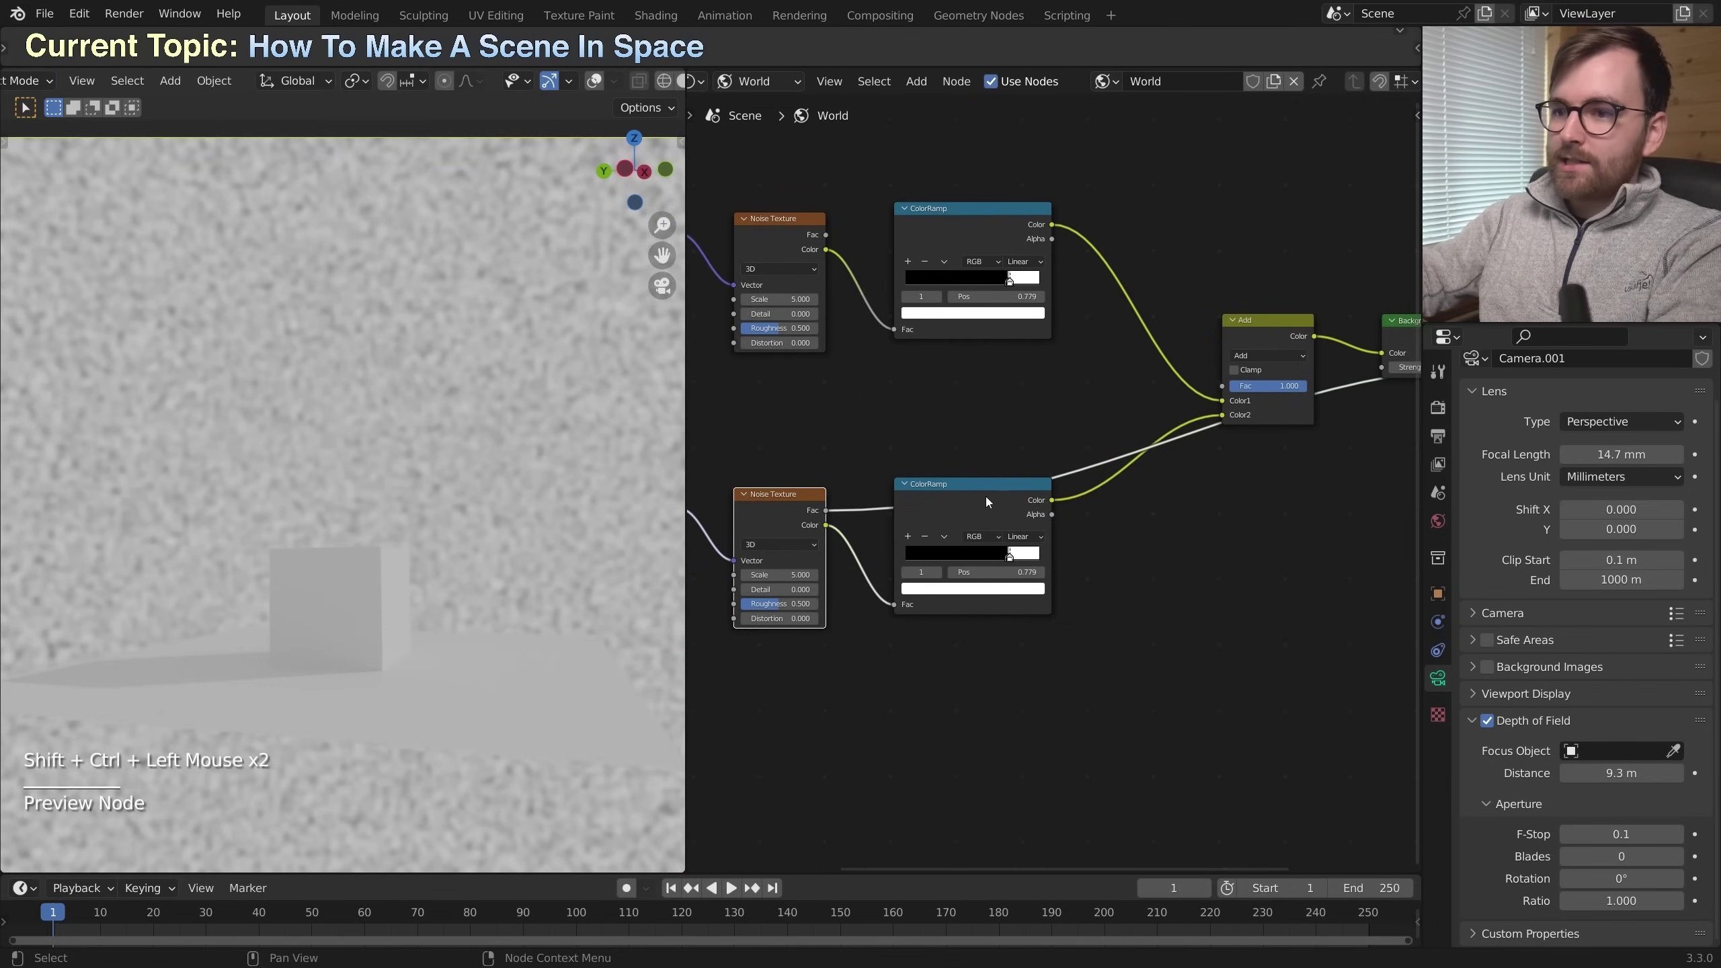
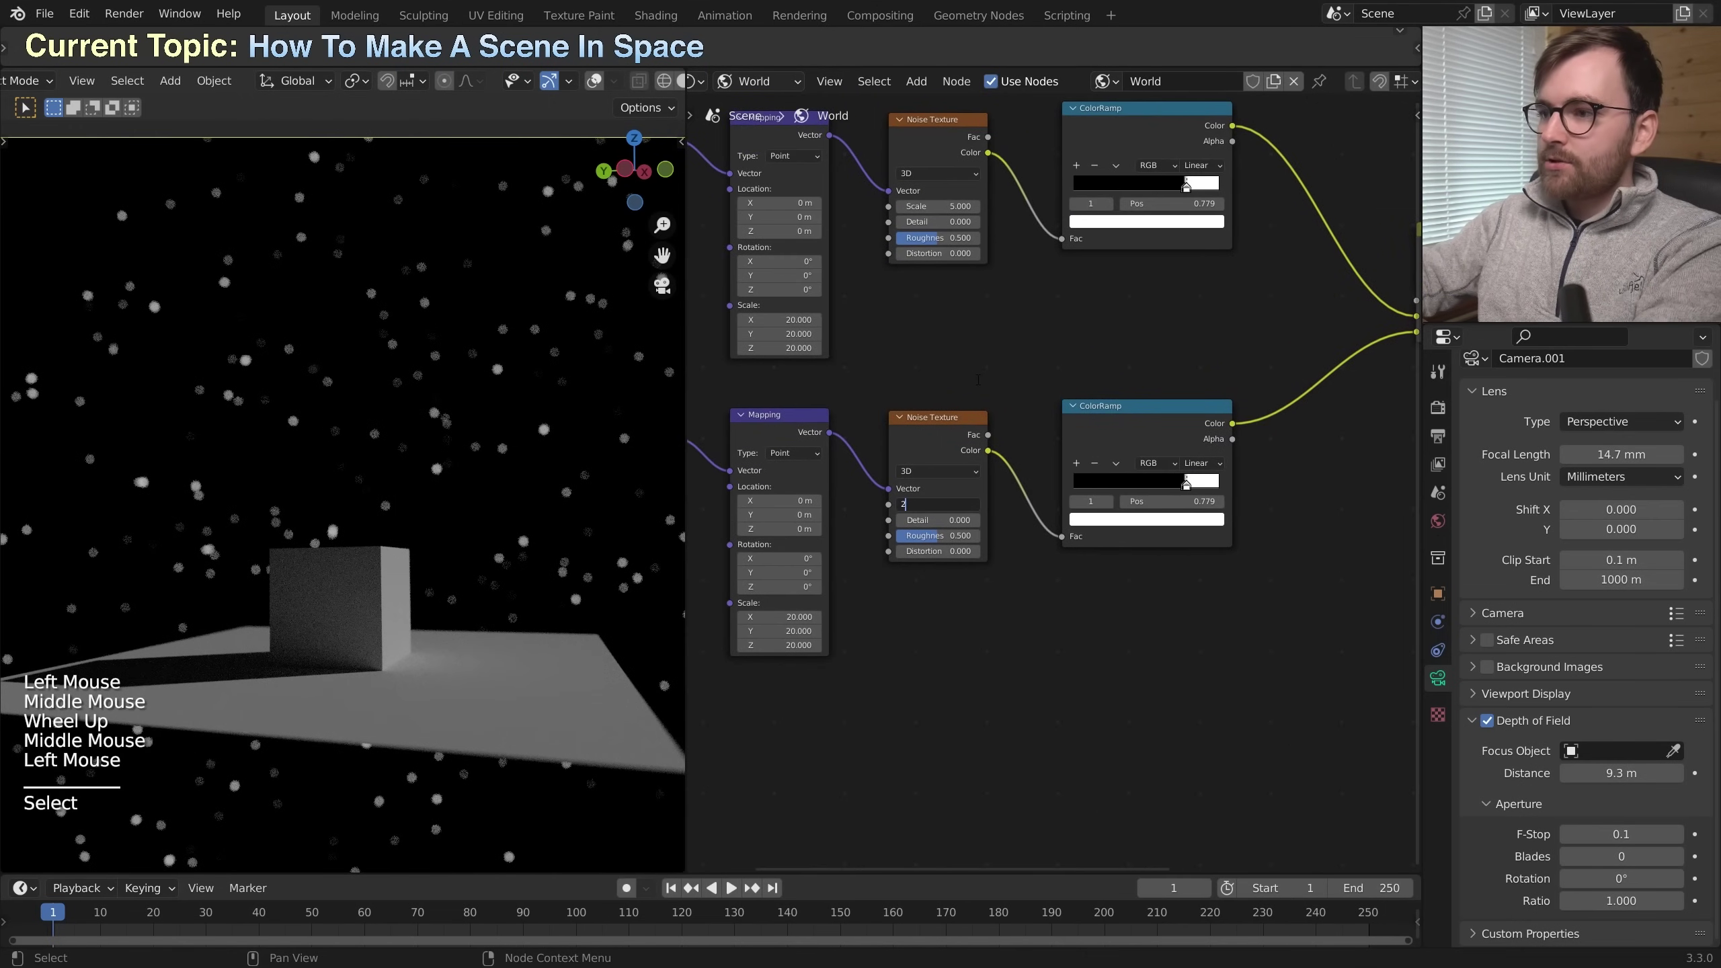
{"action": "right_click", "coordinate": [1200, 629]}
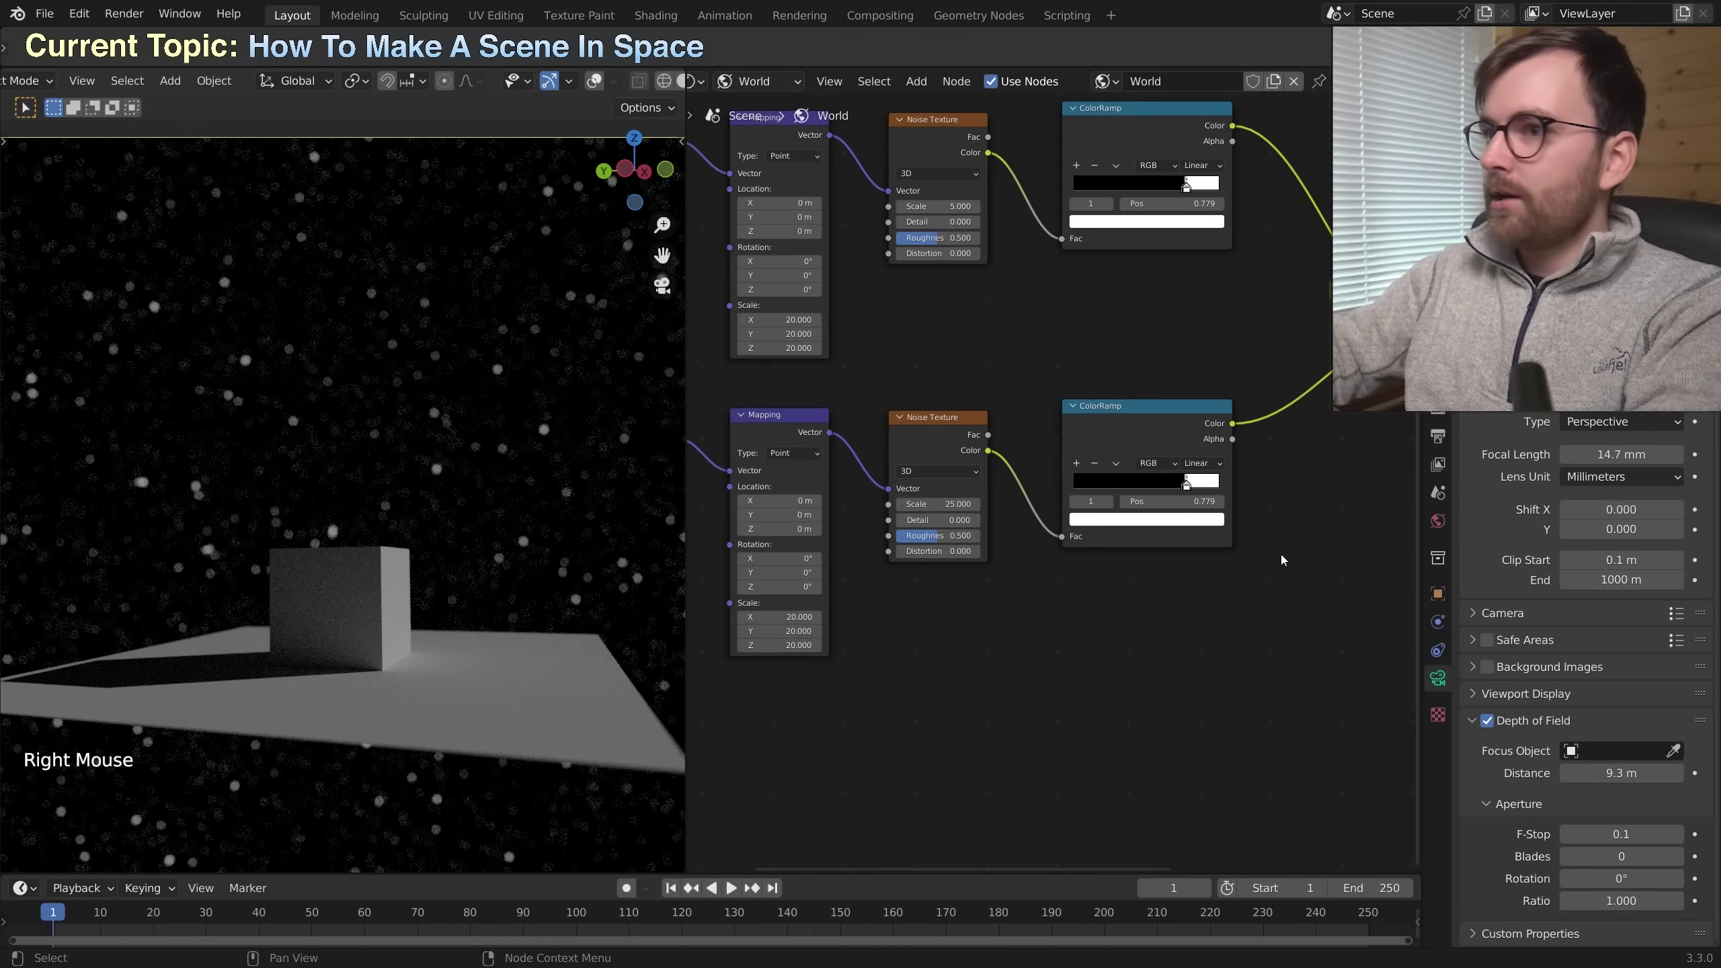
{"action": "middle_click", "coordinate": [1267, 556]}
{"action": "middle_click", "coordinate": [1159, 593]}
- Reconnect the combined Add result as the World output showing both star layers
{"action": "left_click", "coordinate": [1012, 232]}
{"action": "left_click", "coordinate": [962, 539]}
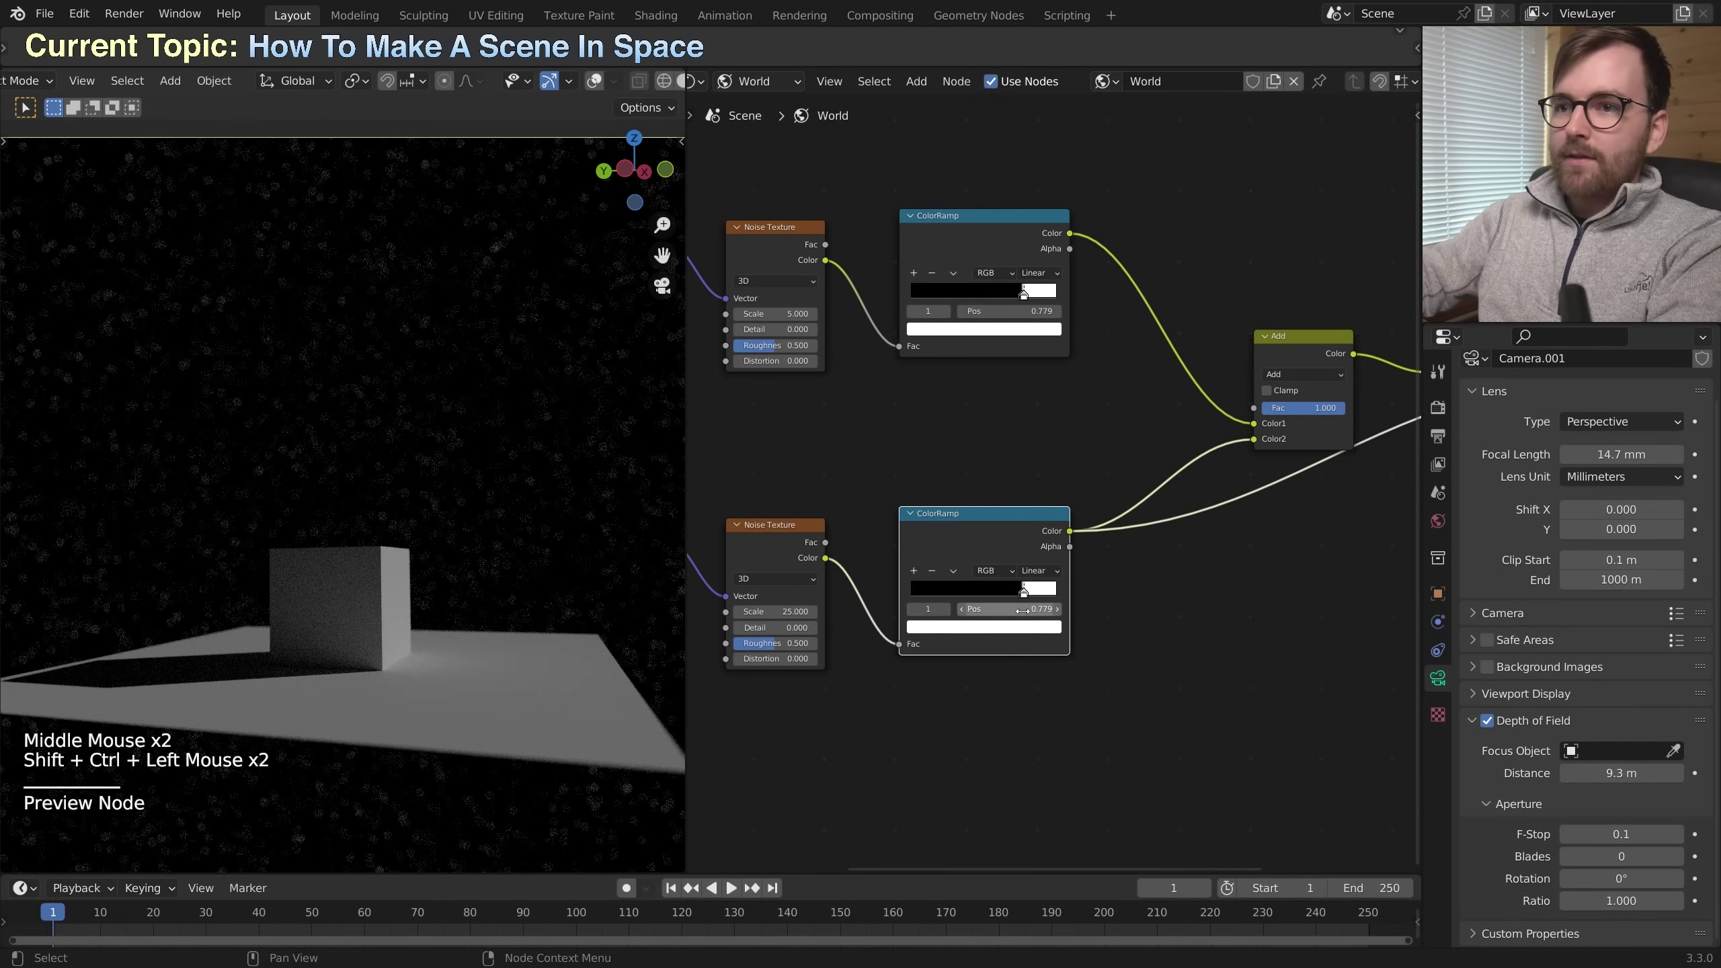
{"action": "middle_click", "coordinate": [940, 628]}
{"action": "left_click", "coordinate": [882, 486]}
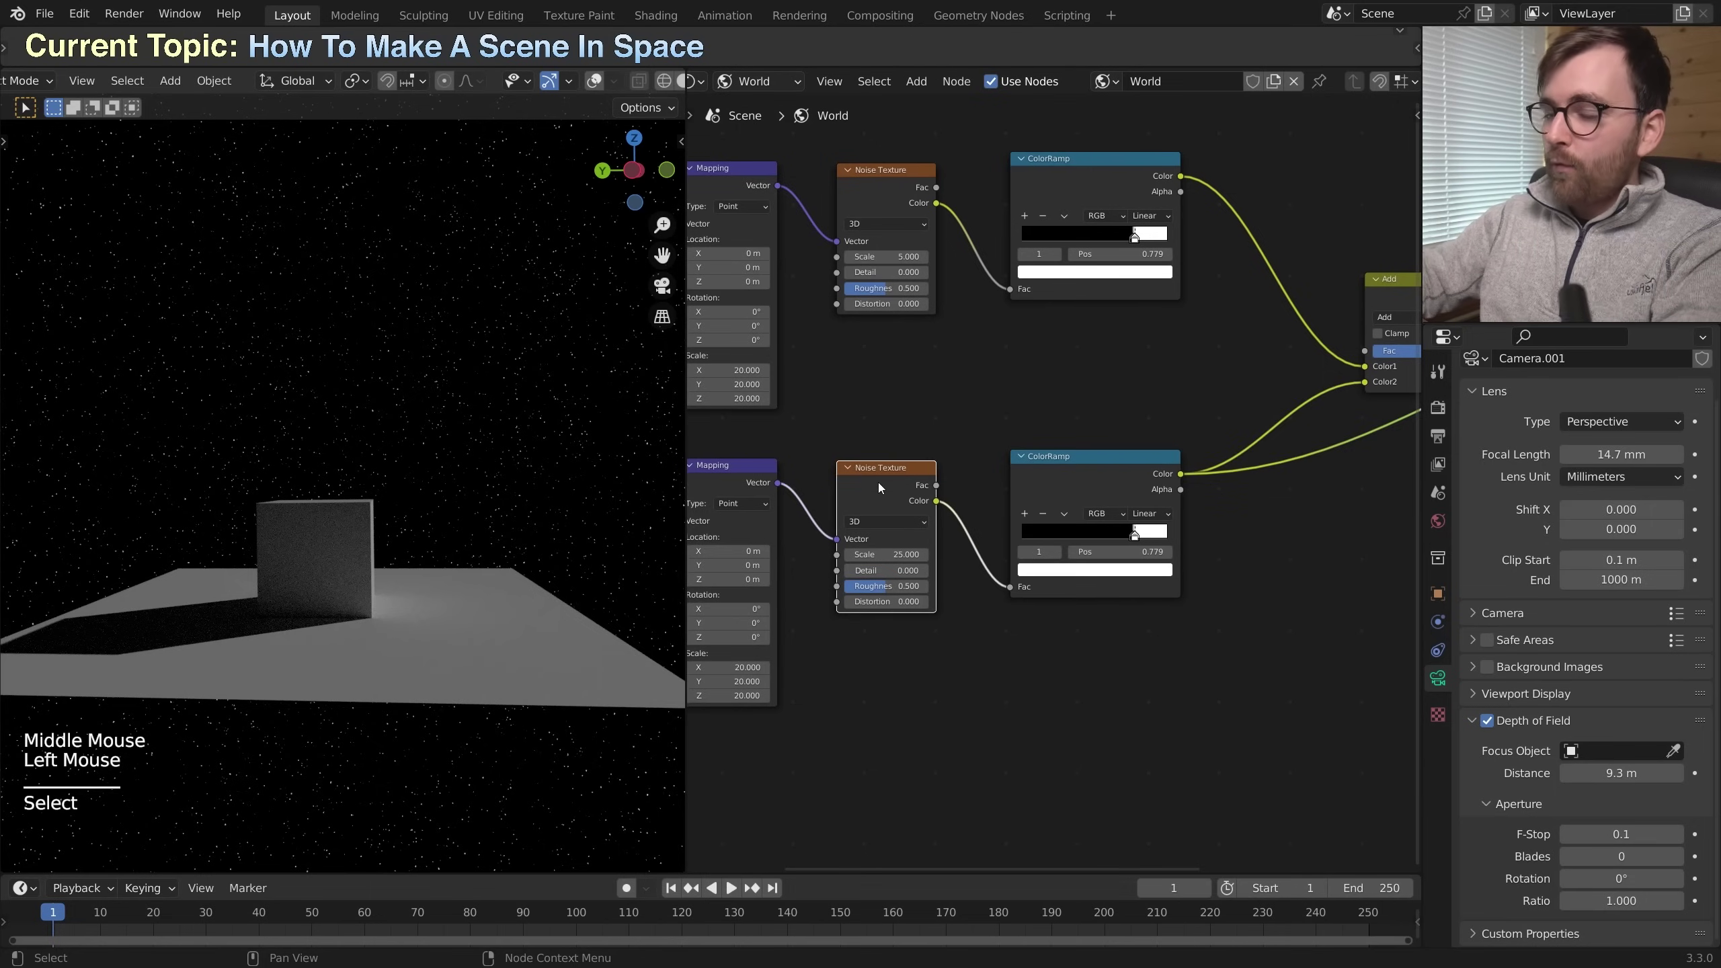
{"action": "scroll", "scroll_direction": "up", "scroll_amount": 3}
{"action": "left_click", "coordinate": [1156, 449]}
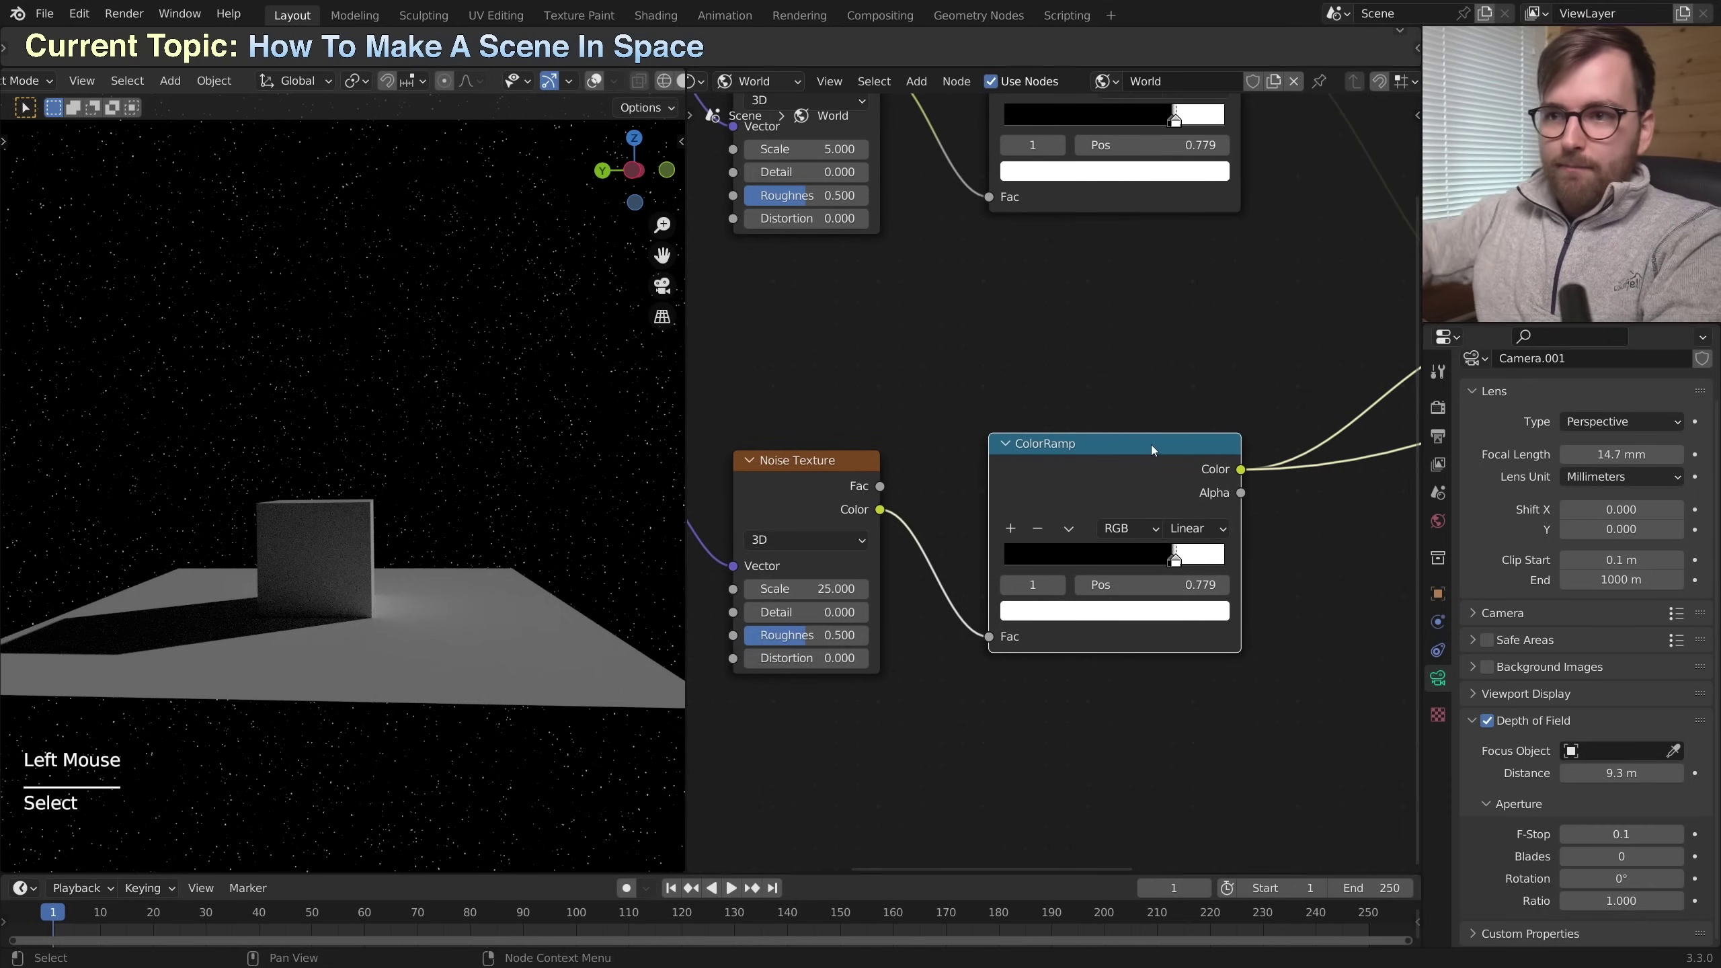
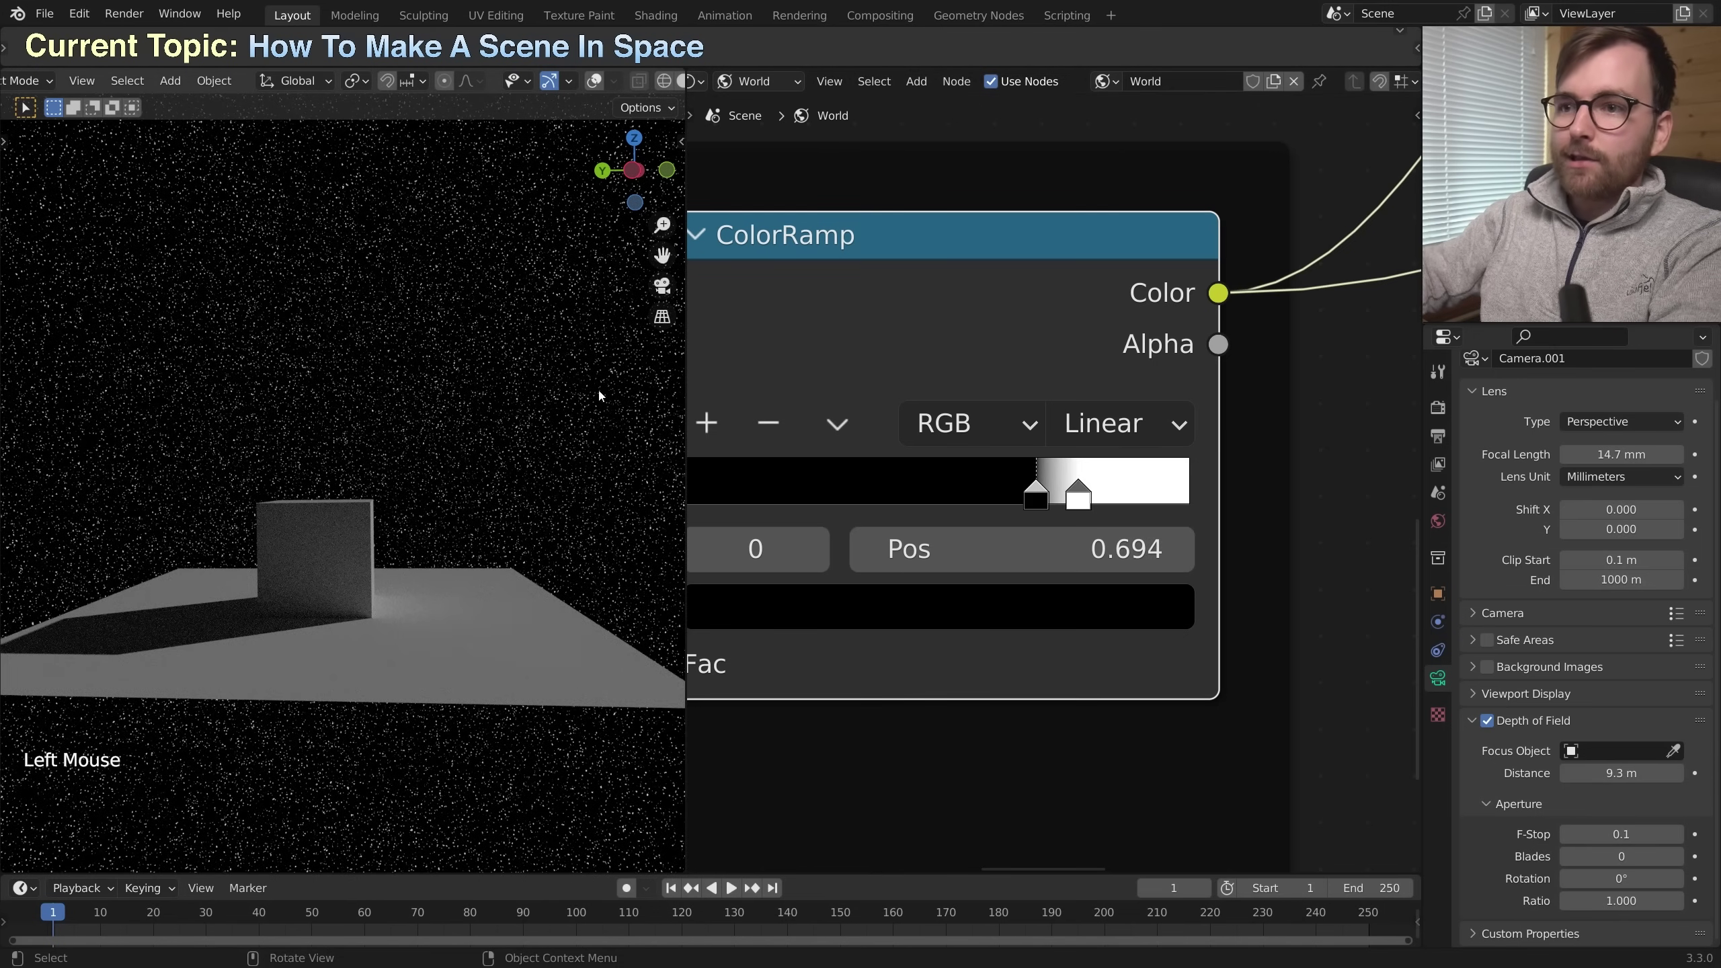
- Set the small-star ColorRamp to B-Spline interpolation and adjust its dark stop
{"action": "left_click", "coordinate": [1119, 425]}
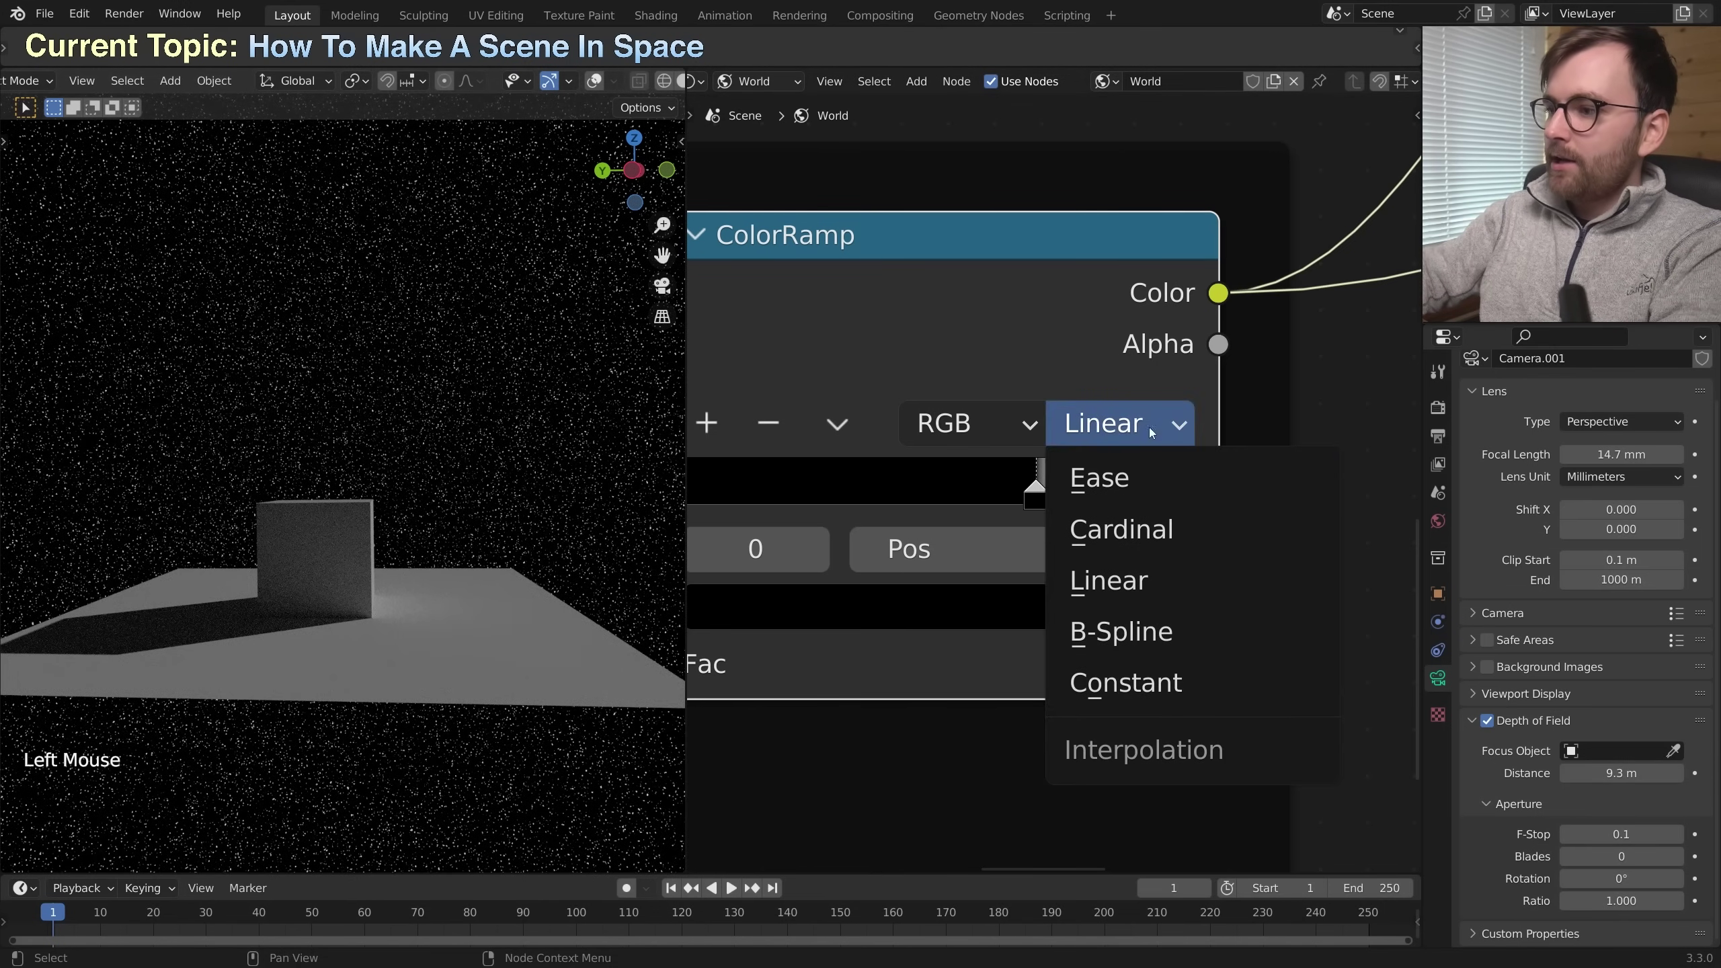
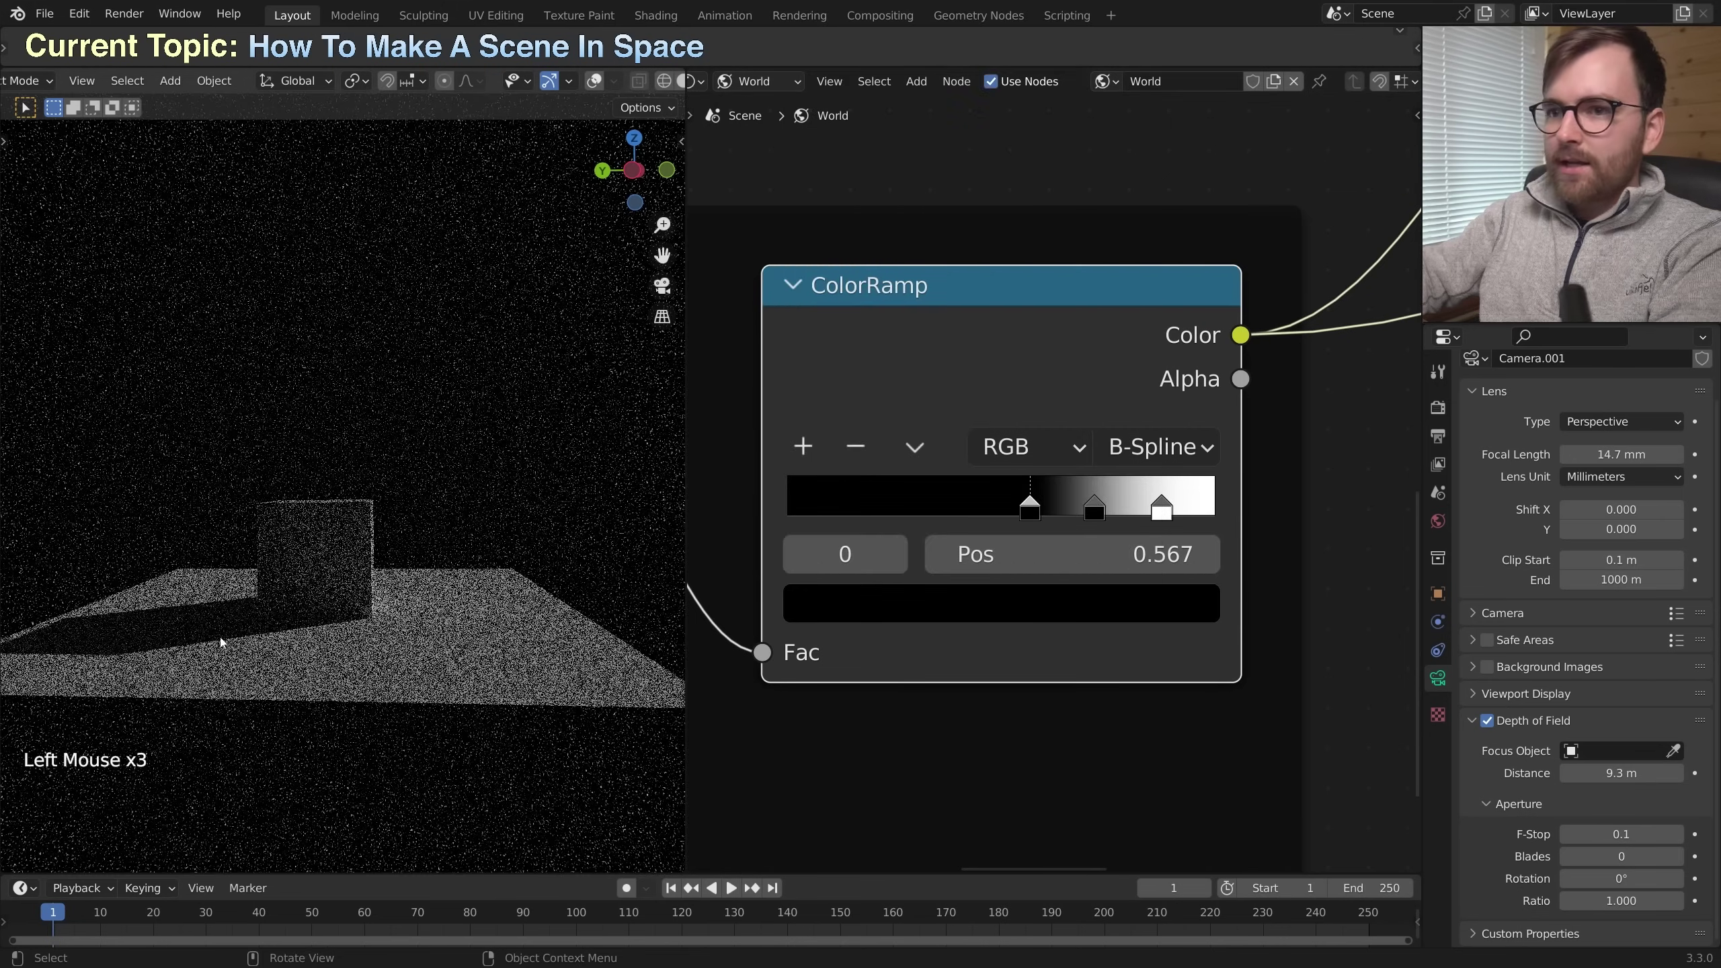
{"action": "left_click", "coordinate": [1100, 511]}
{"action": "left_click", "coordinate": [1040, 511]}
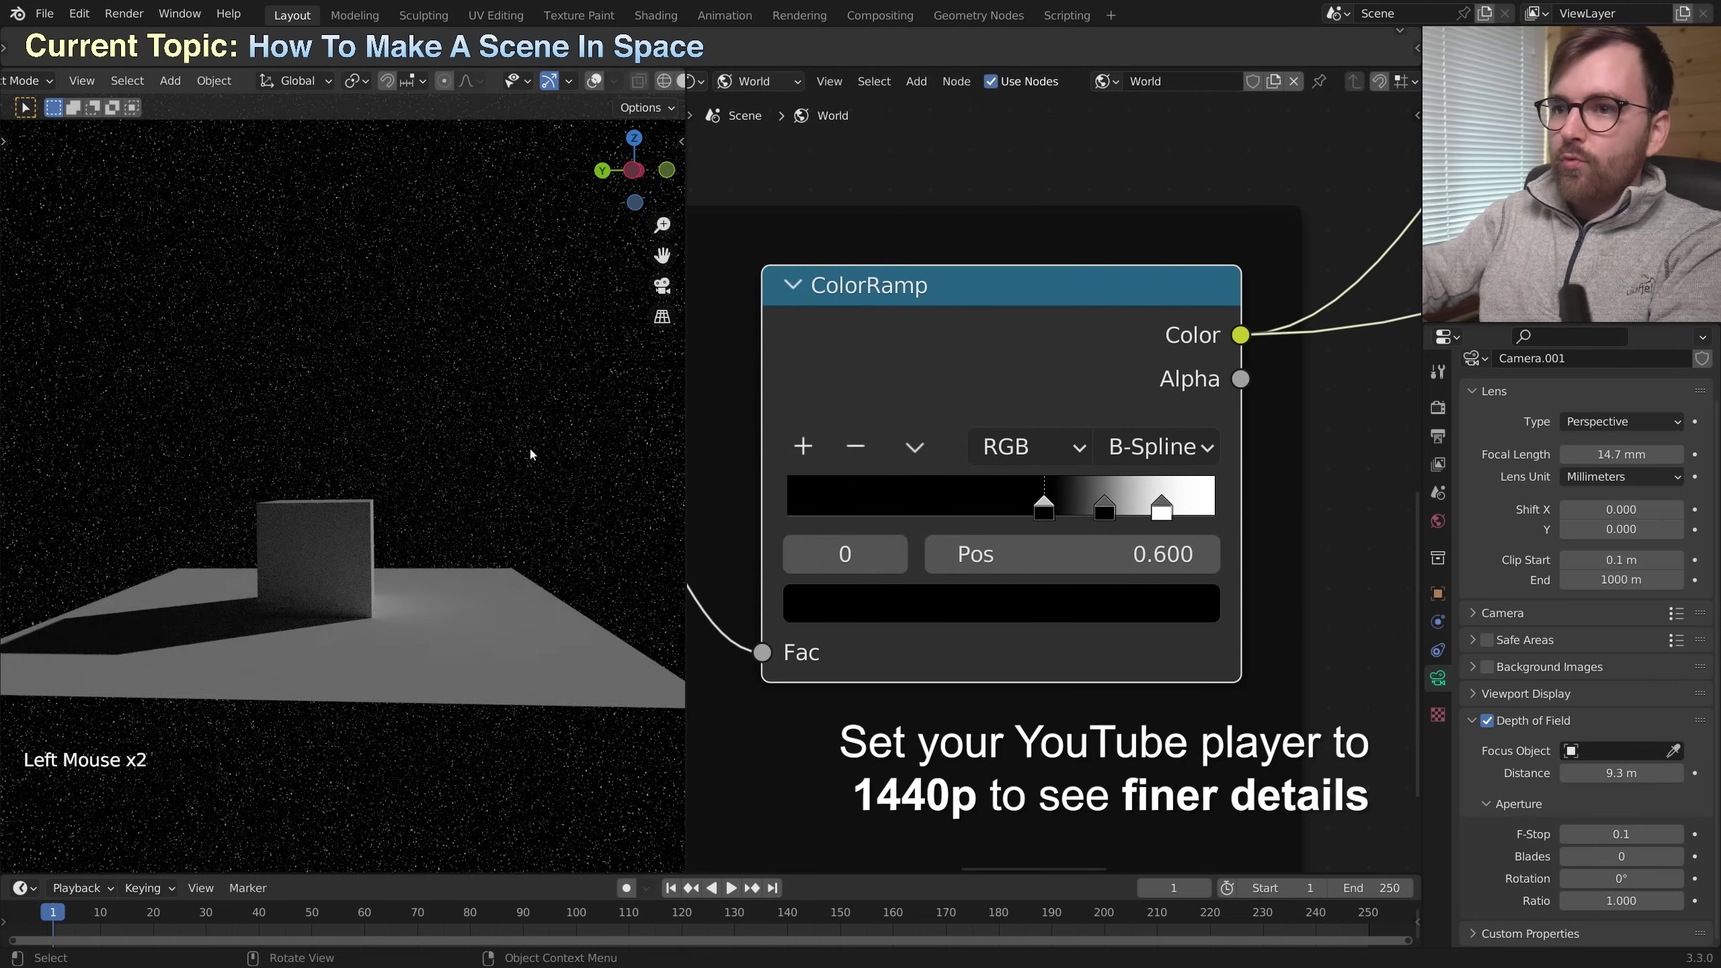
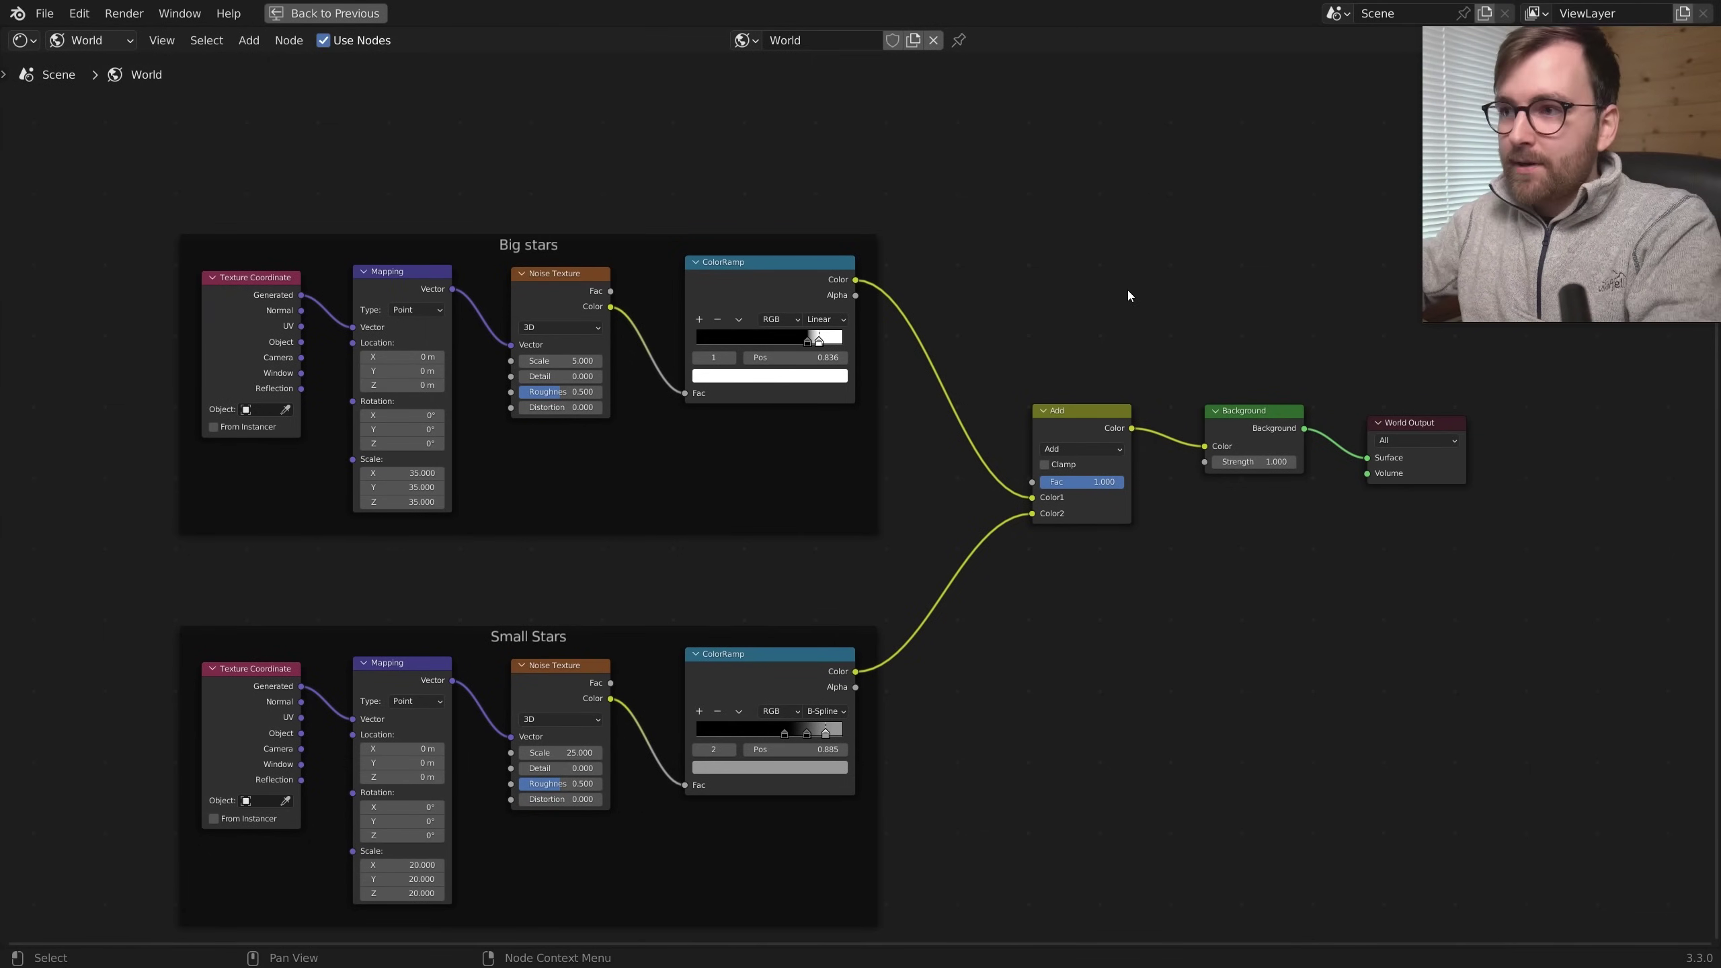
- Set the camera Depth of Field F-Stop to 0.1 and check the soft stars in a fullscreen viewport
{"action": "key", "text": "ctrl+space"}
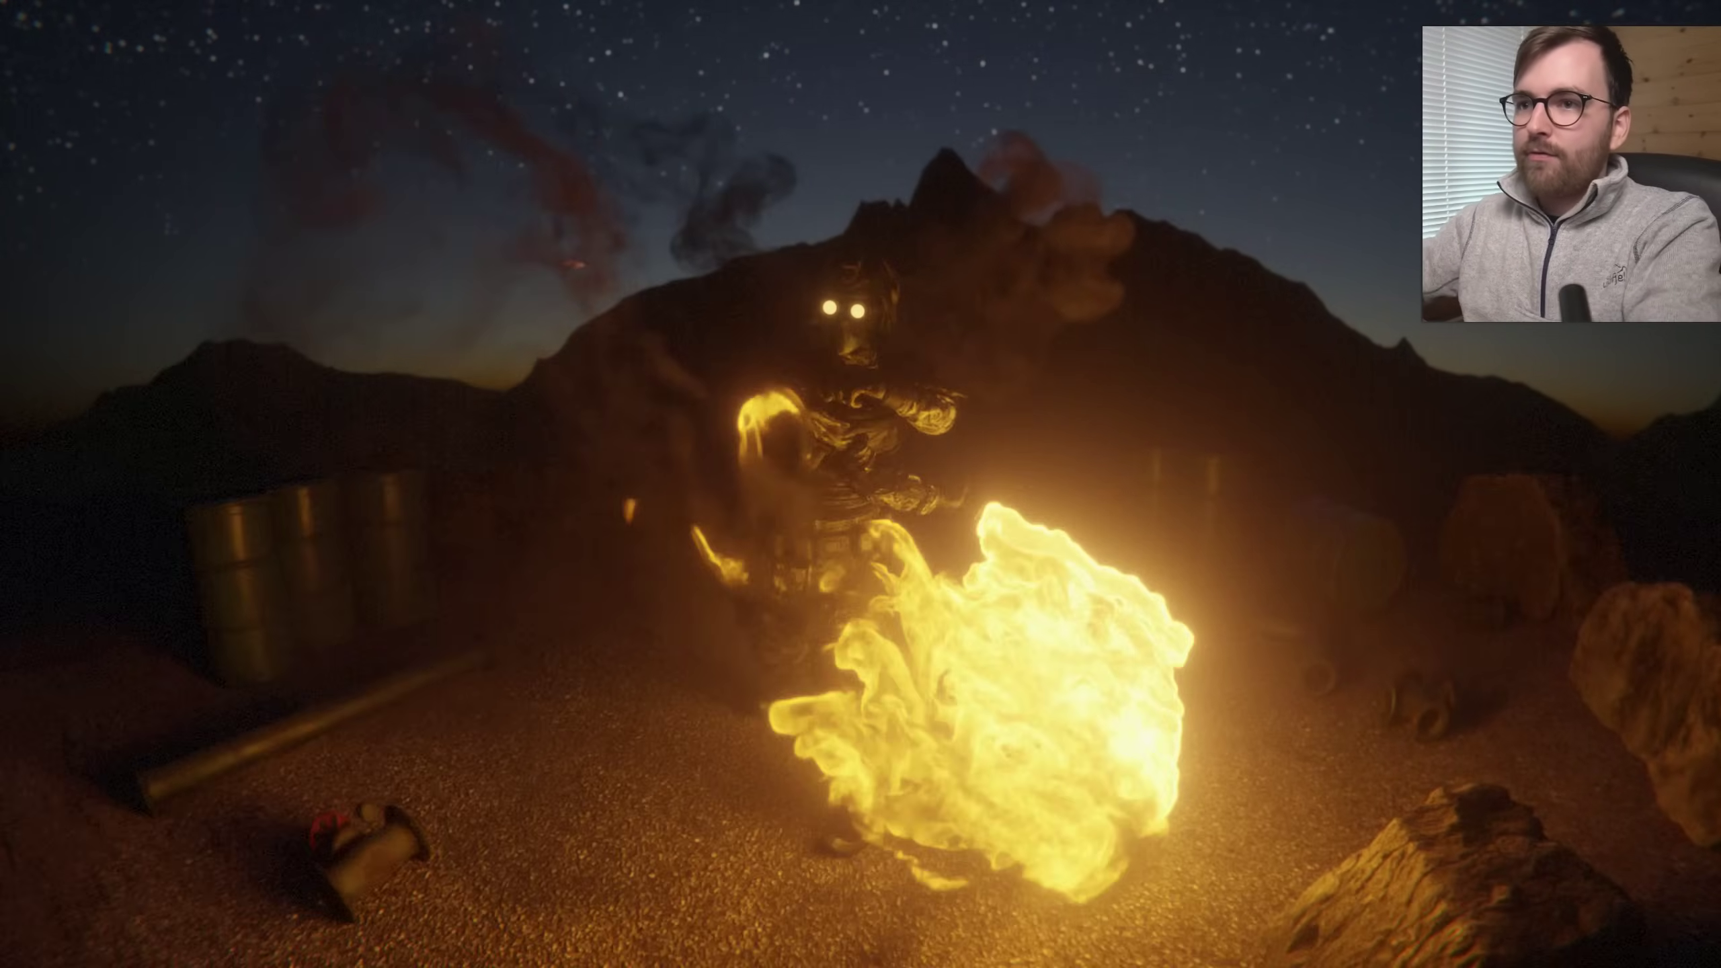
{"action": "left_click", "coordinate": [453, 406]}
{"action": "middle_click", "coordinate": [452, 406]}
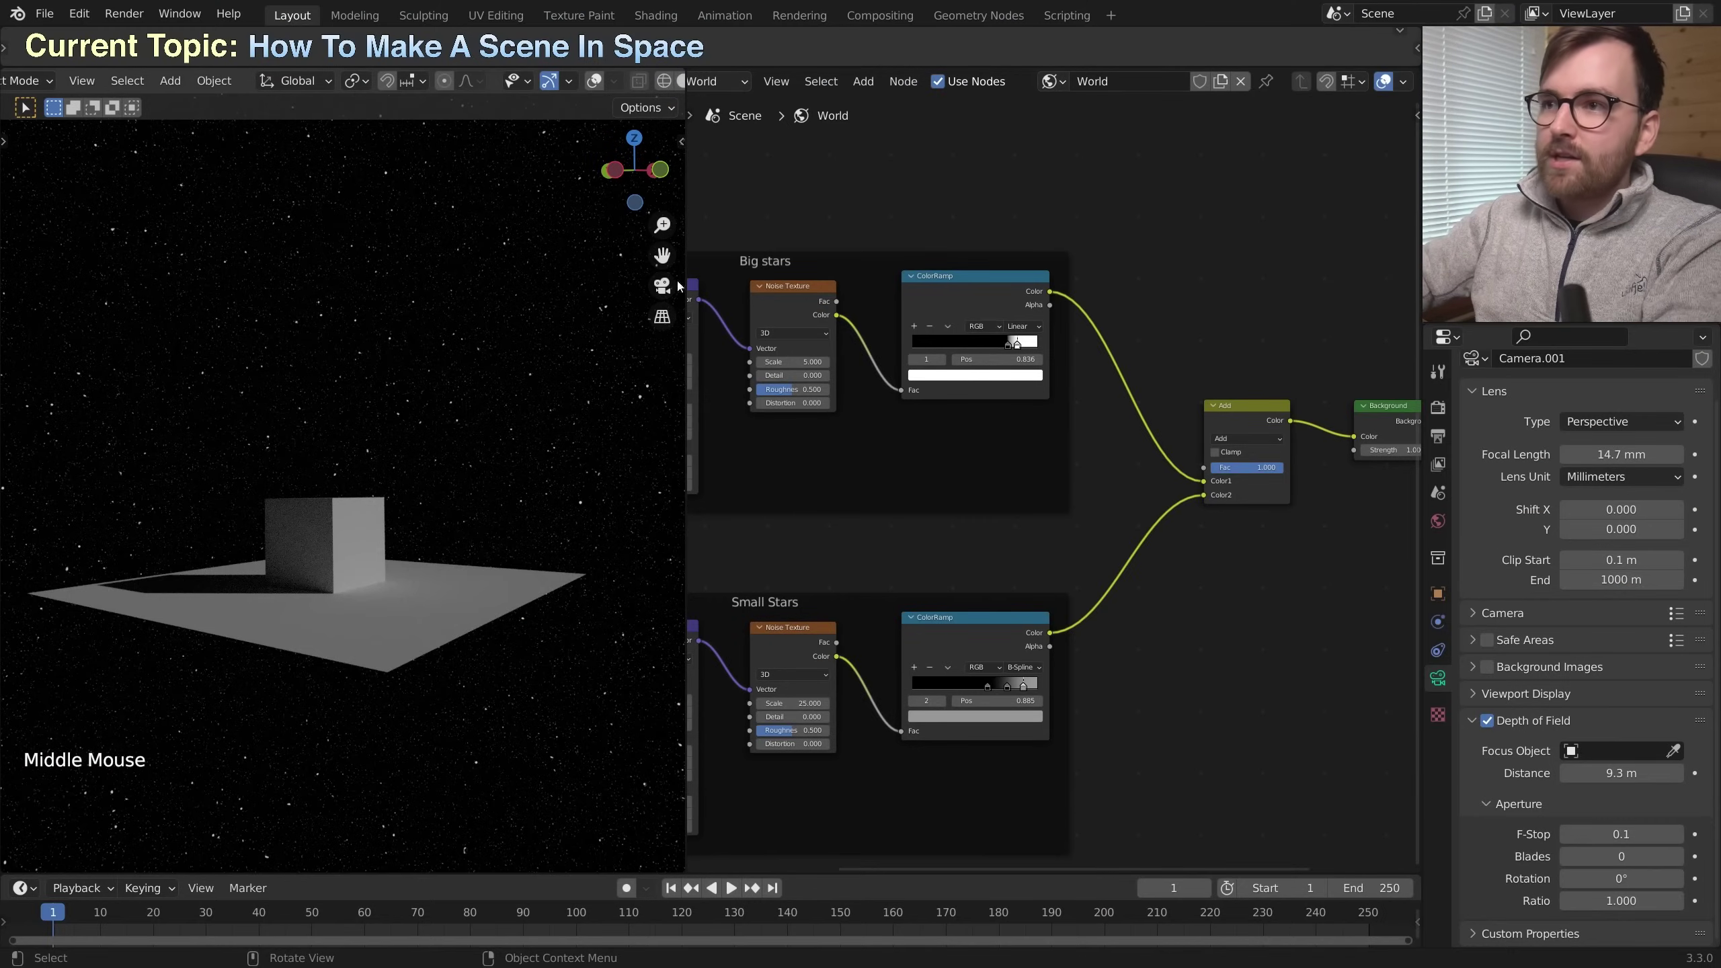
{"action": "left_click", "coordinate": [670, 289]}
{"action": "middle_click", "coordinate": [1015, 200]}
{"action": "scroll", "scroll_direction": "down", "scroll_amount": 3}
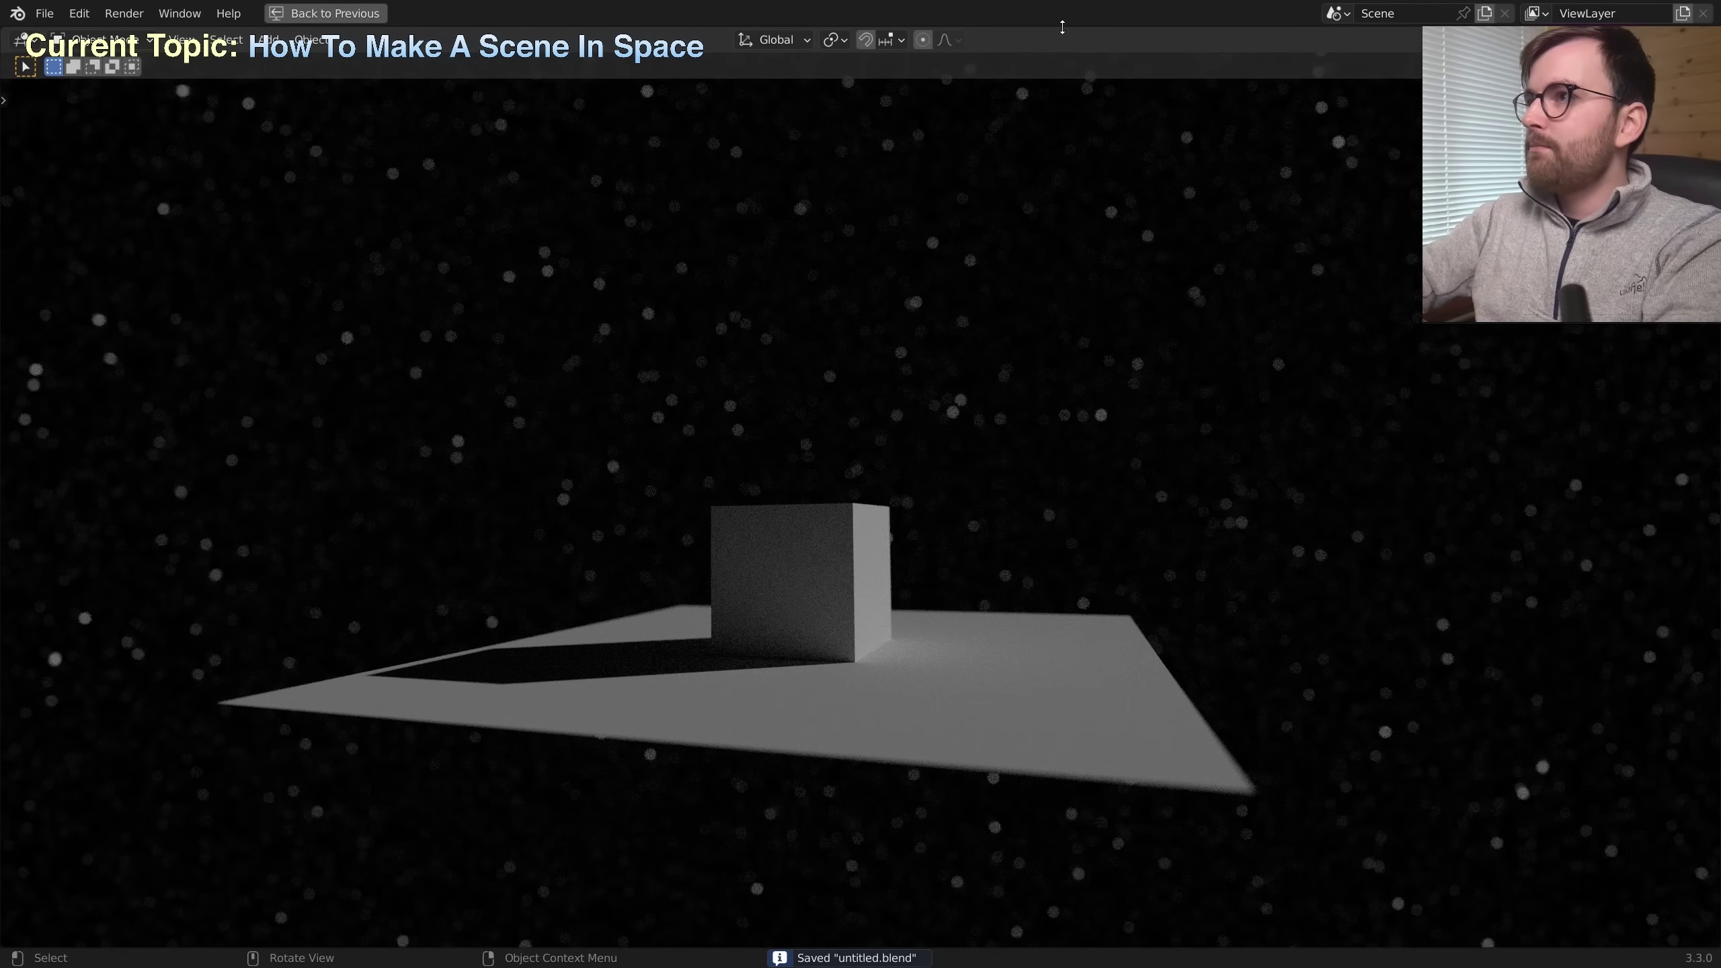
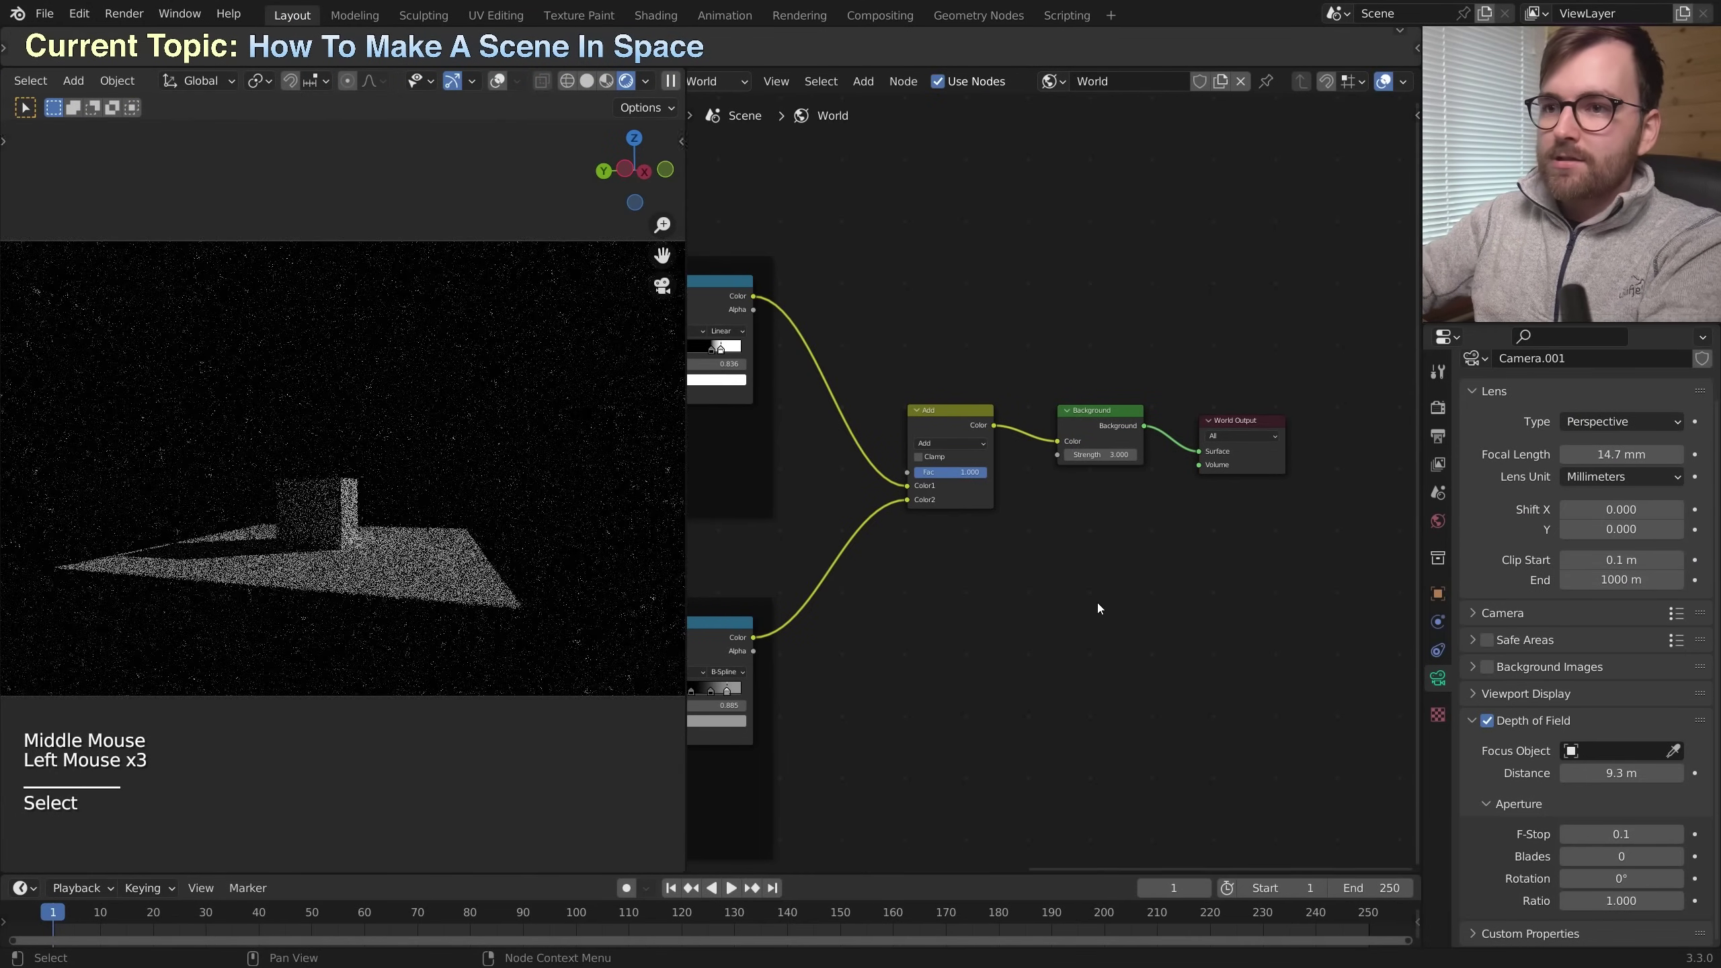
{"action": "key", "text": "ctrl+space"}
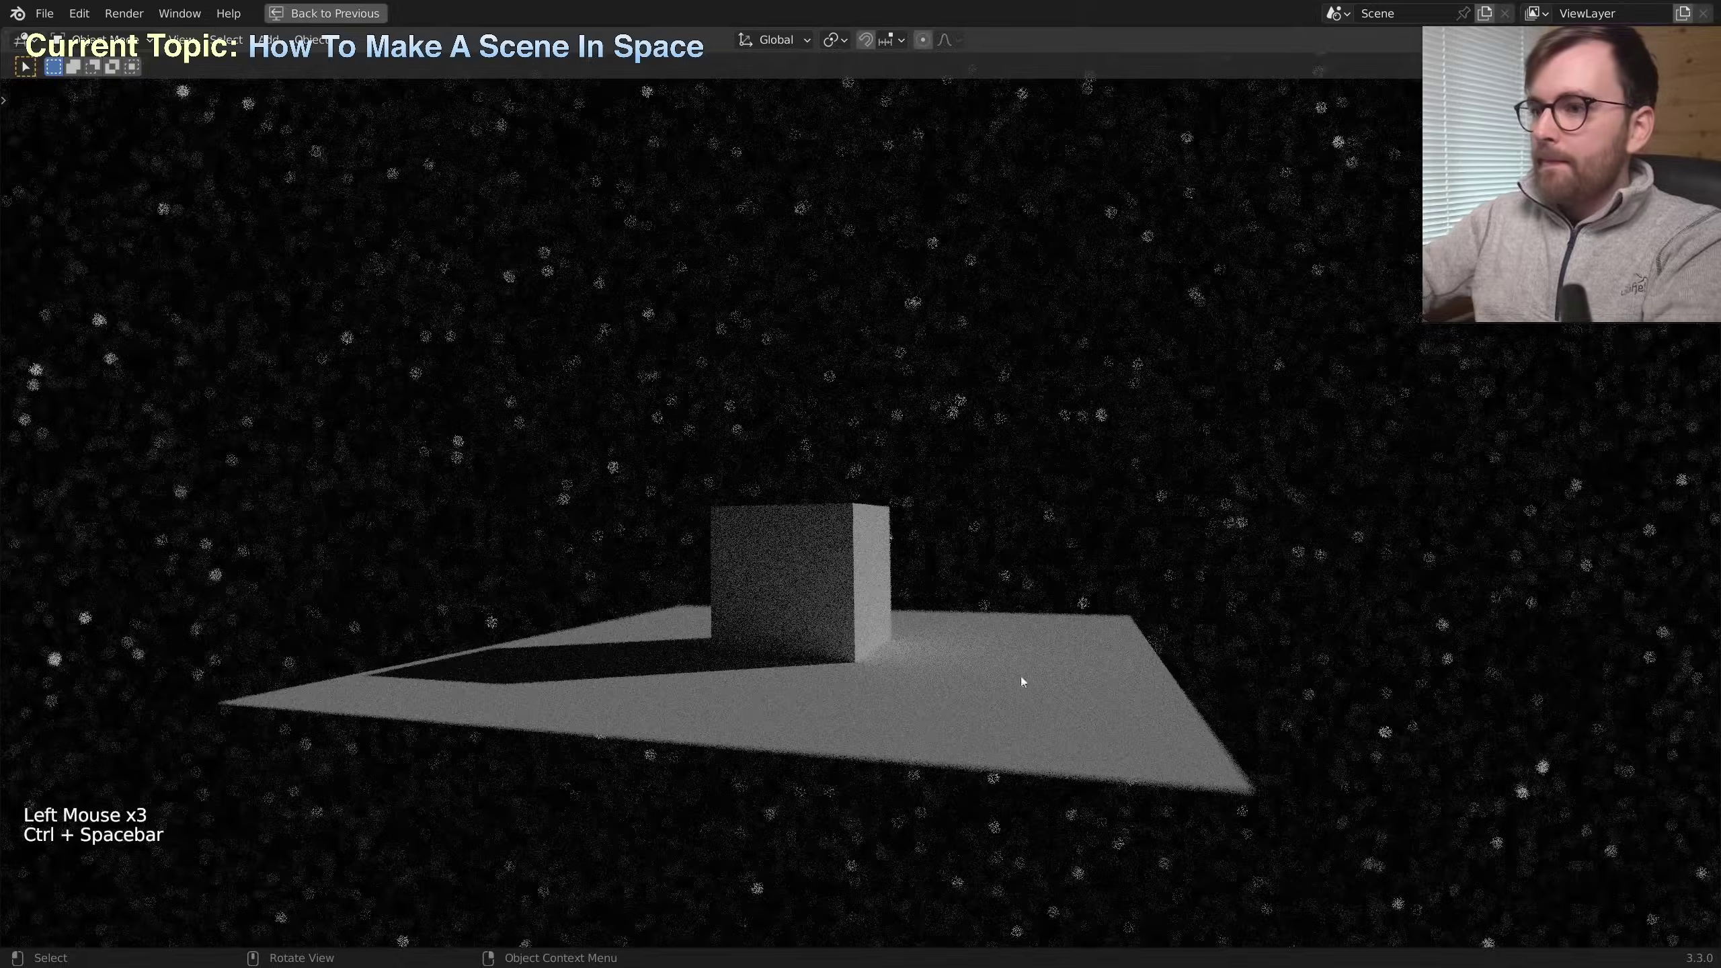
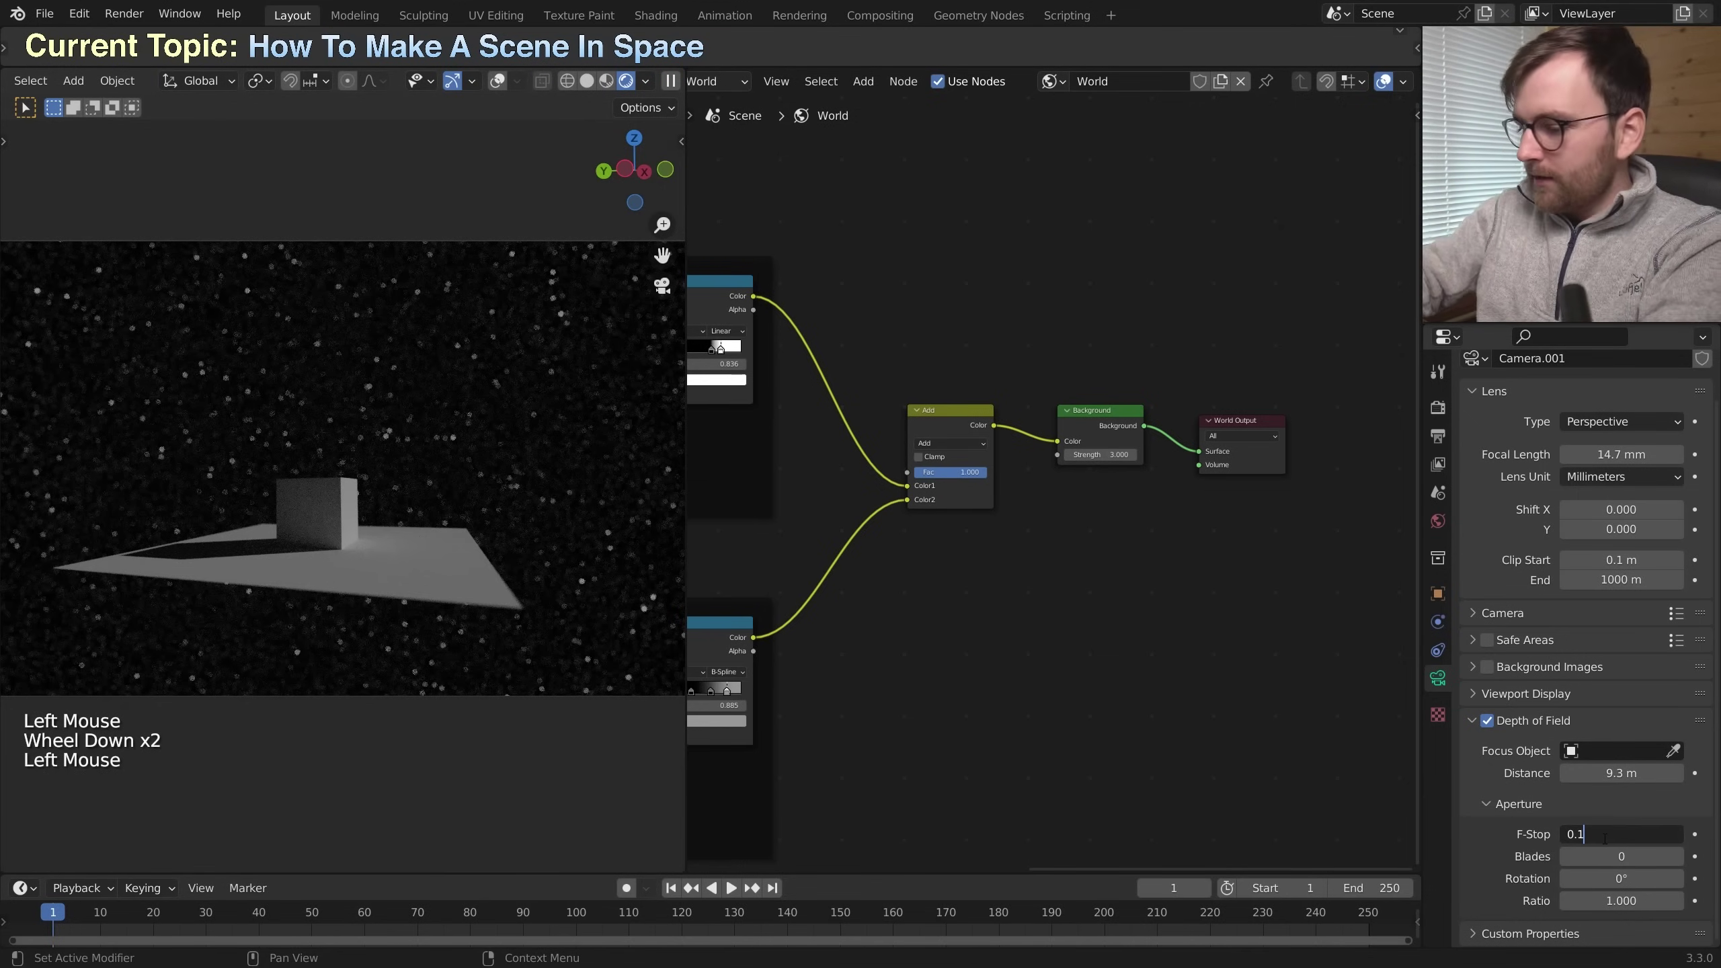
- Render the current starry scene with F12 before starting the new glow project
{"action": "key", "text": "F12"}
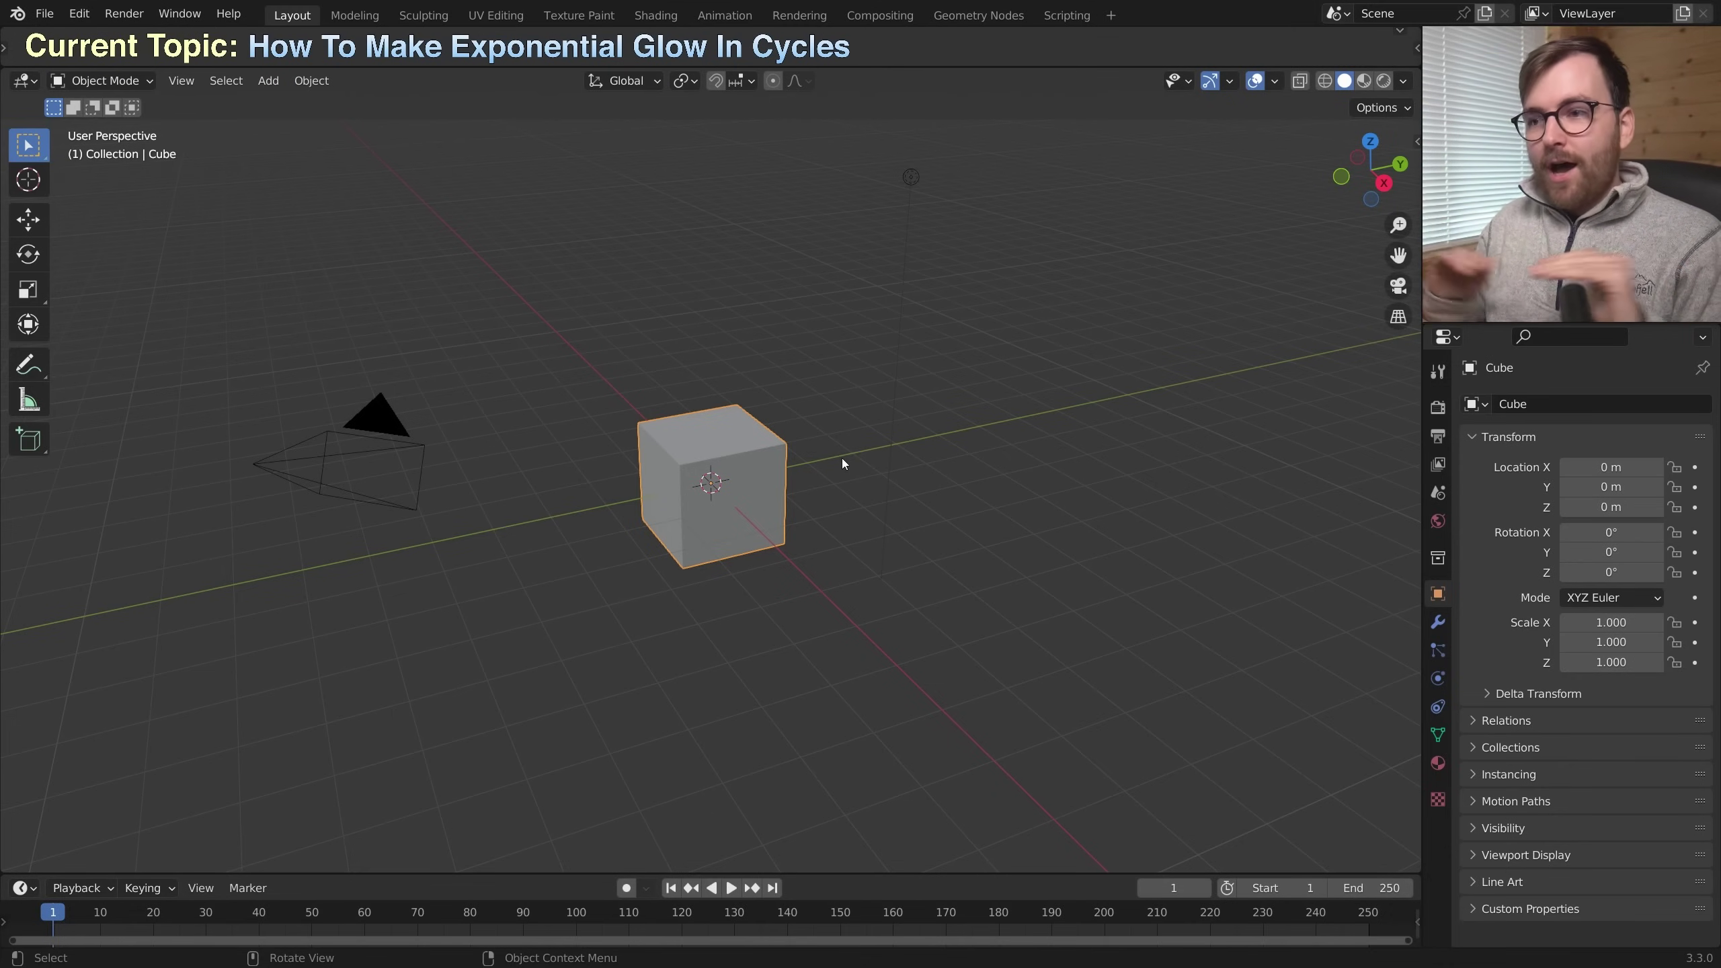
- Frame the default cube in the viewport and delete it
{"action": "middle_click", "coordinate": [1025, 507]}
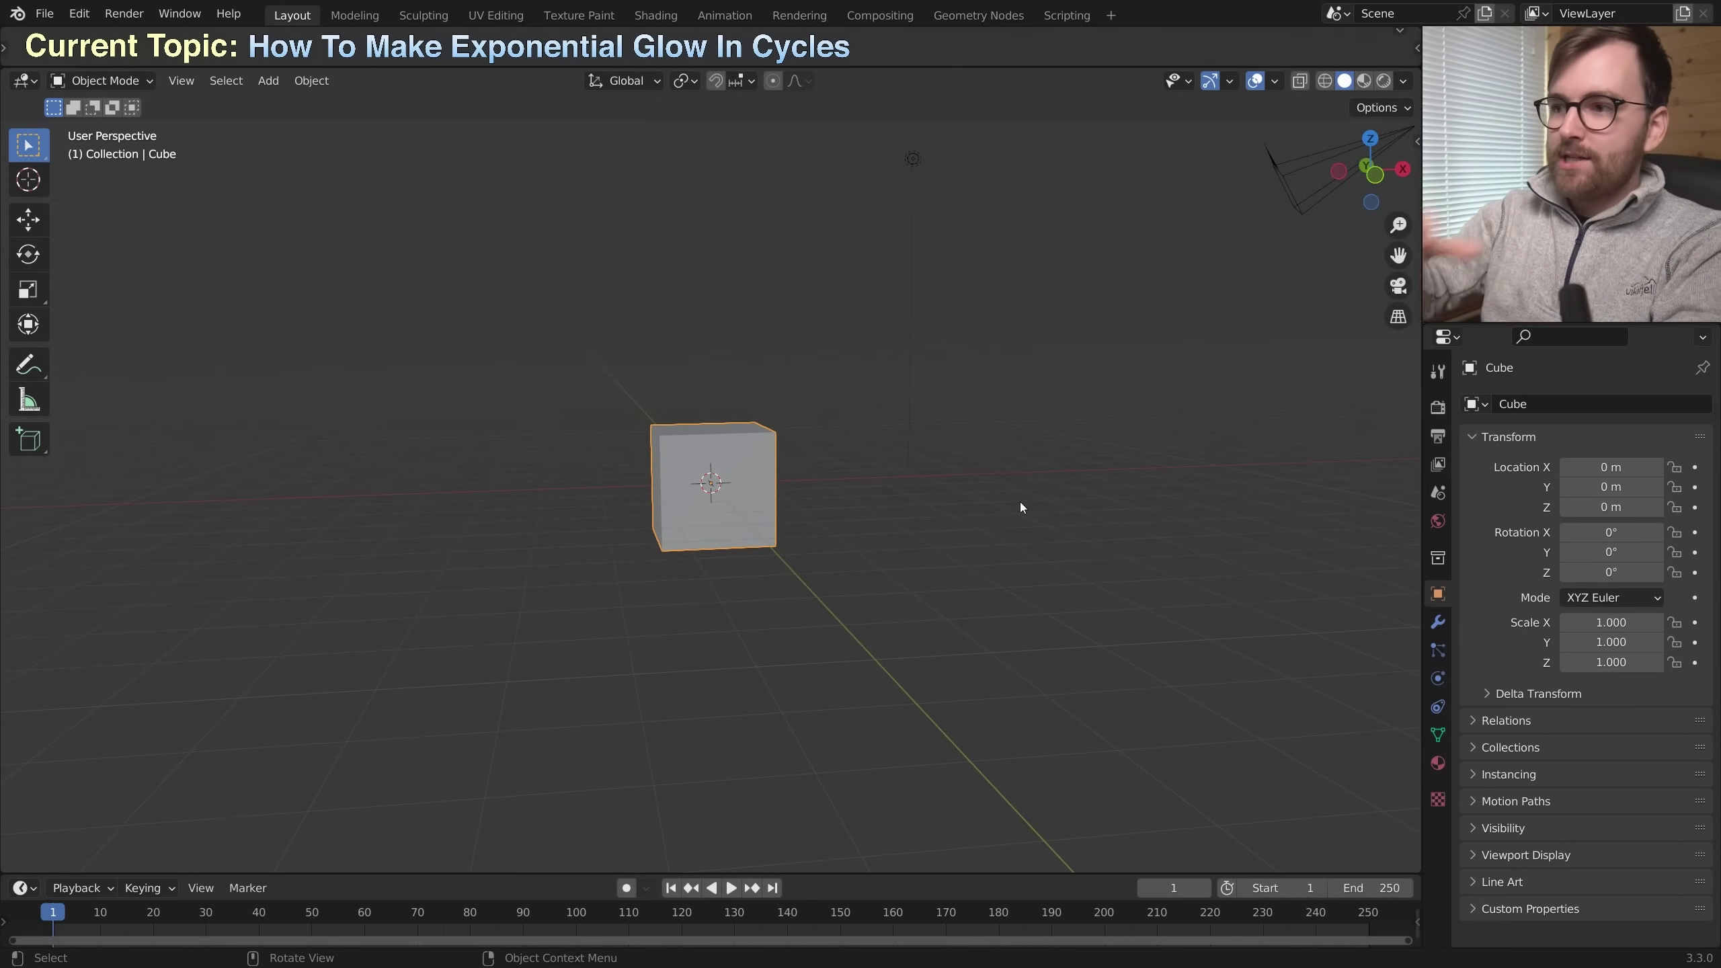
{"action": "key", "text": "KP_1"}
{"action": "scroll", "scroll_direction": "up", "scroll_amount": 3}
{"action": "middle_click", "coordinate": [995, 504]}
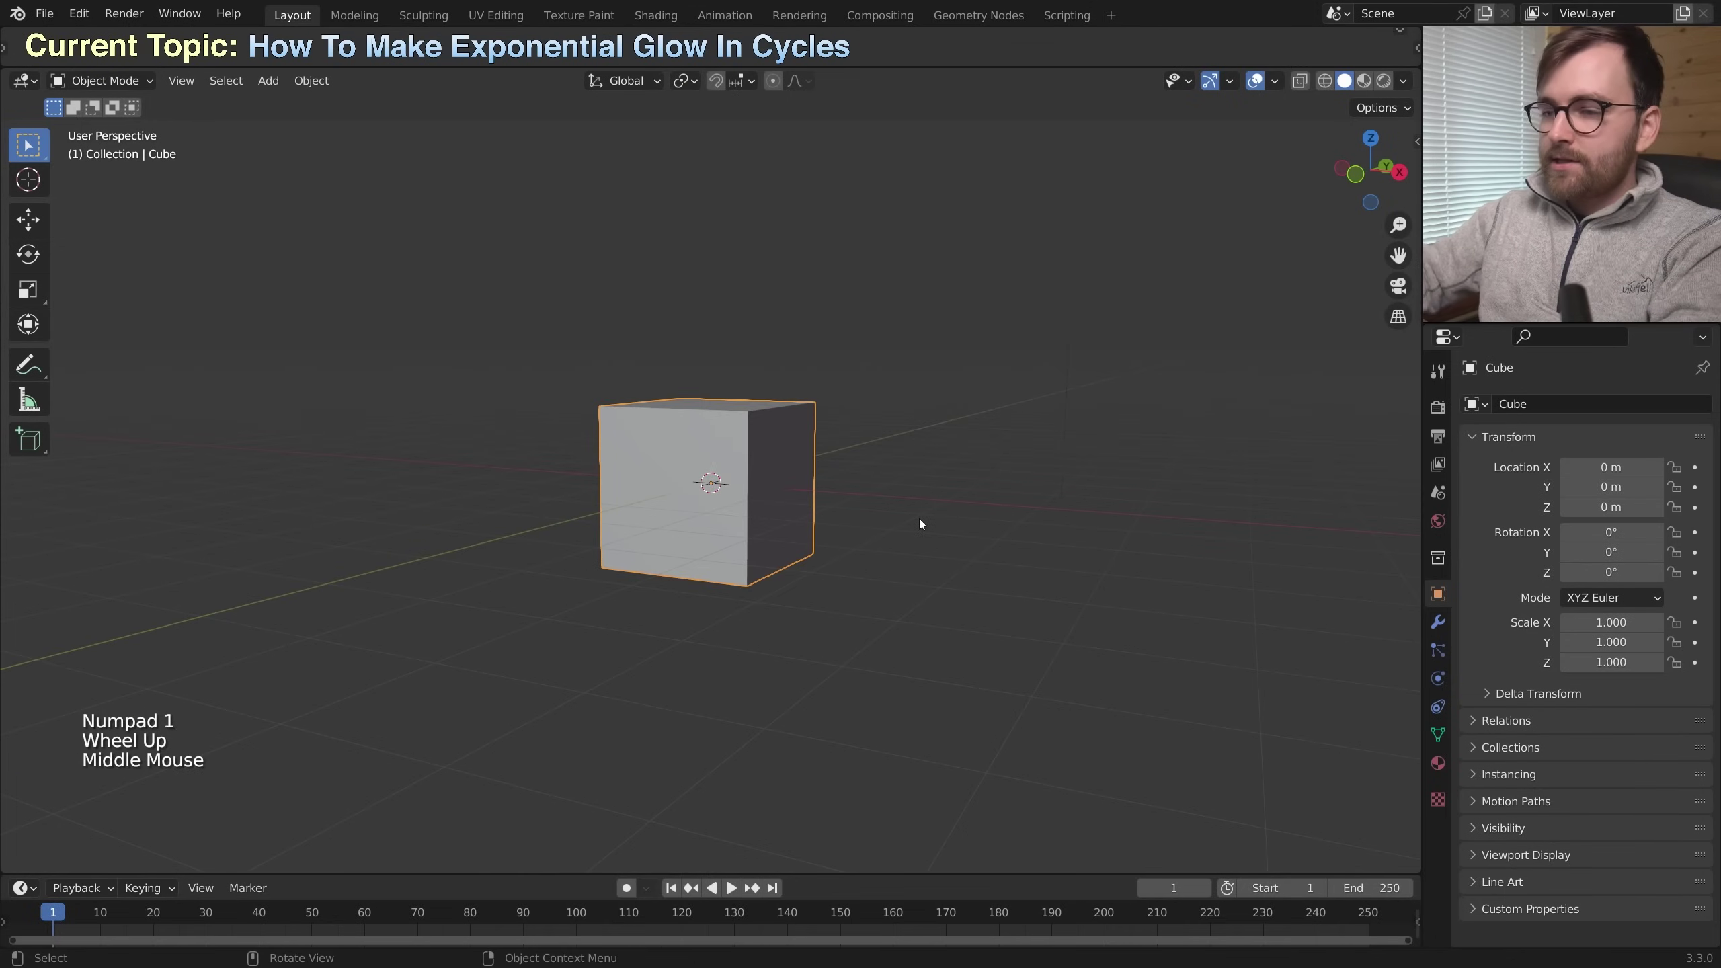
{"action": "key", "text": "shift+a"}
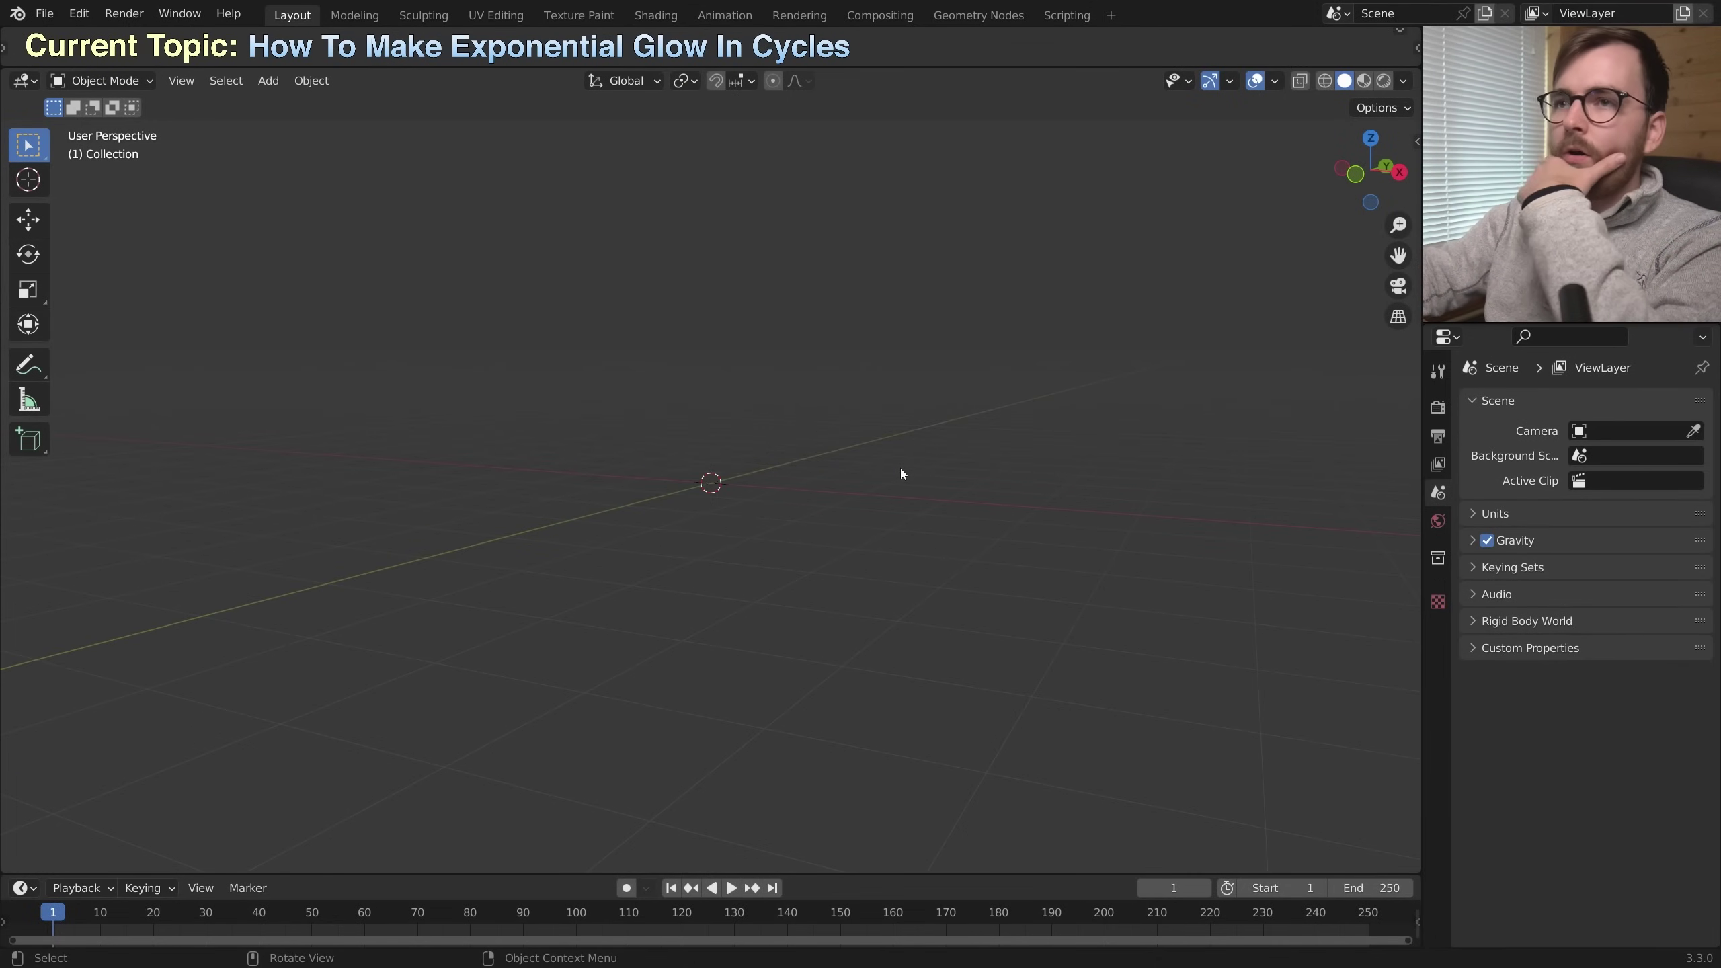
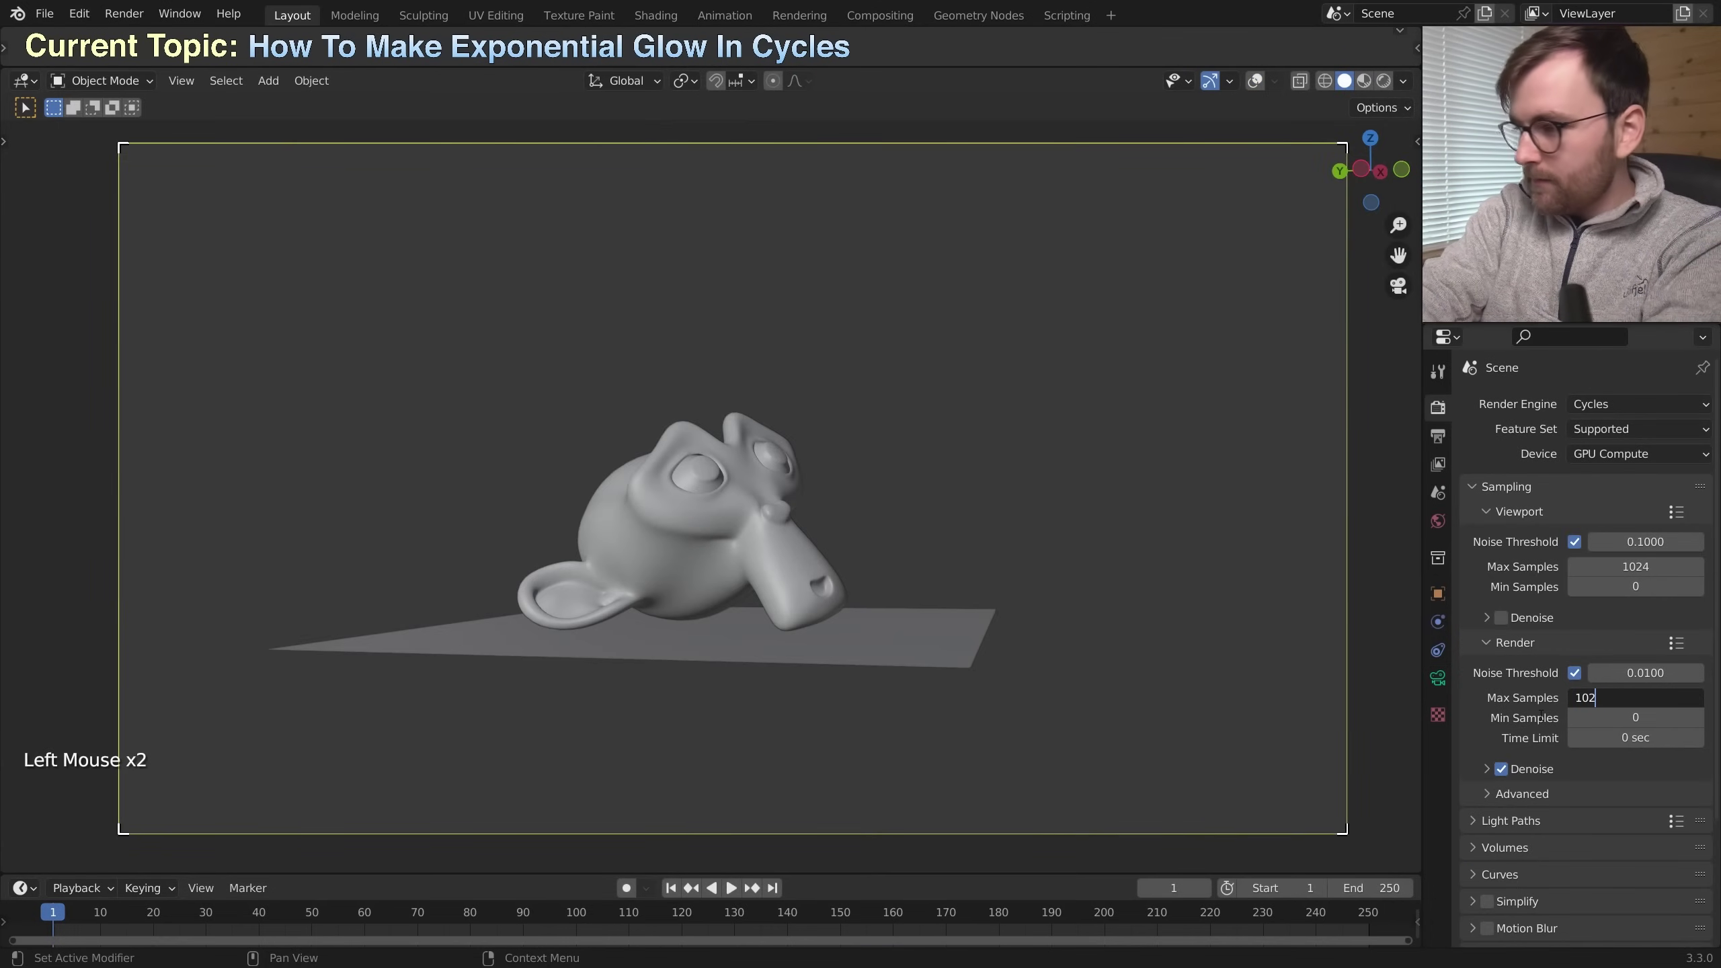
- Render the final image of Suzanne on the plane against the stars
{"action": "key", "text": "F12"}
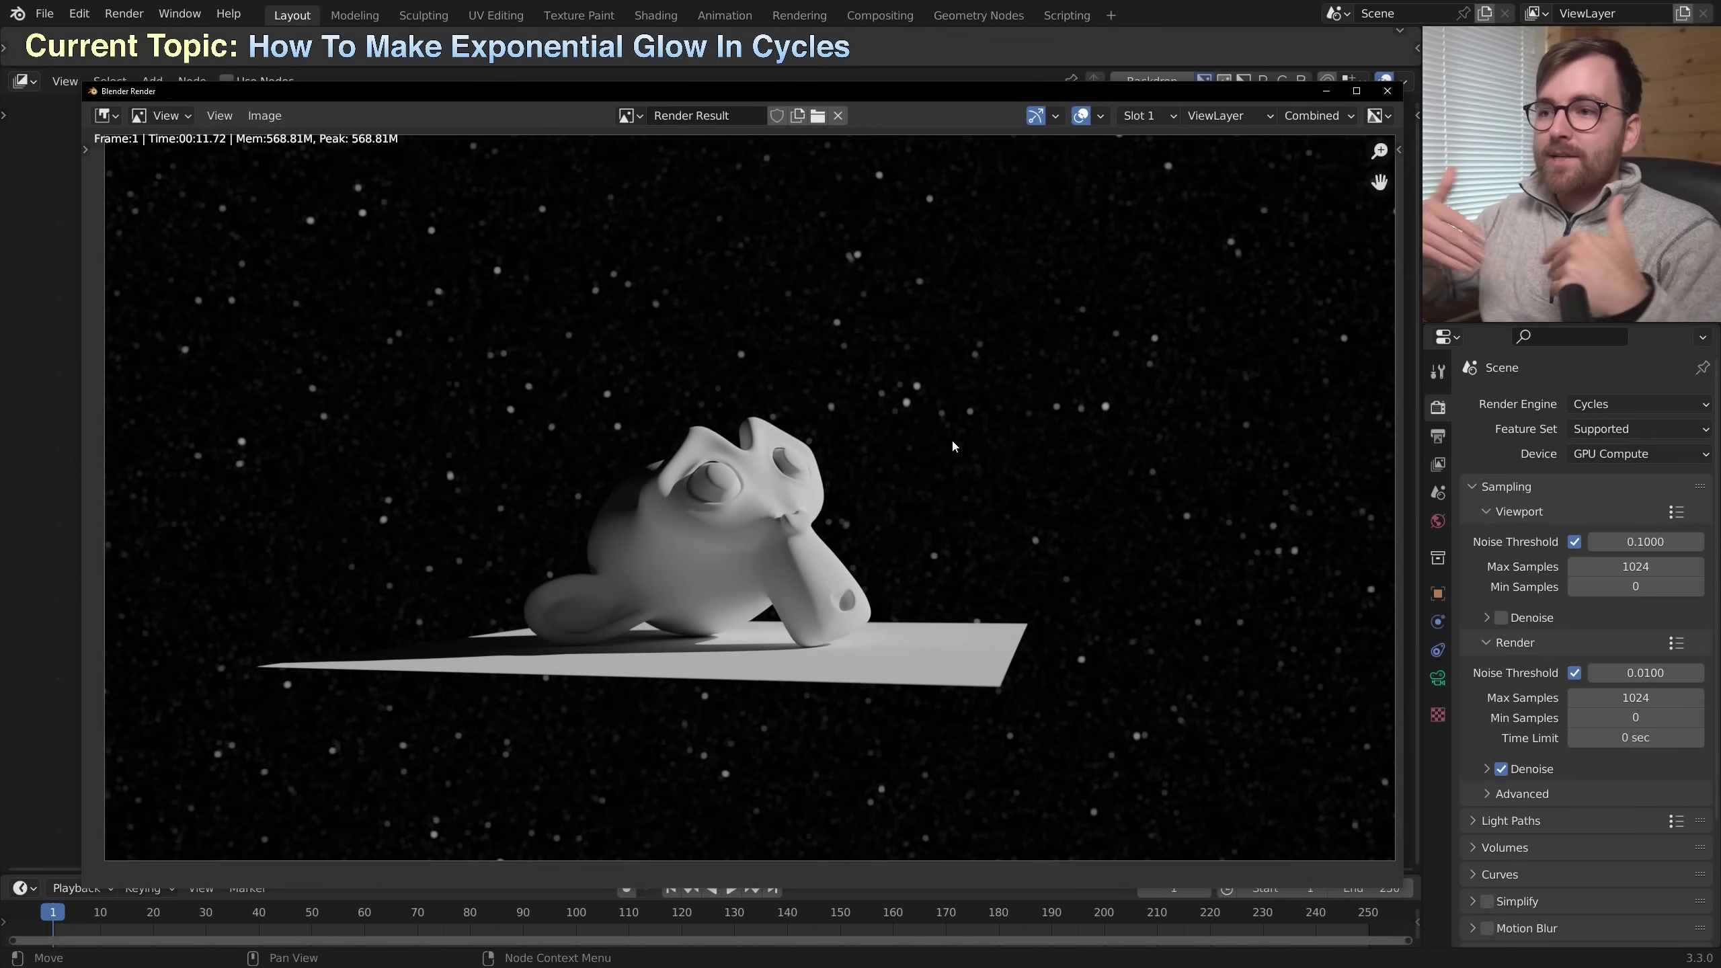
- Dismiss the render and switch to the Compositor with Use Nodes and Backdrop enabled
{"action": "left_click", "coordinate": [806, 354]}
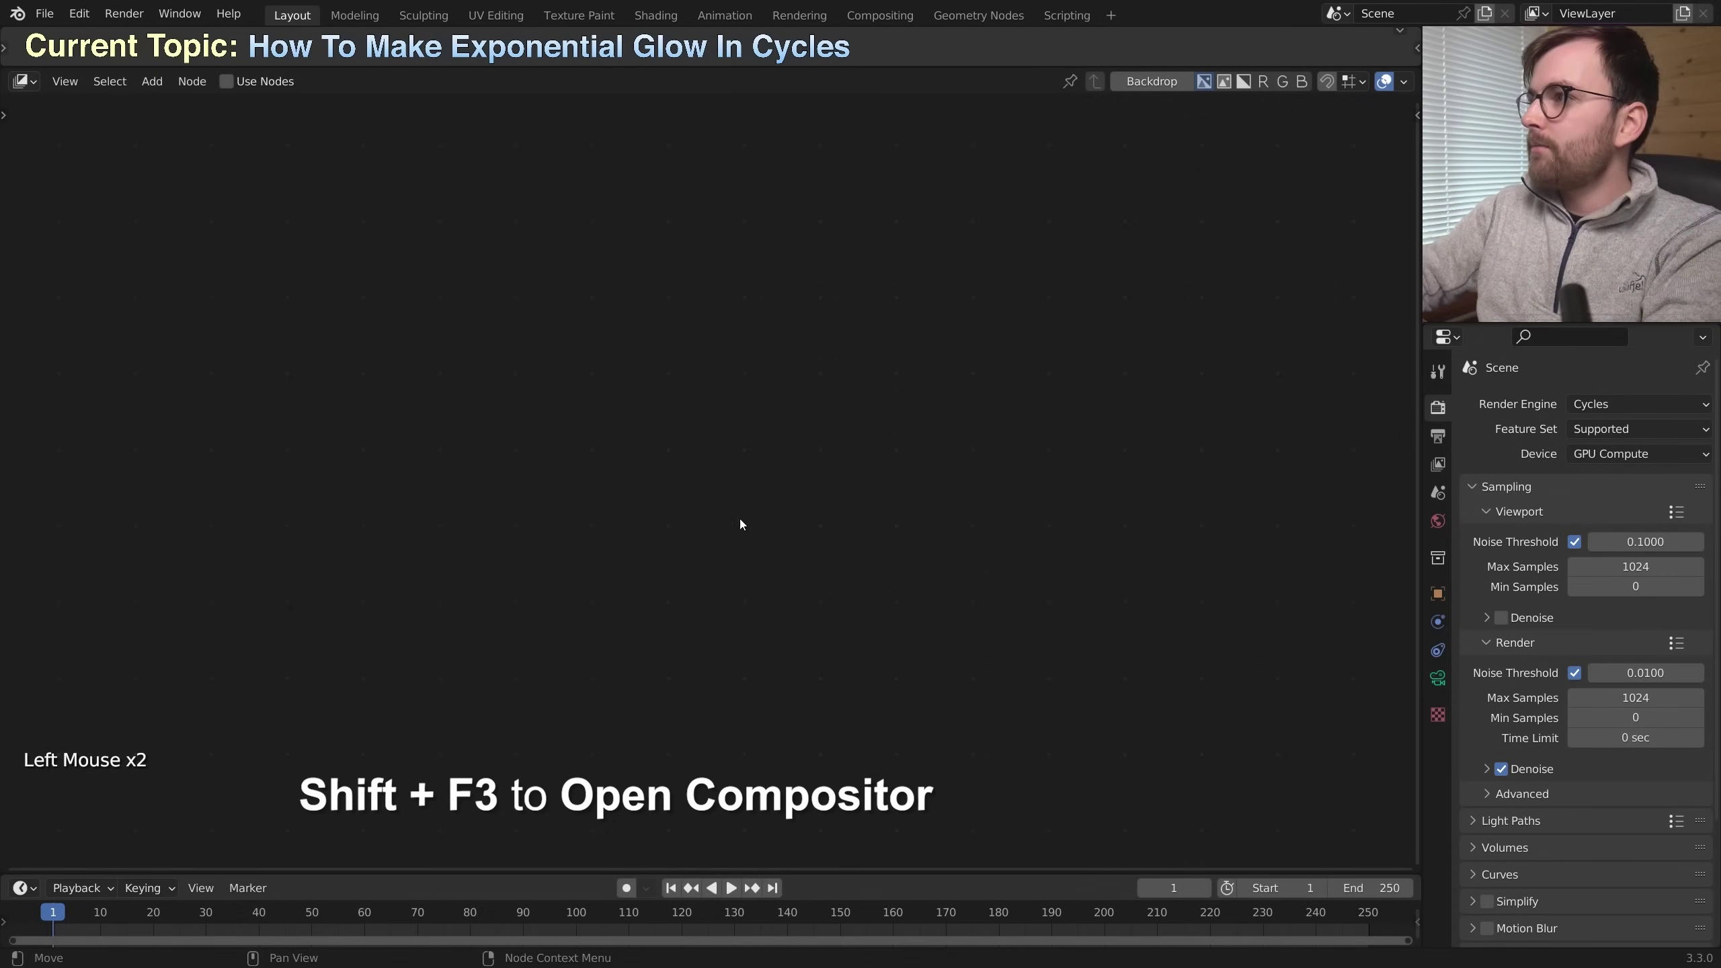
{"action": "left_click", "coordinate": [242, 86]}
{"action": "left_click", "coordinate": [1170, 251]}
{"action": "left_click", "coordinate": [1145, 82]}
{"action": "left_click", "coordinate": [605, 432]}
- Add a Viewer on Render Layers so the render shows as backdrop, and move Composite aside
{"action": "left_click", "coordinate": [1086, 385]}
{"action": "left_click", "coordinate": [562, 539]}
{"action": "left_click", "coordinate": [278, 429]}
{"action": "left_click", "coordinate": [553, 400]}
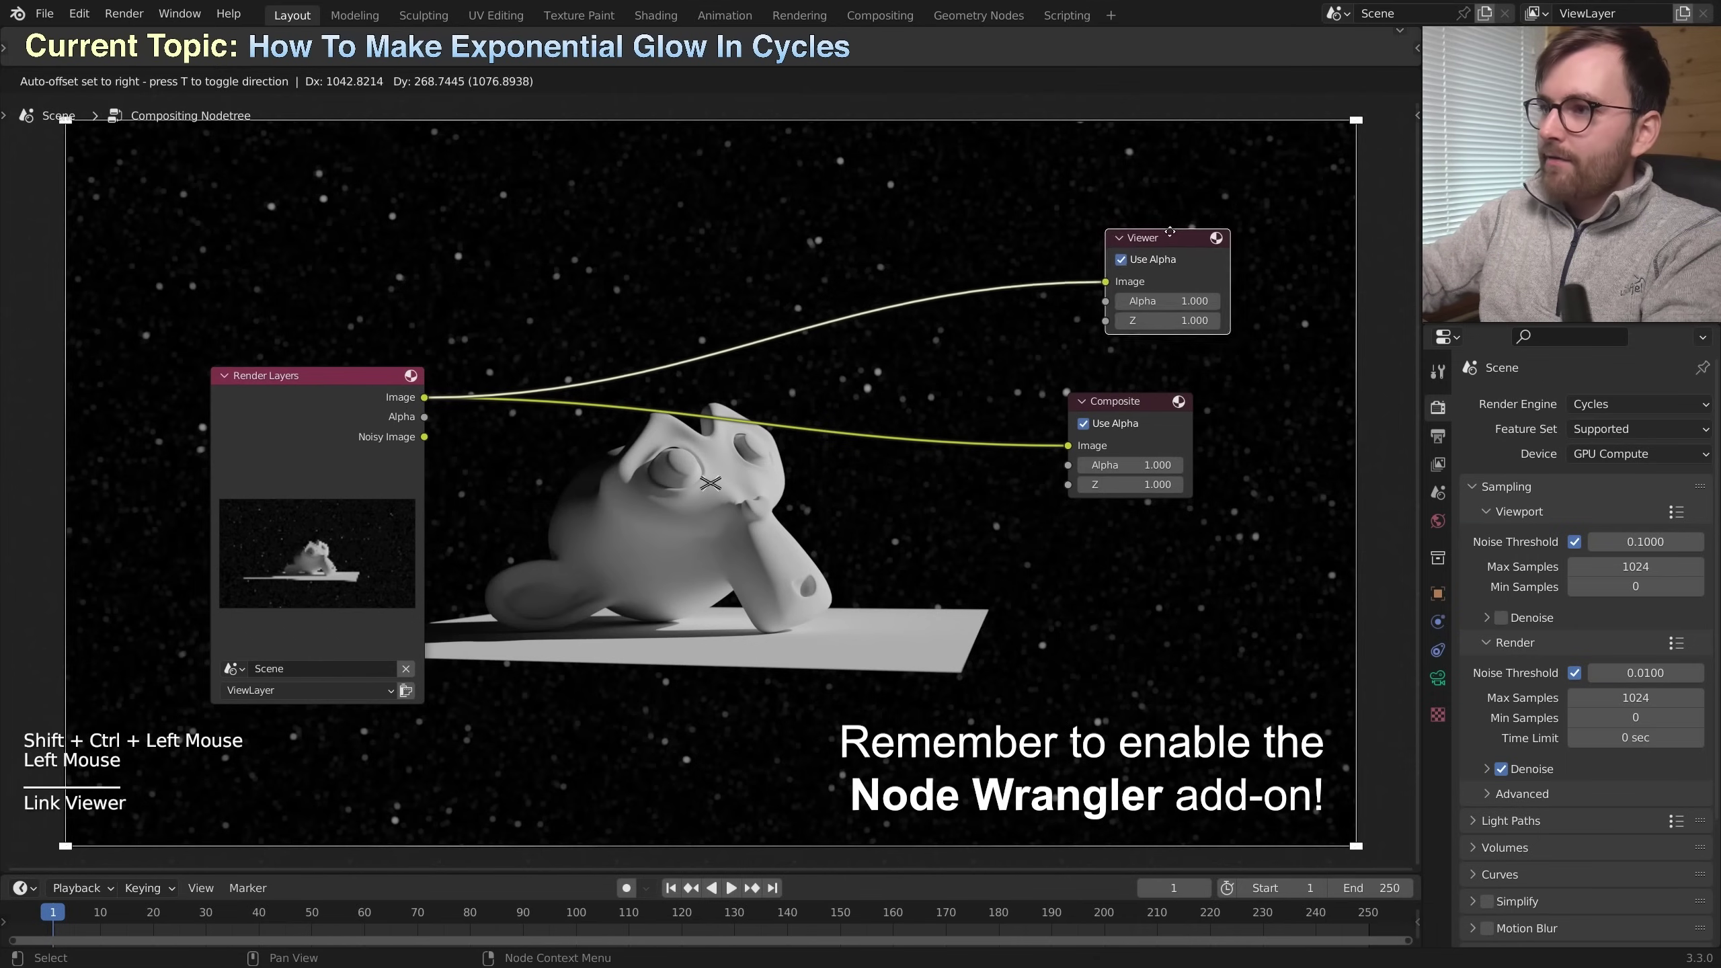
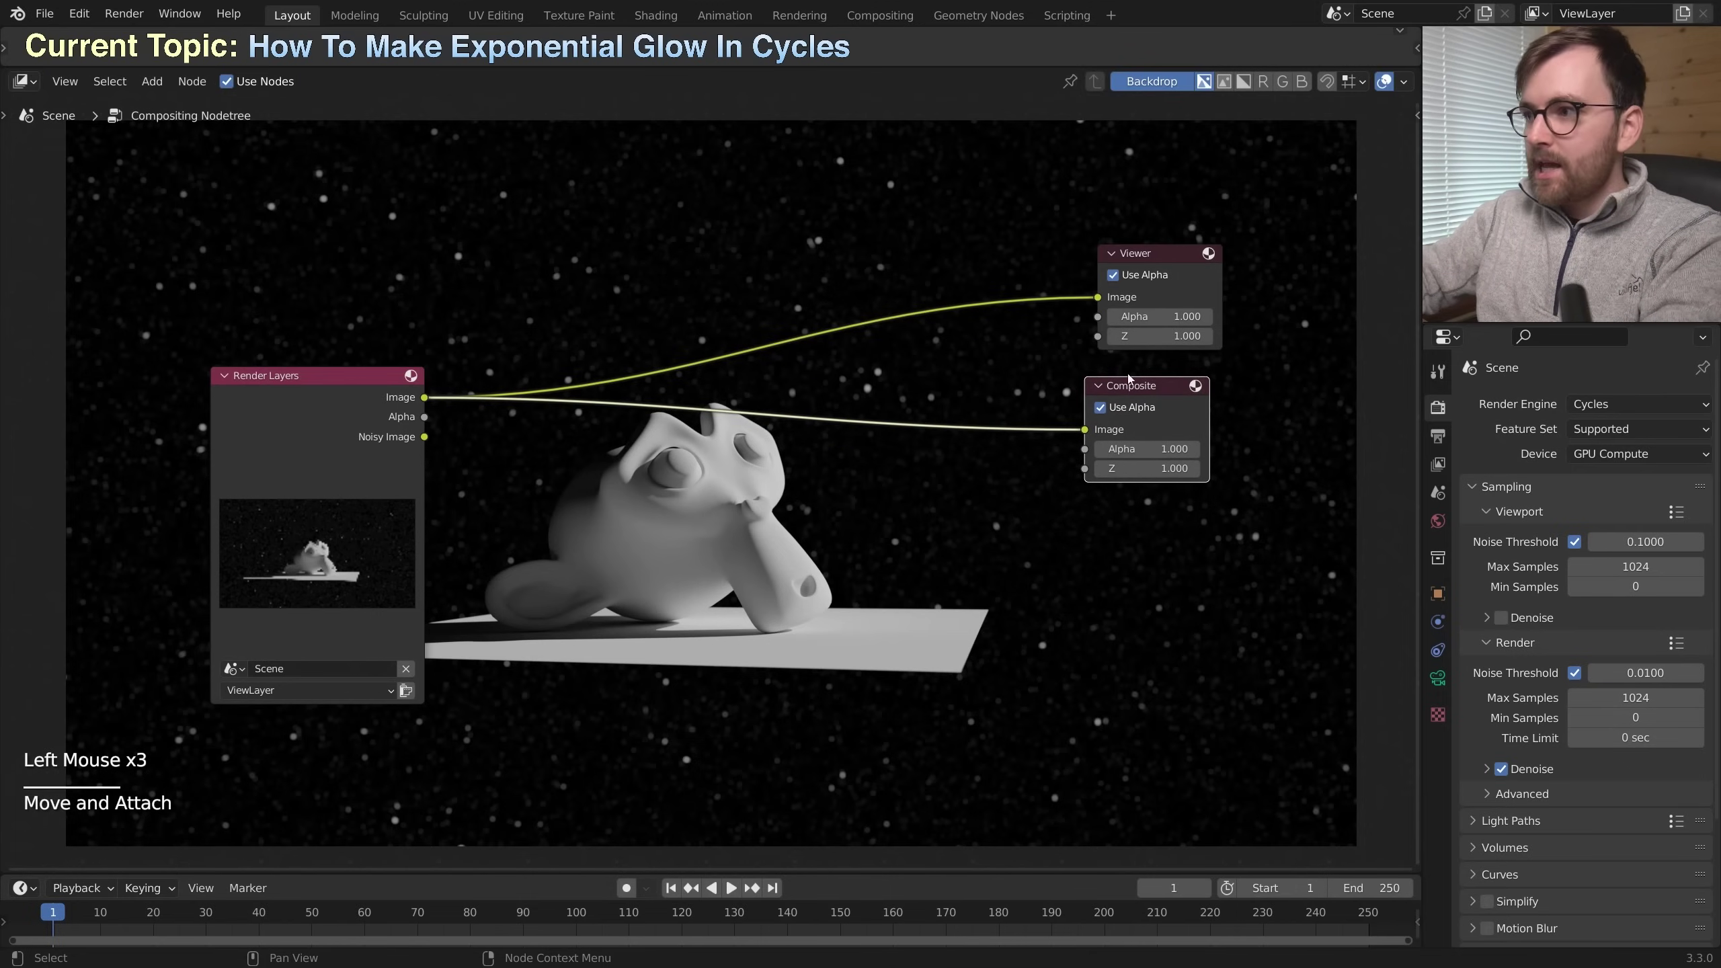
{"action": "left_click", "coordinate": [1141, 386]}
- Add a Glare node on the link set to Fog Glow, High quality, size 9
{"action": "key", "text": "shift+a"}
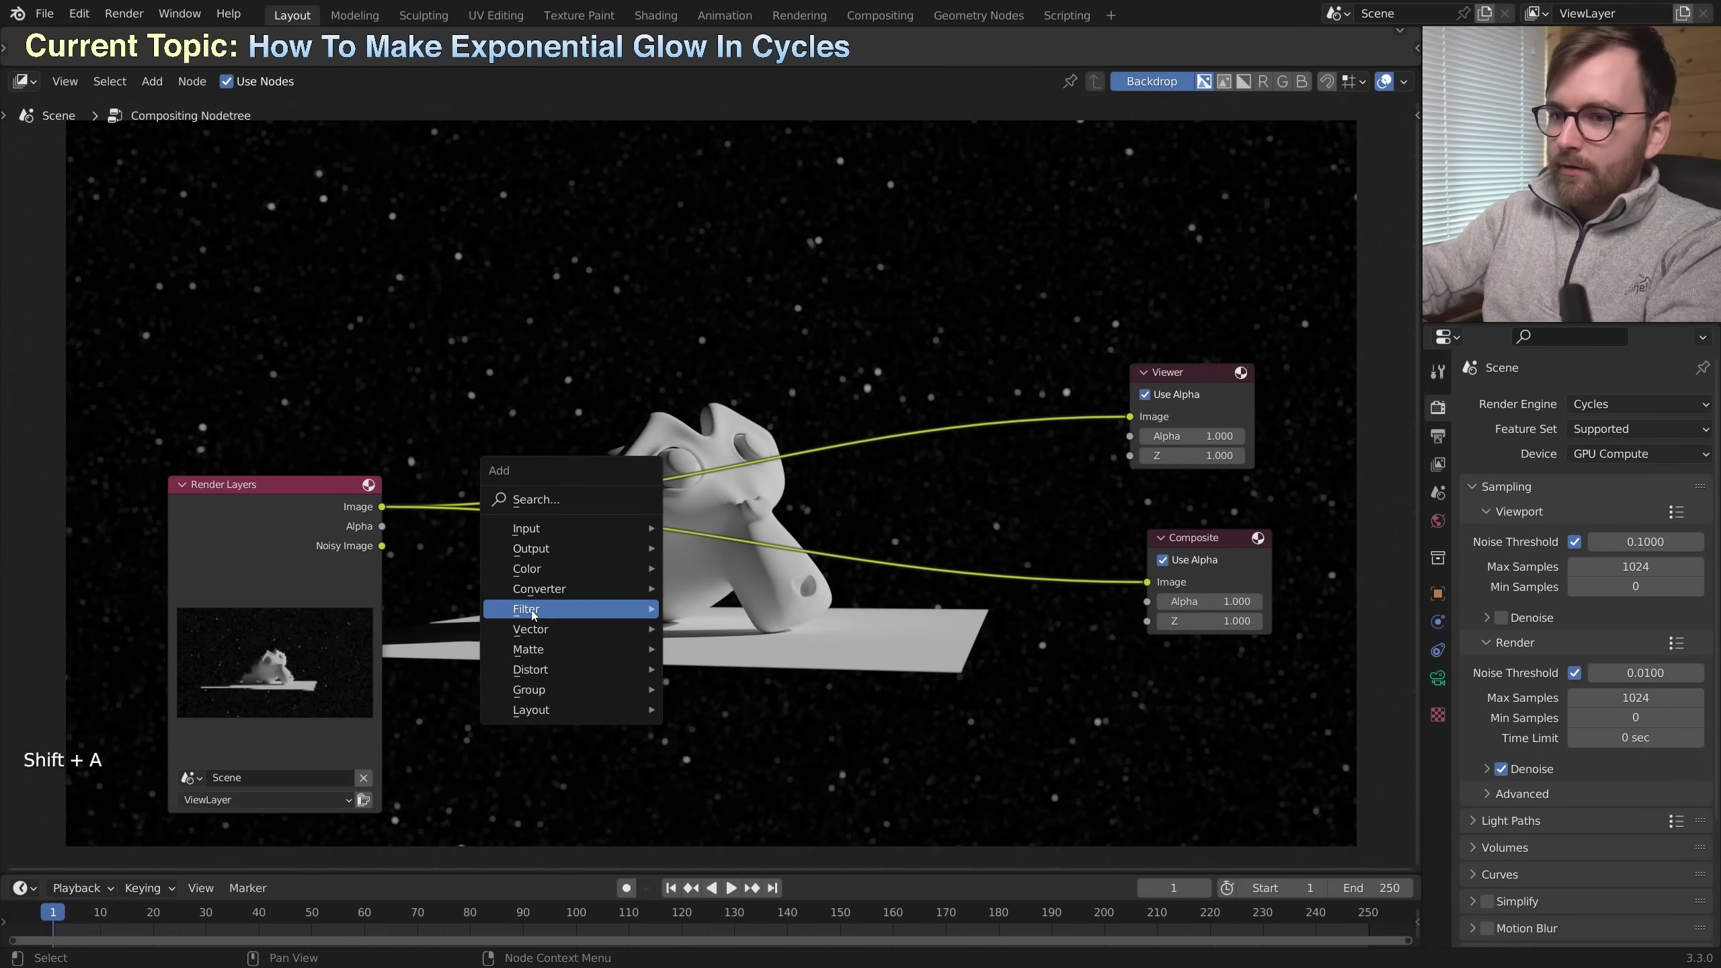
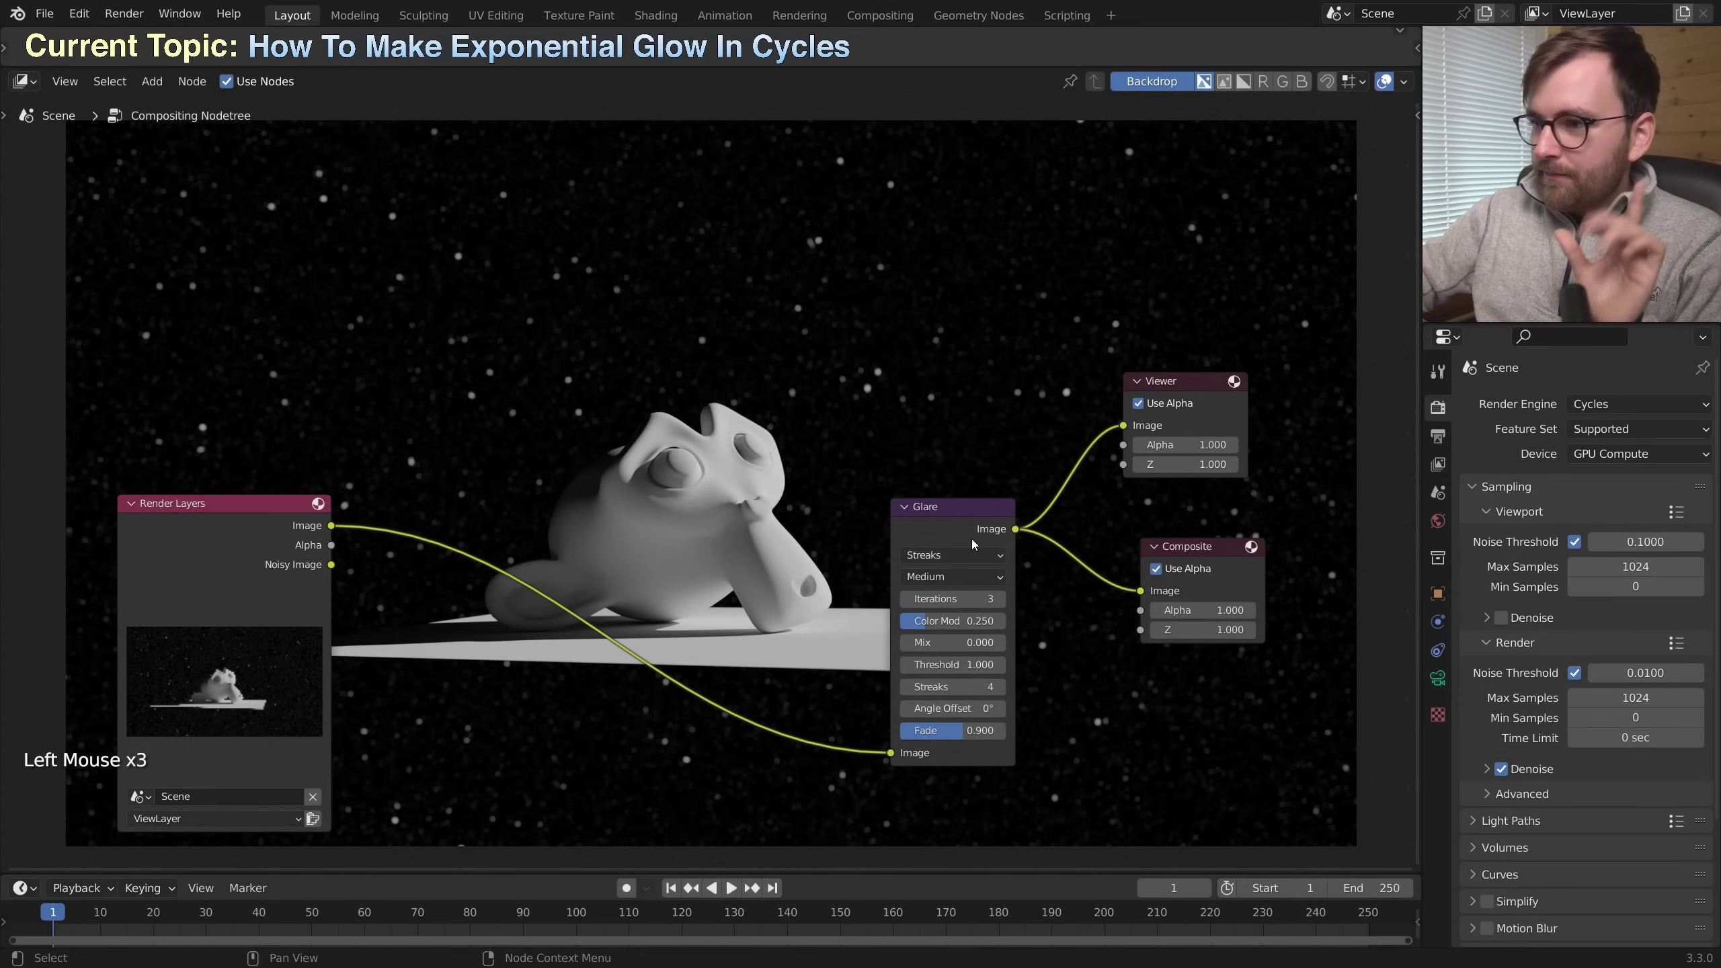
{"action": "left_click", "coordinate": [965, 564]}
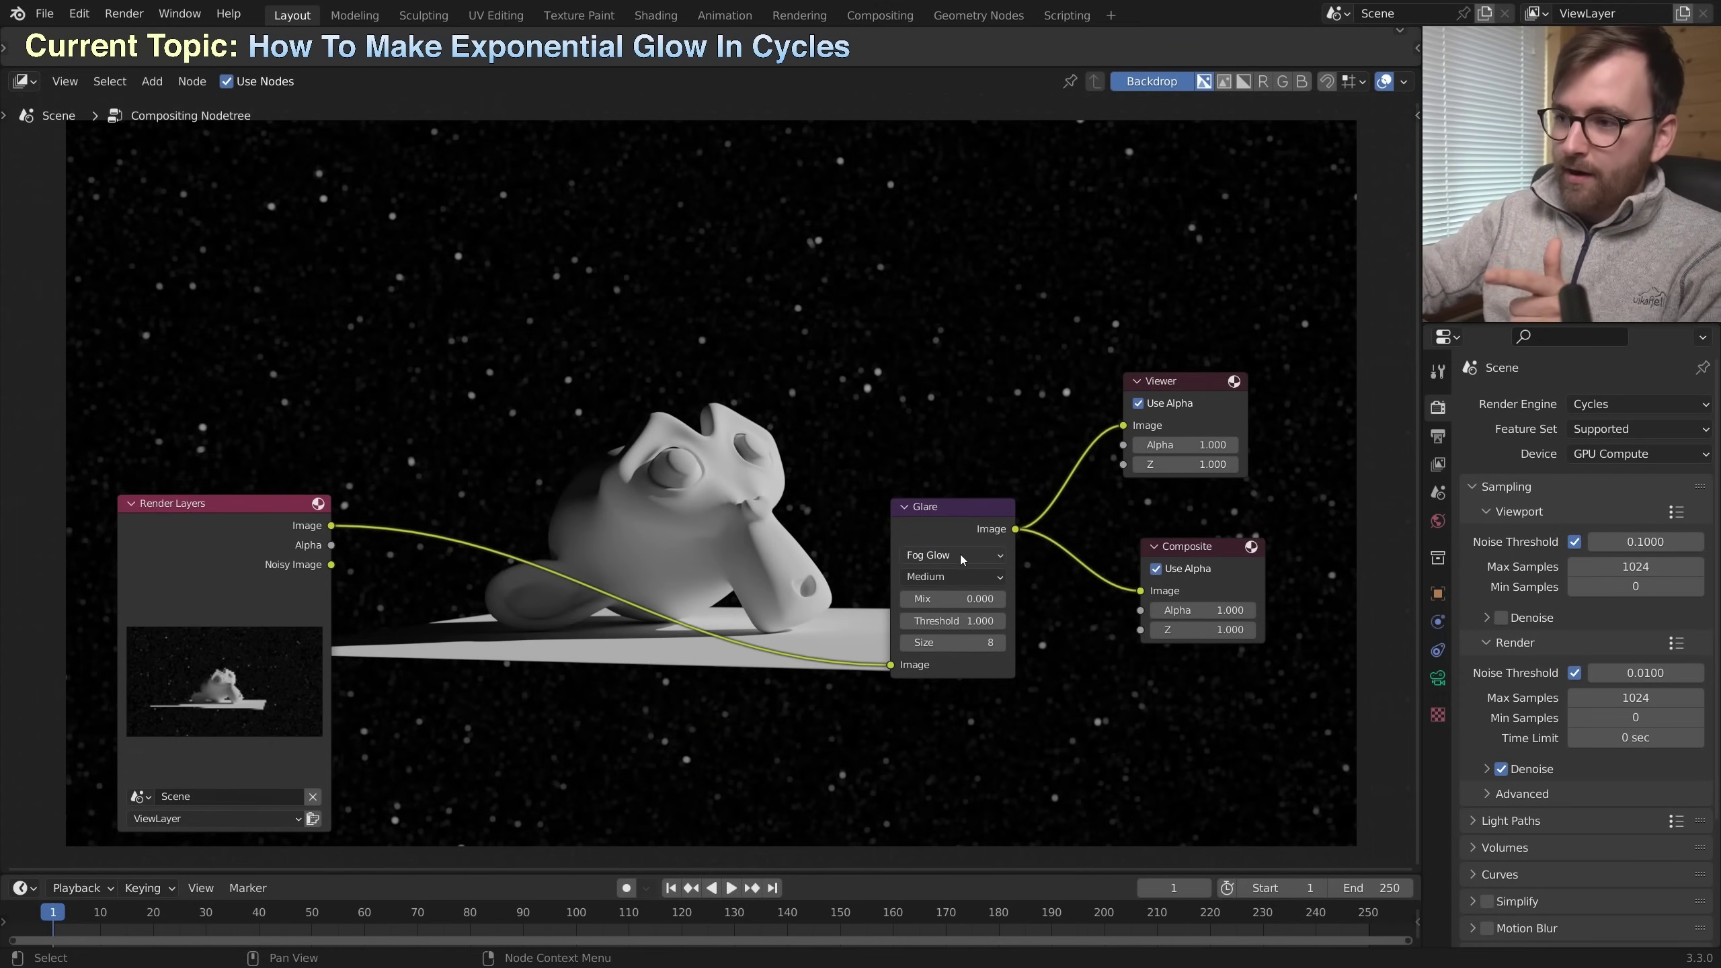
{"action": "left_click", "coordinate": [969, 579]}
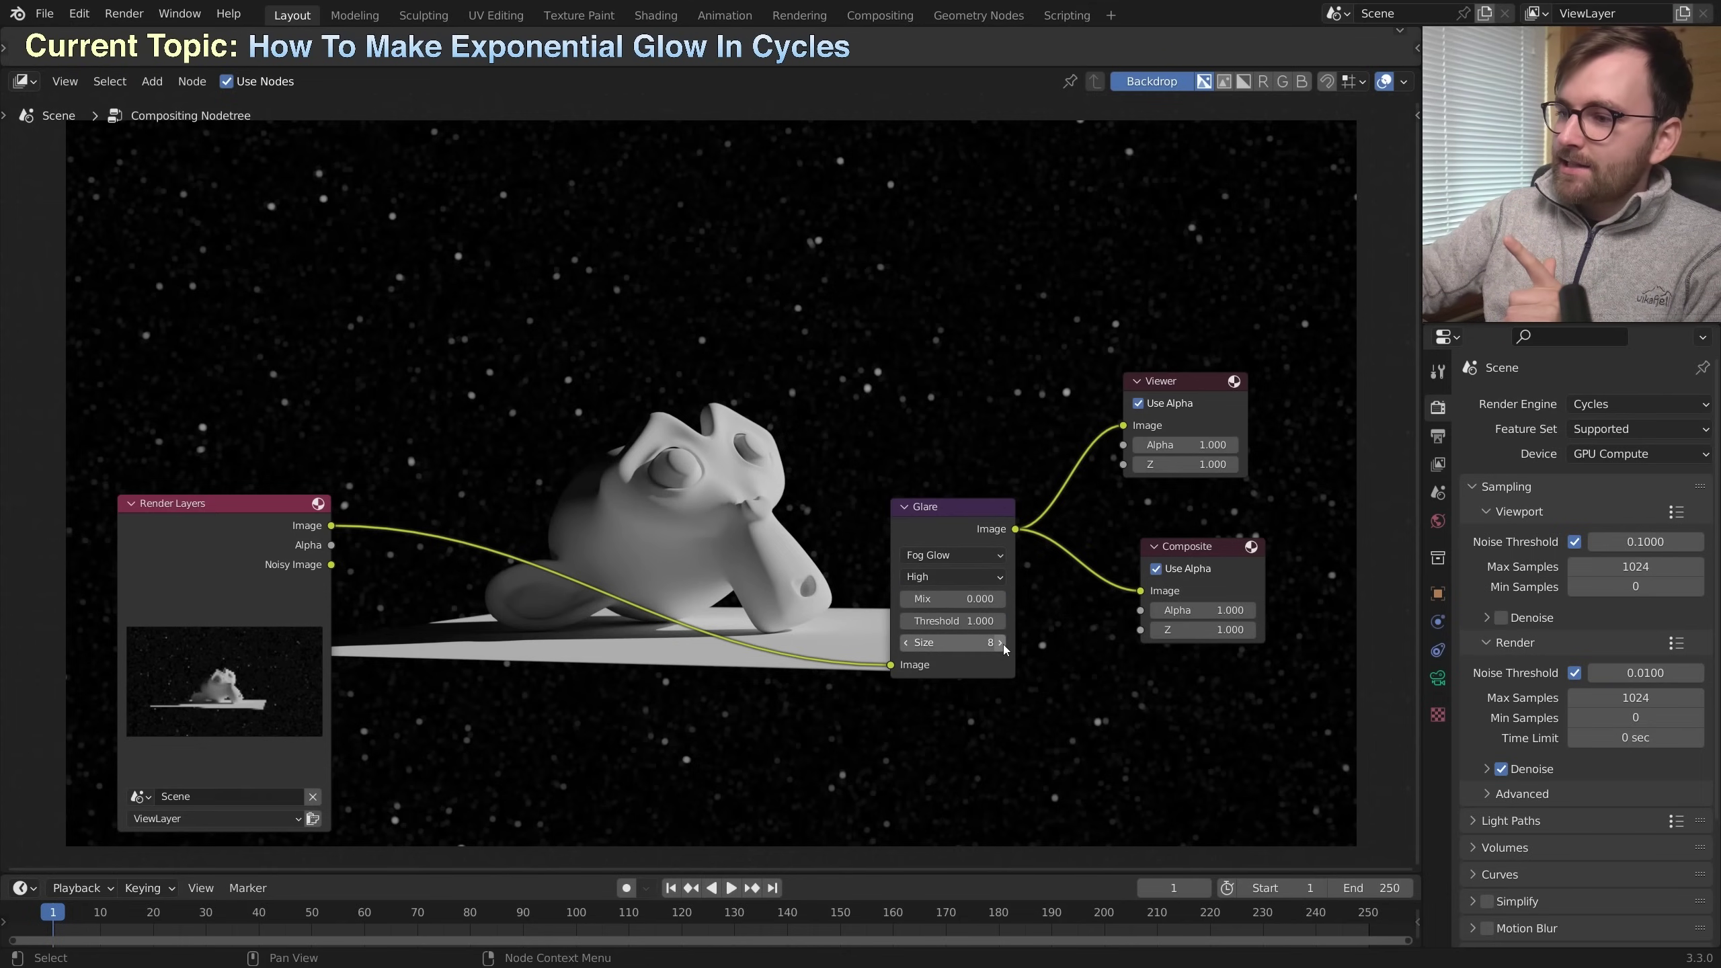
{"action": "left_click", "coordinate": [1007, 648]}
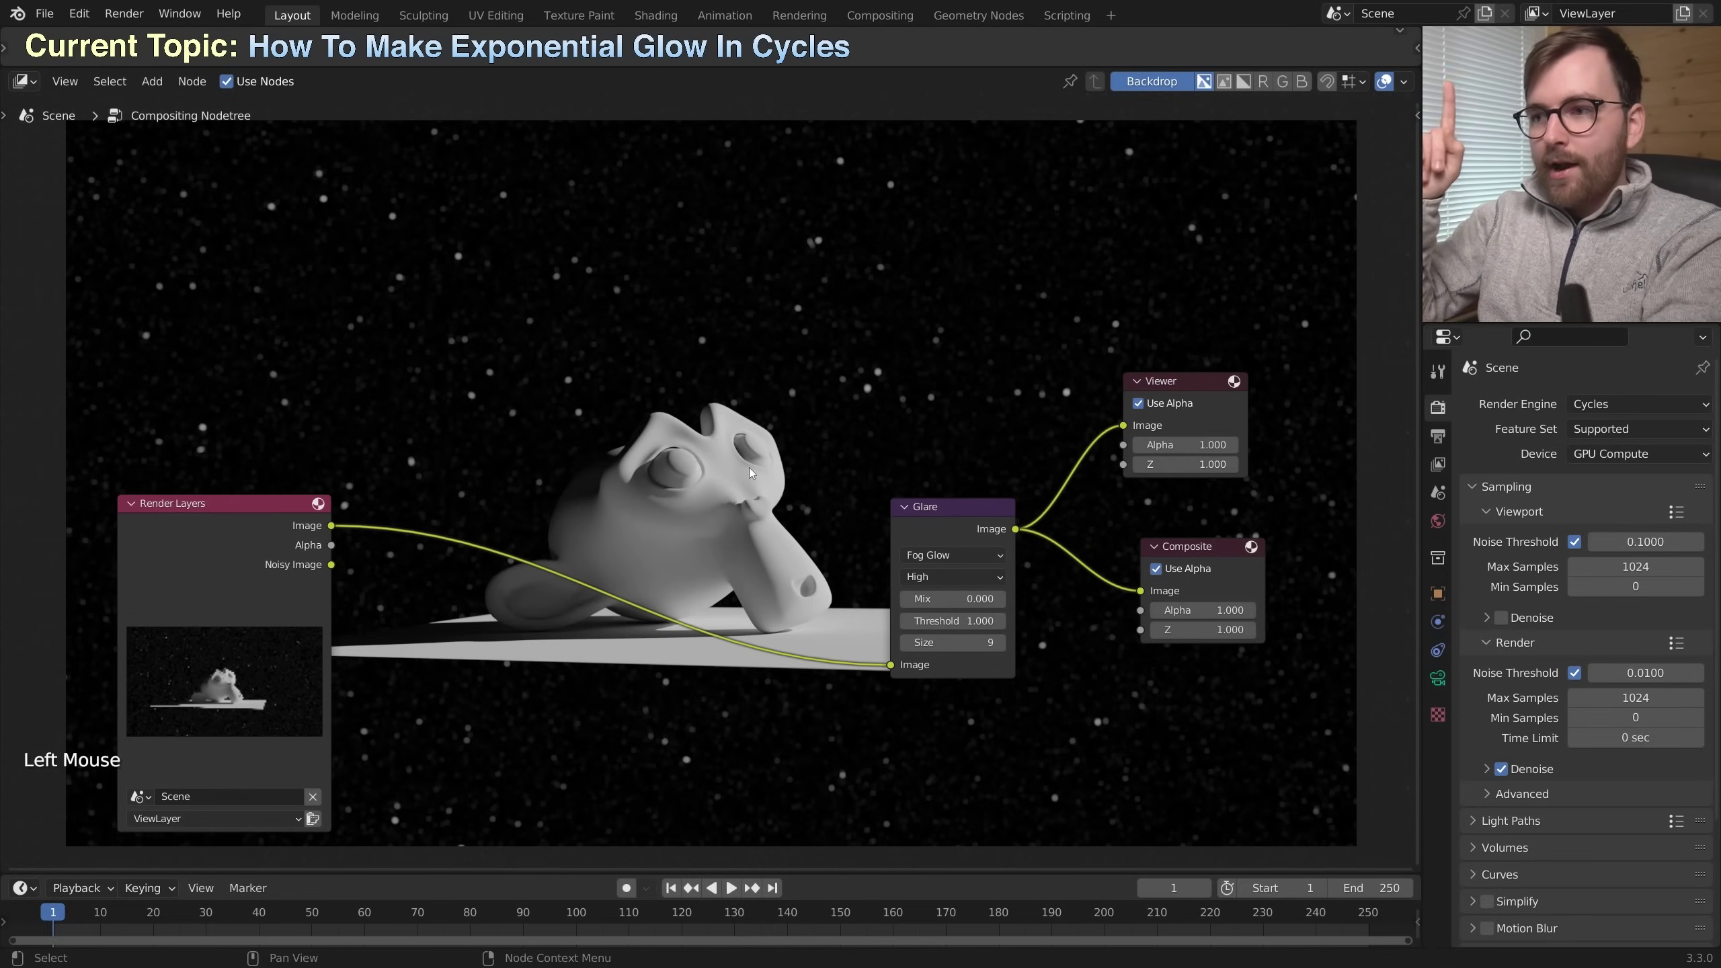
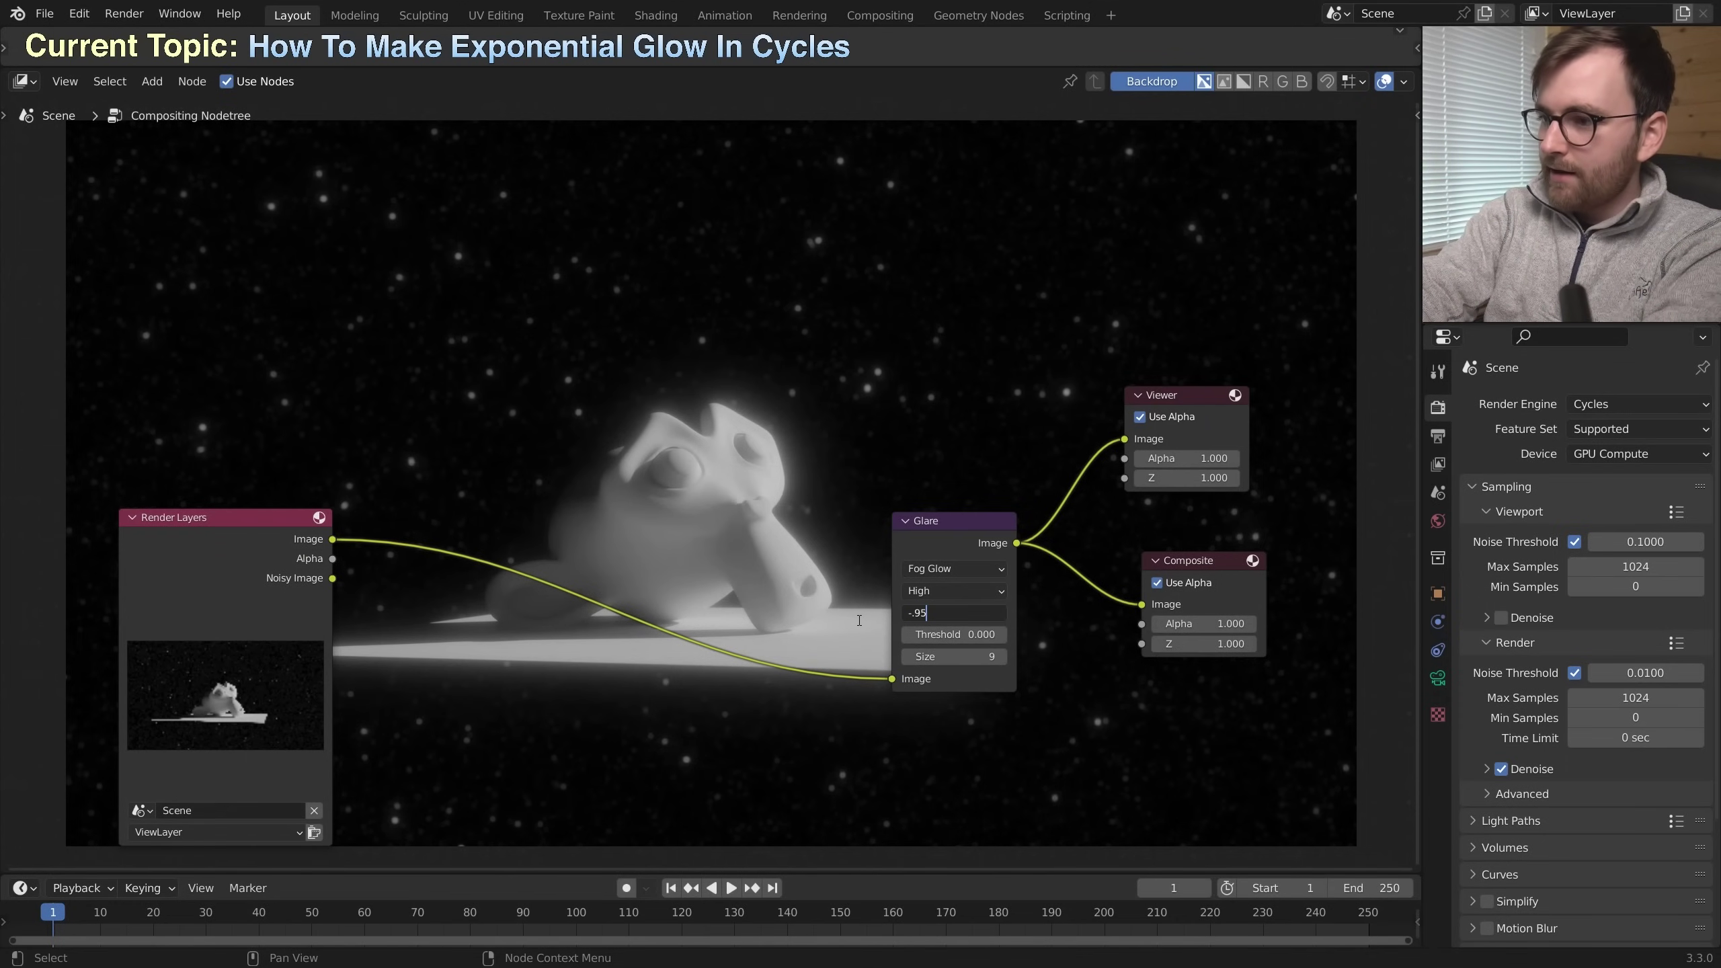
- Set the glare threshold to 0 and mix near -0.7, zooming the backdrop to check Suzanne's glow
{"action": "left_click", "coordinate": [785, 399]}
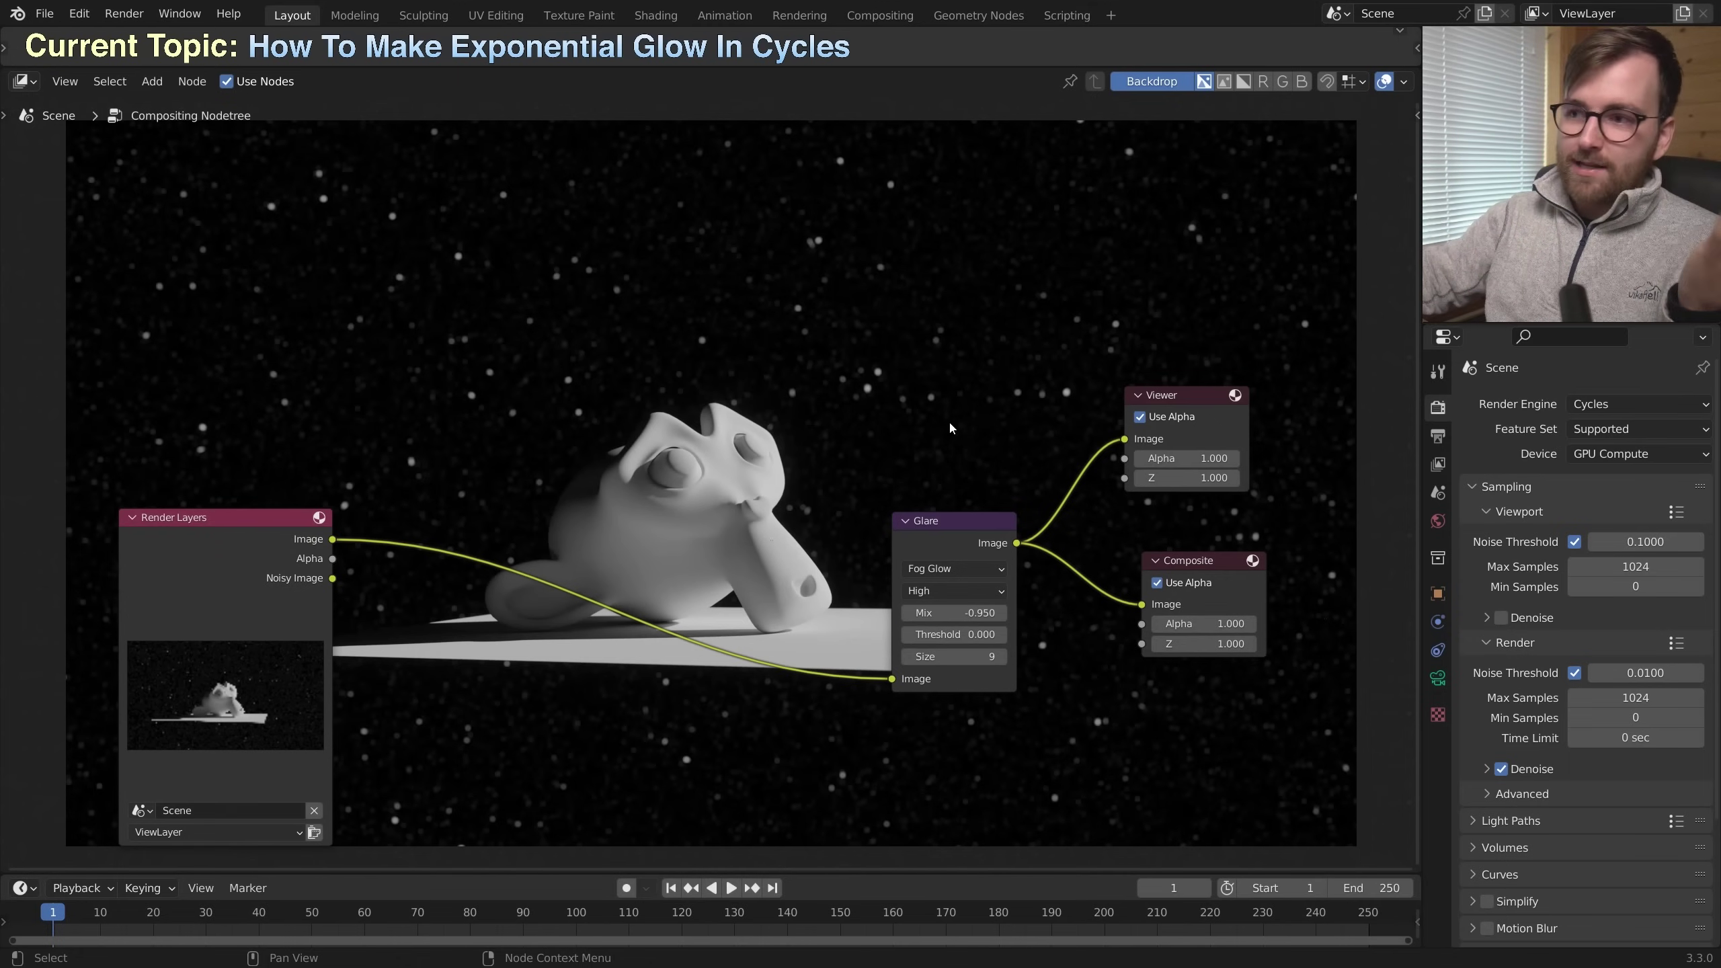
{"action": "double_click", "coordinate": [957, 535]}
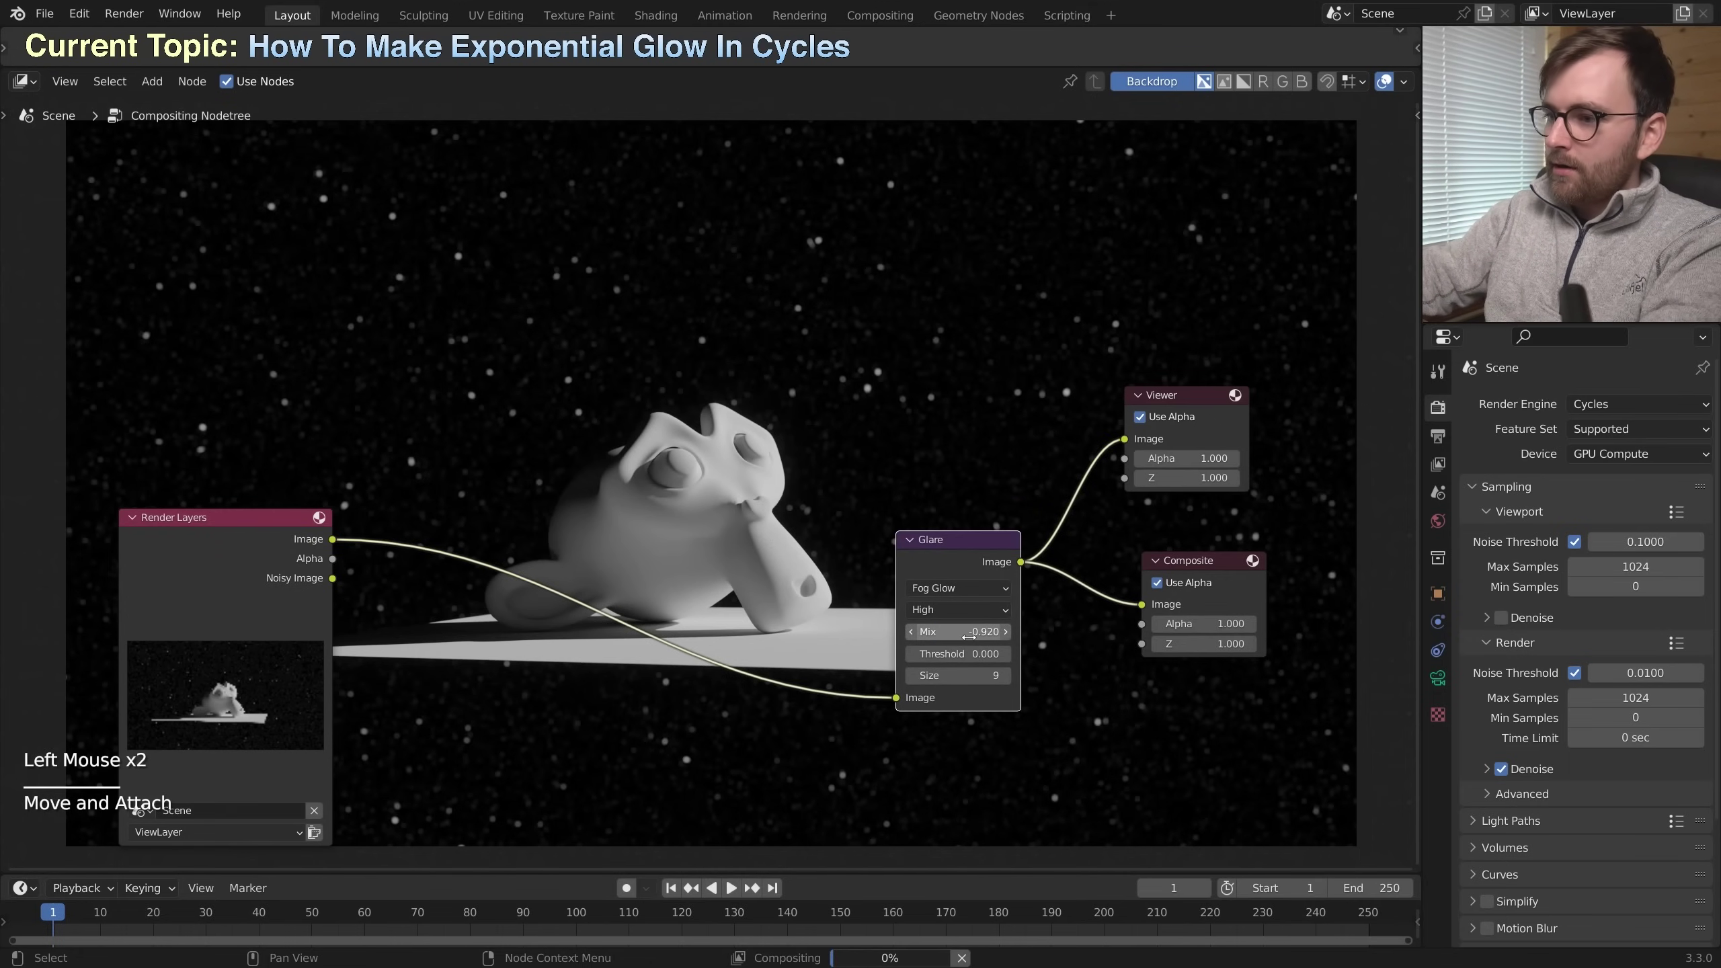
{"action": "middle_click", "coordinate": [741, 349]}
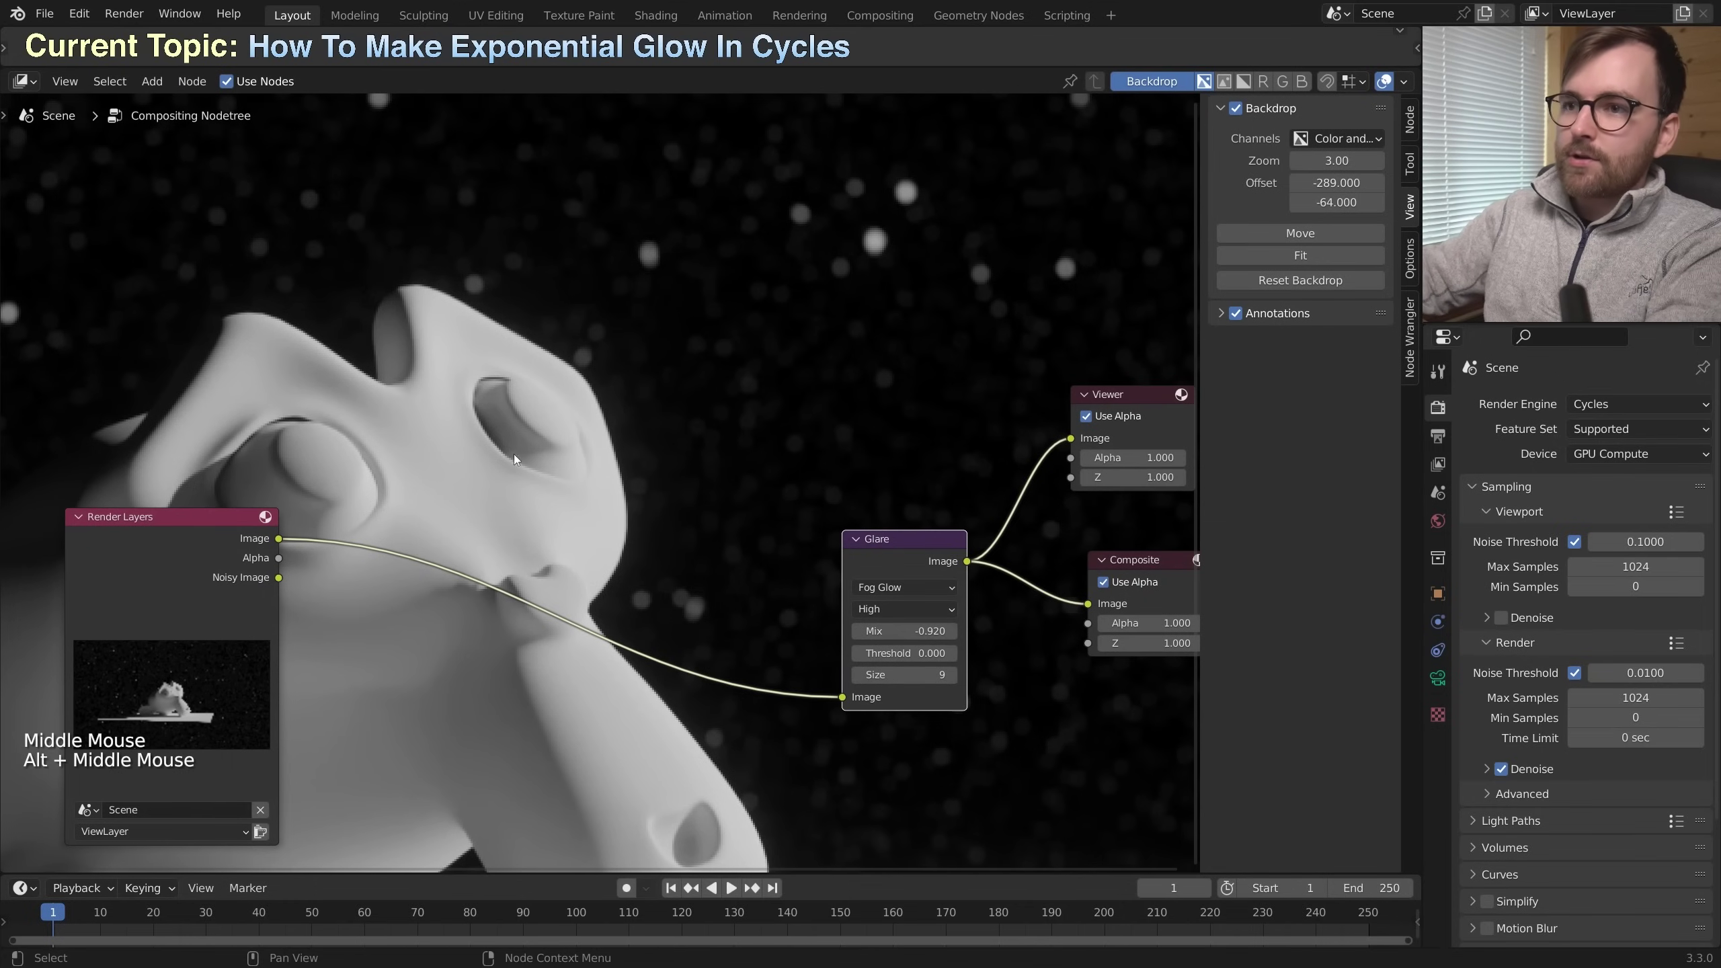
{"action": "left_click", "coordinate": [183, 550]}
{"action": "left_click", "coordinate": [920, 541]}
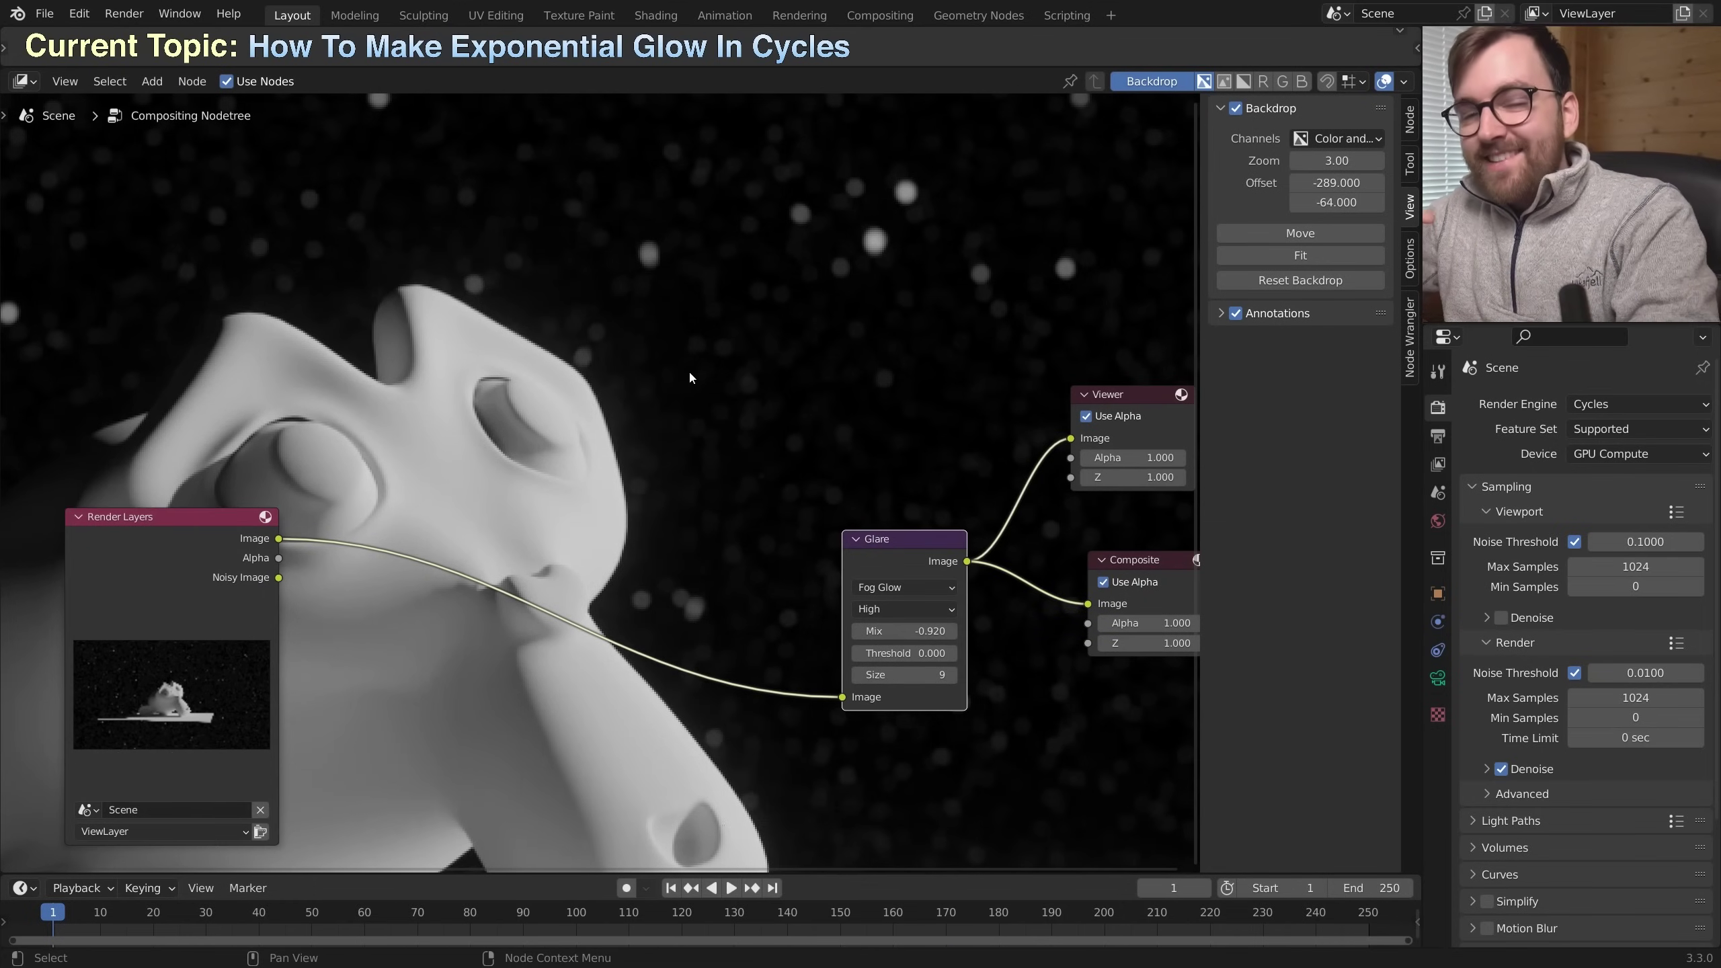
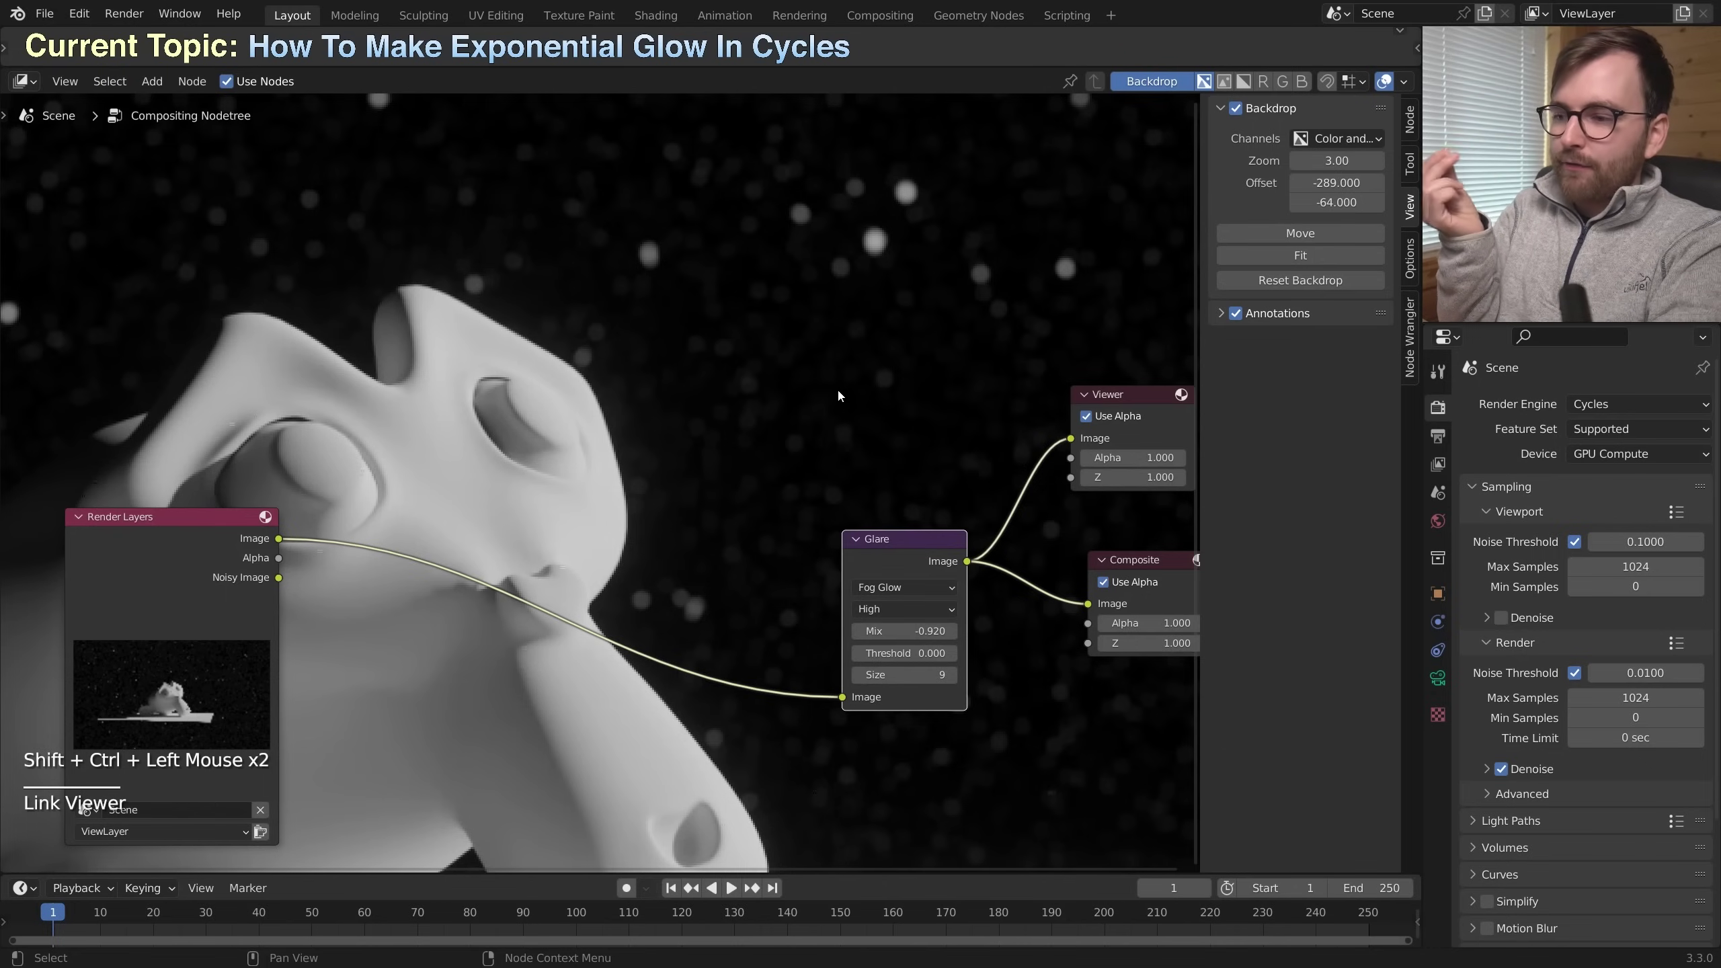
{"action": "left_click", "coordinate": [821, 399]}
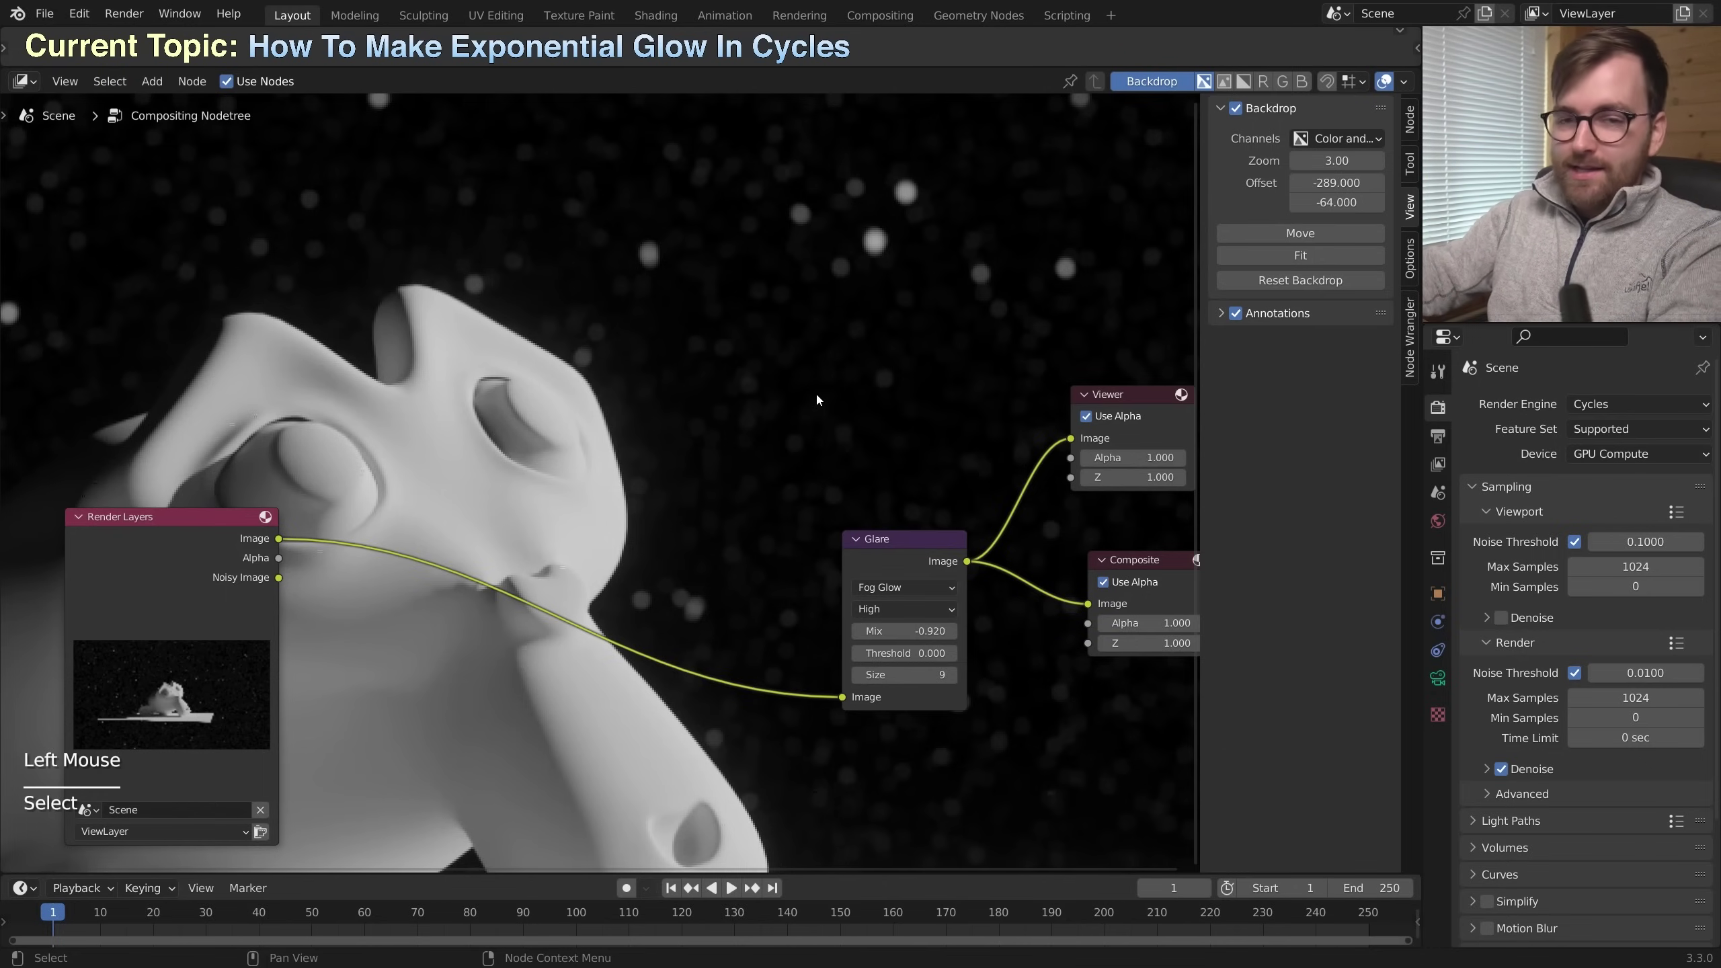
{"action": "key", "text": "BackSpace"}
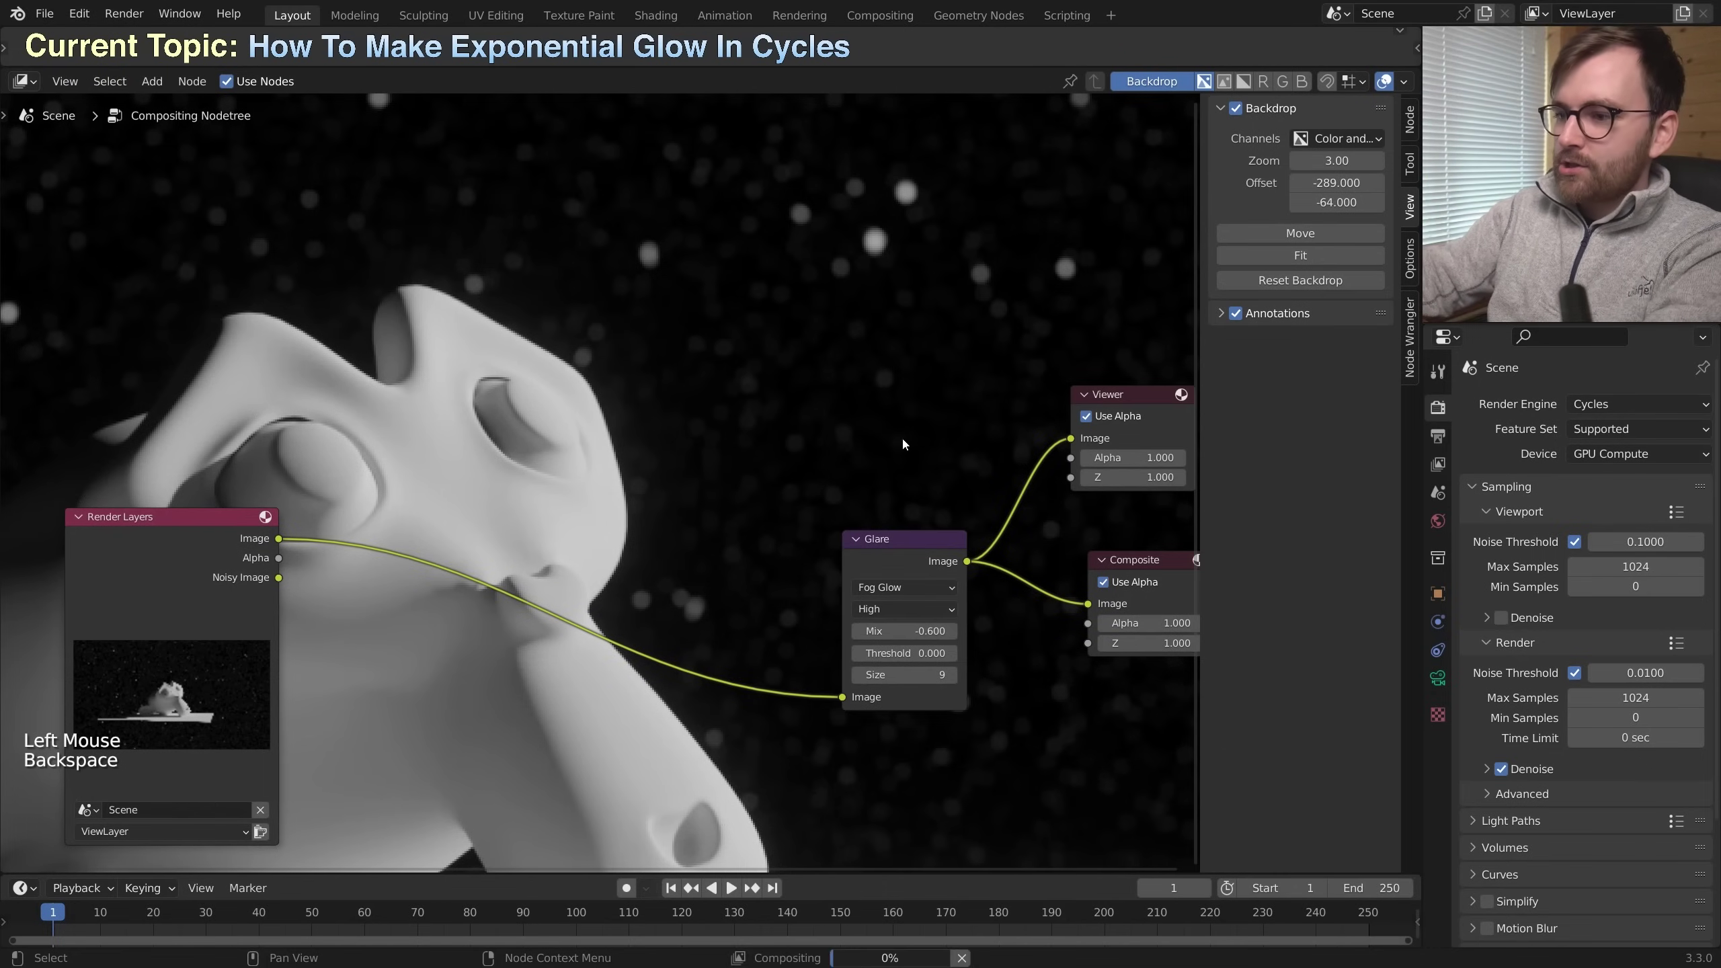